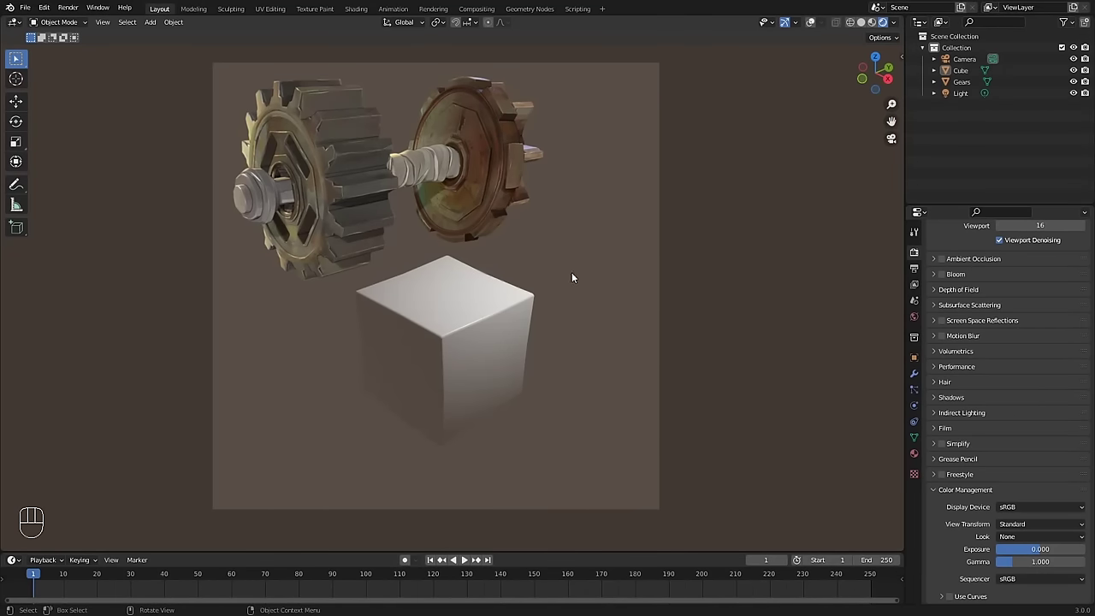
Step: Toggle the cube in and out of mesh editing while checking it without overlays
left_click_drag(494, 349, 520, 345)
key("Tab")
key("Tab")
key("shift+alt+z")
key("Tab")
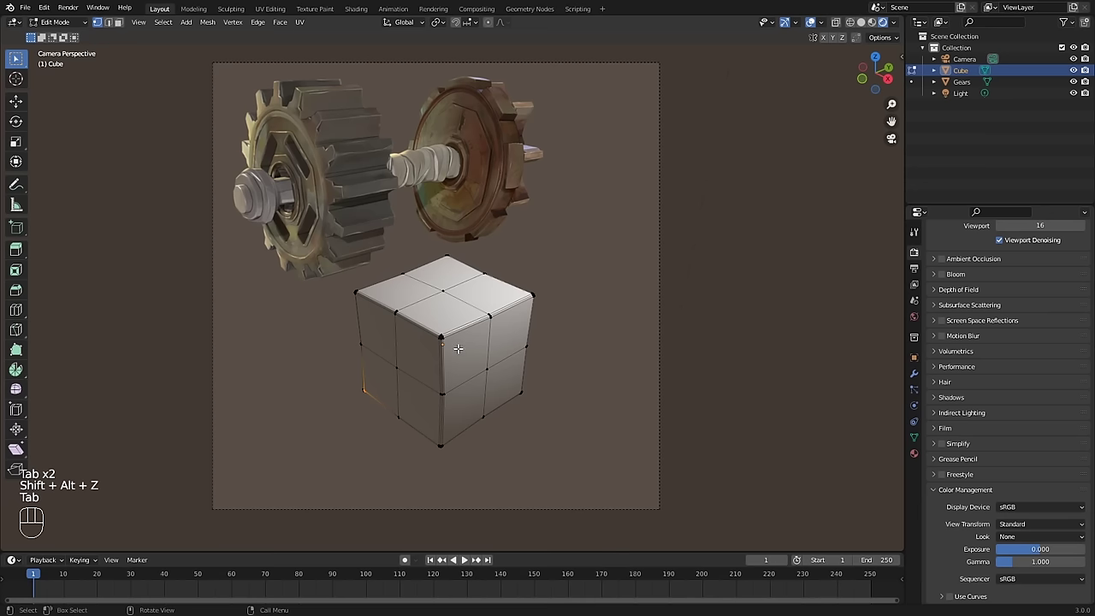
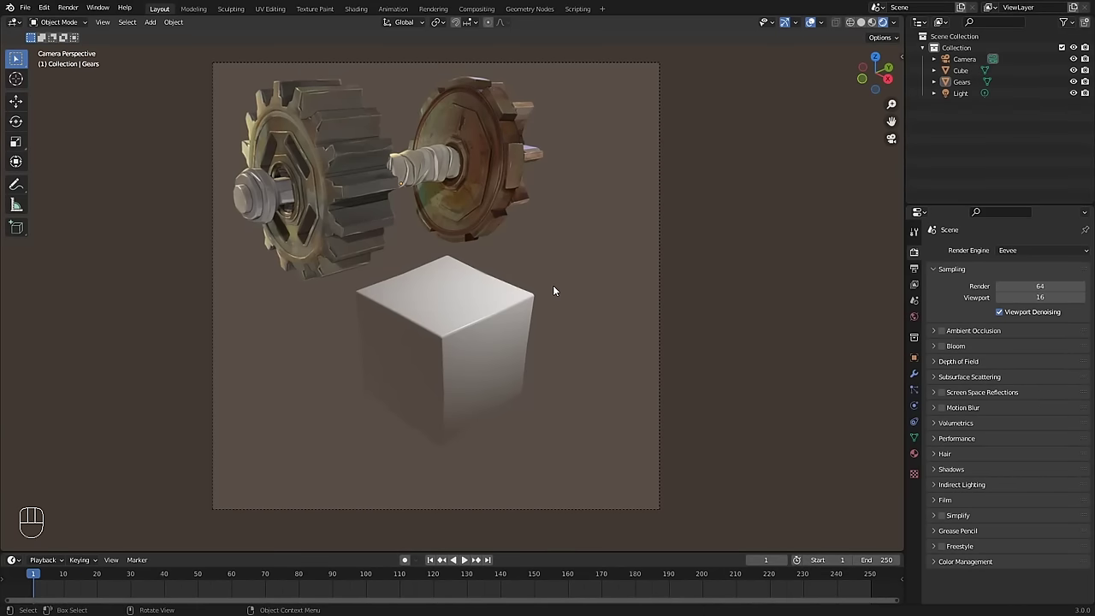
Step: Review the render output and scene render settings, collapsing Color Management
left_click(972, 63)
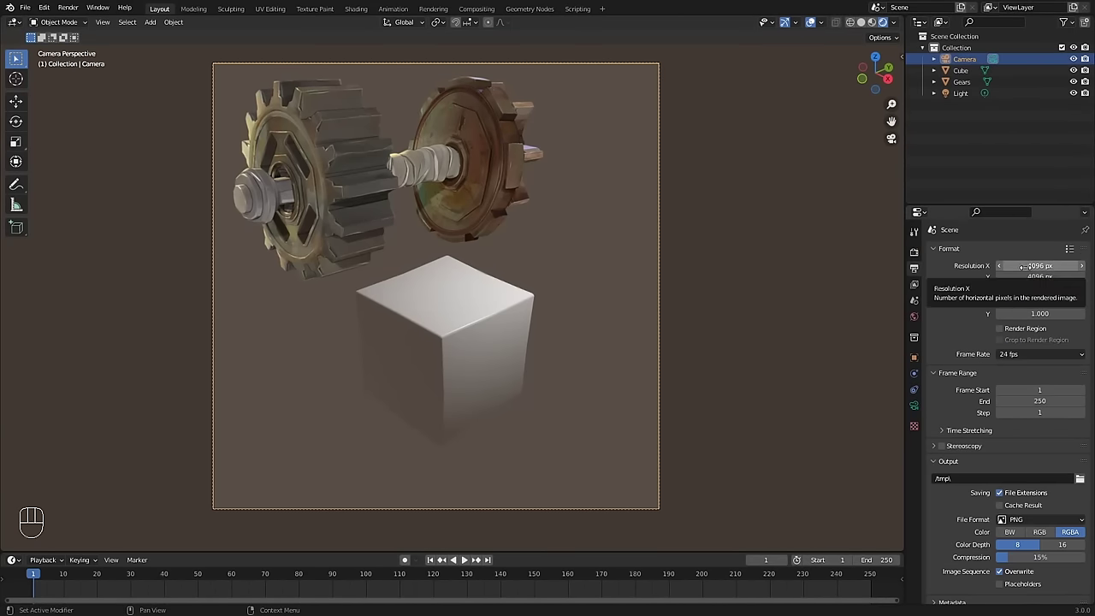
left_click(922, 252)
middle_click(971, 380)
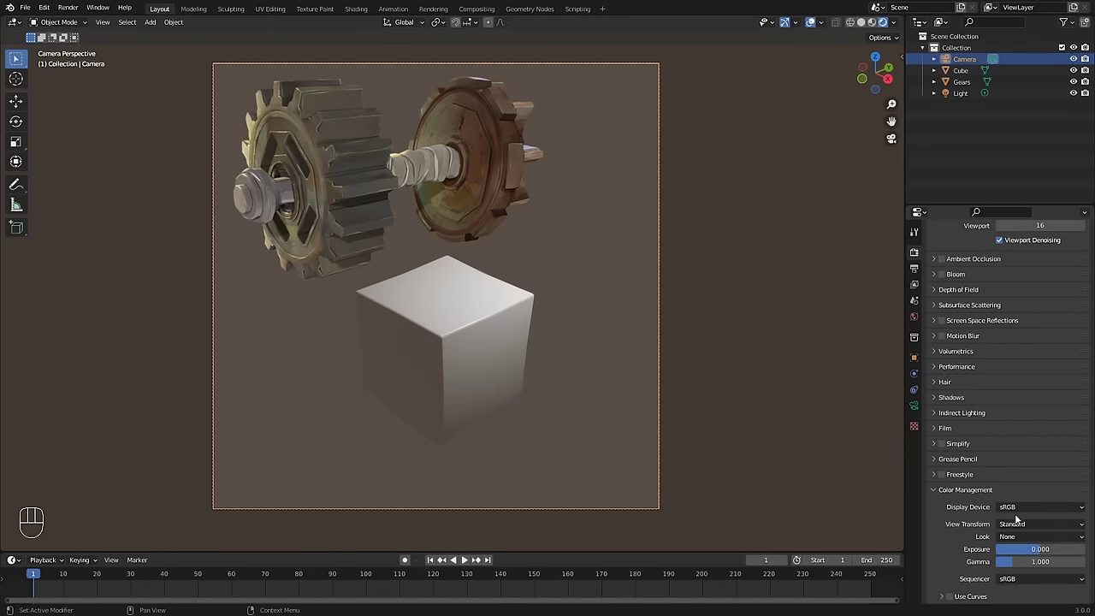
left_click_drag(1022, 524, 934, 488)
left_click(972, 495)
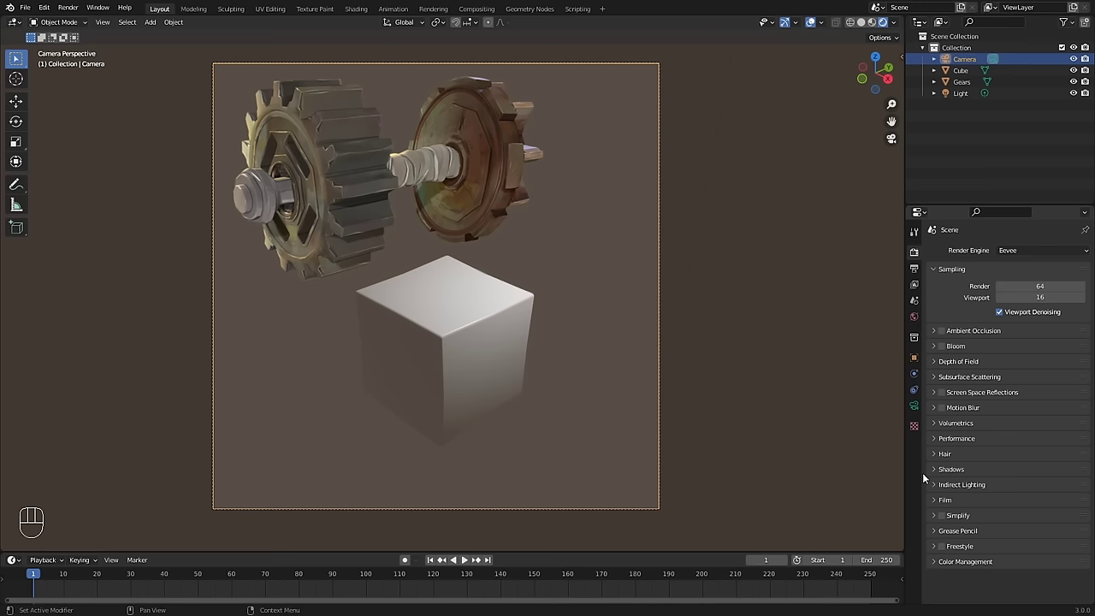
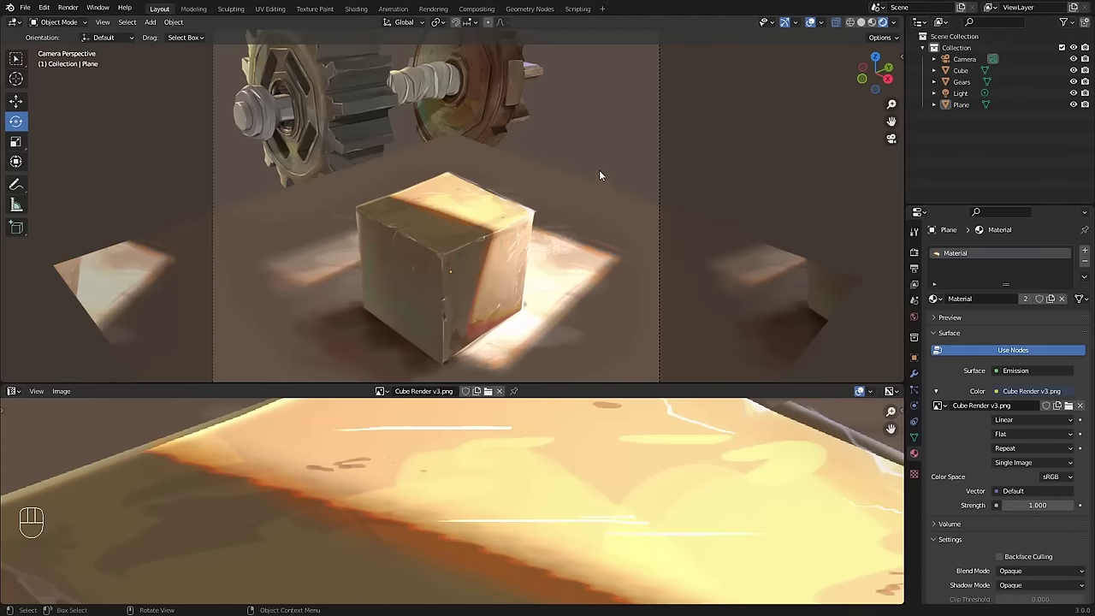
Step: Orbit down to a low angle to inspect the painted cube from several sides
left_click_drag(592, 197, 605, 183)
key("KP_0")
left_click_drag(538, 232, 529, 218)
left_click_drag(485, 247, 596, 193)
left_click(596, 193)
left_click_drag(492, 241, 615, 226)
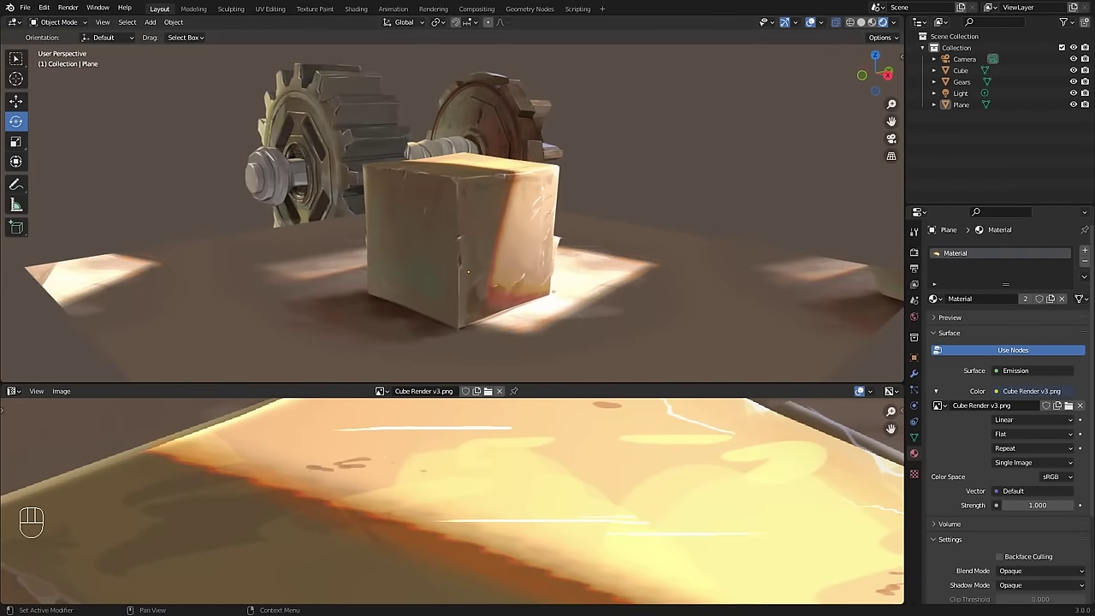
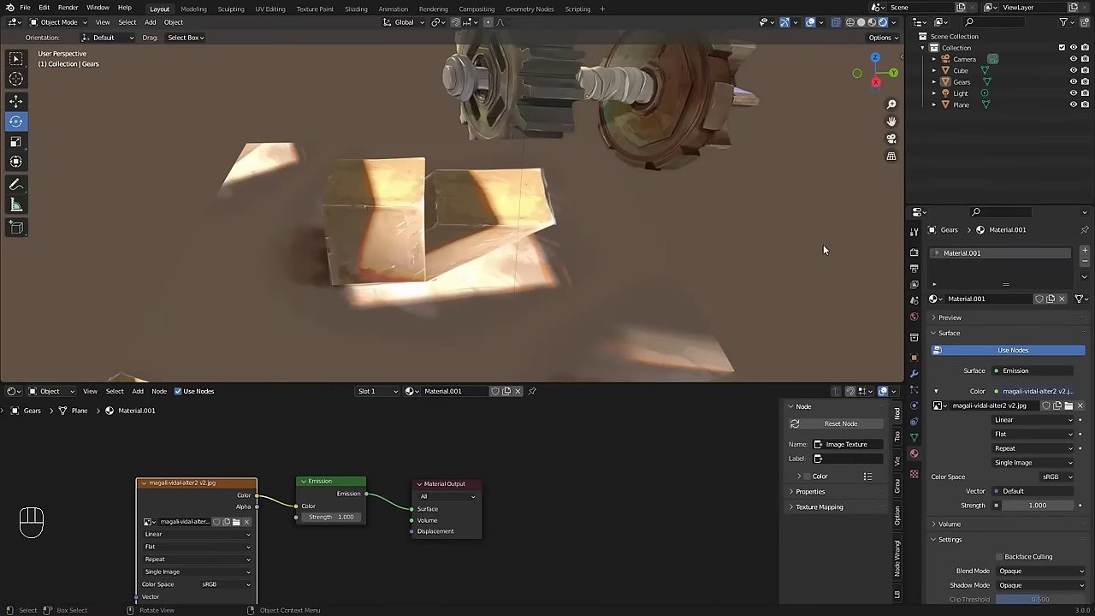
left_click_drag(560, 267, 538, 269)
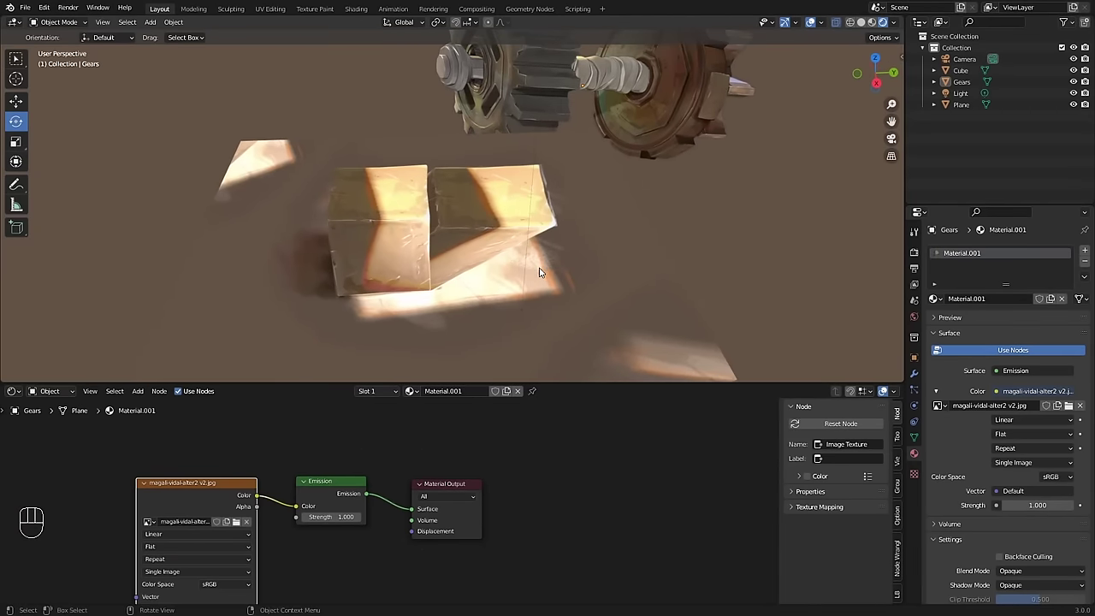
Step: Give the ground plane its own Floor material loaded with Background.png and inspect it
left_click(593, 266)
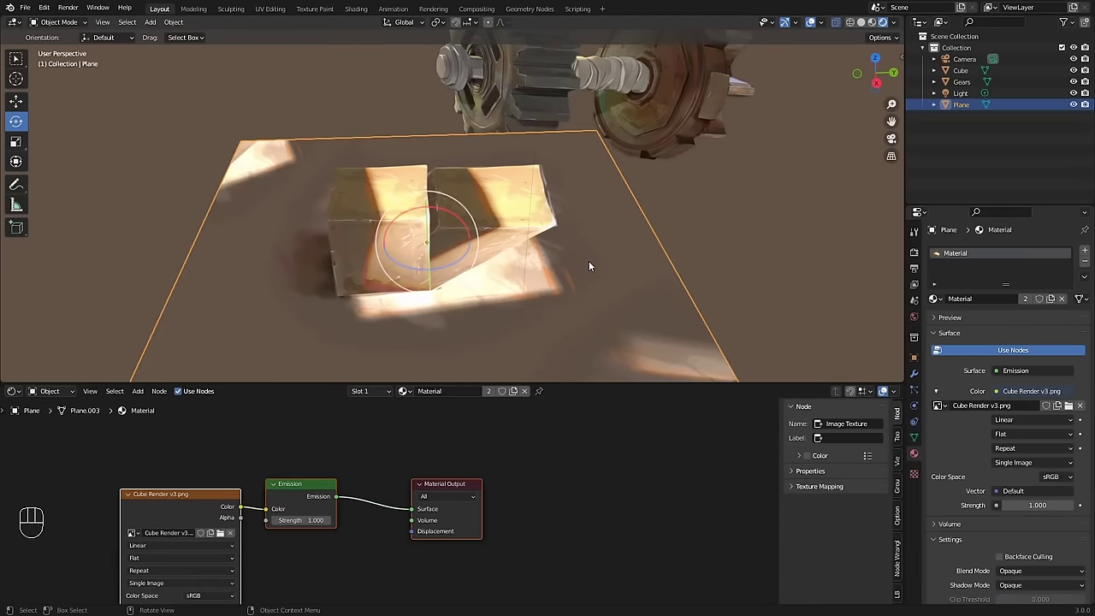
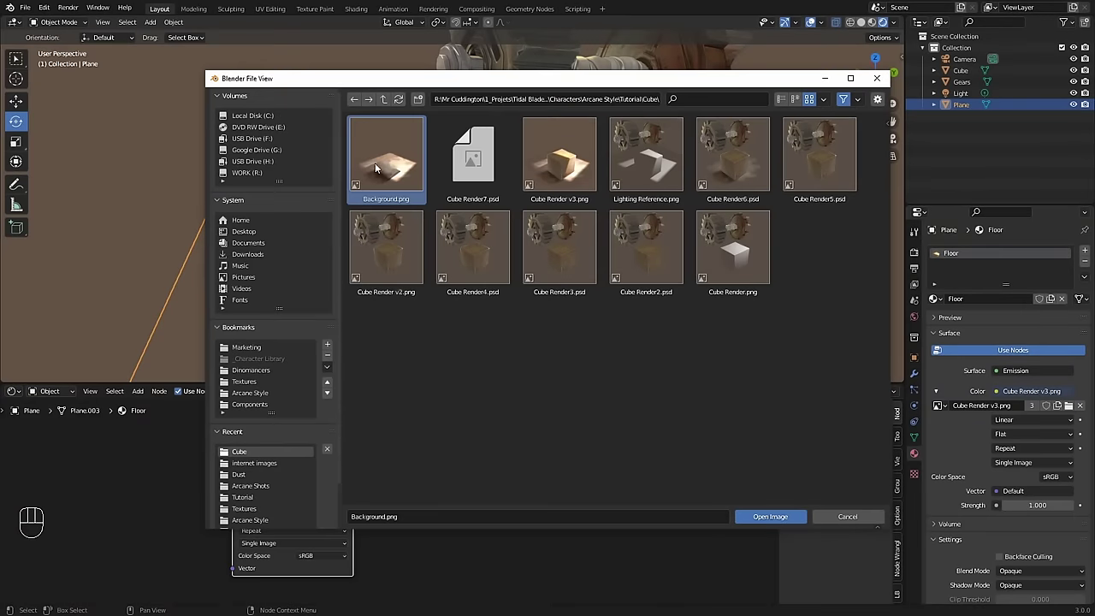
left_click(778, 238)
left_click(704, 238)
left_click_drag(562, 241, 623, 228)
left_click_drag(592, 237, 528, 251)
middle_click(530, 273)
left_click_drag(547, 242, 528, 227)
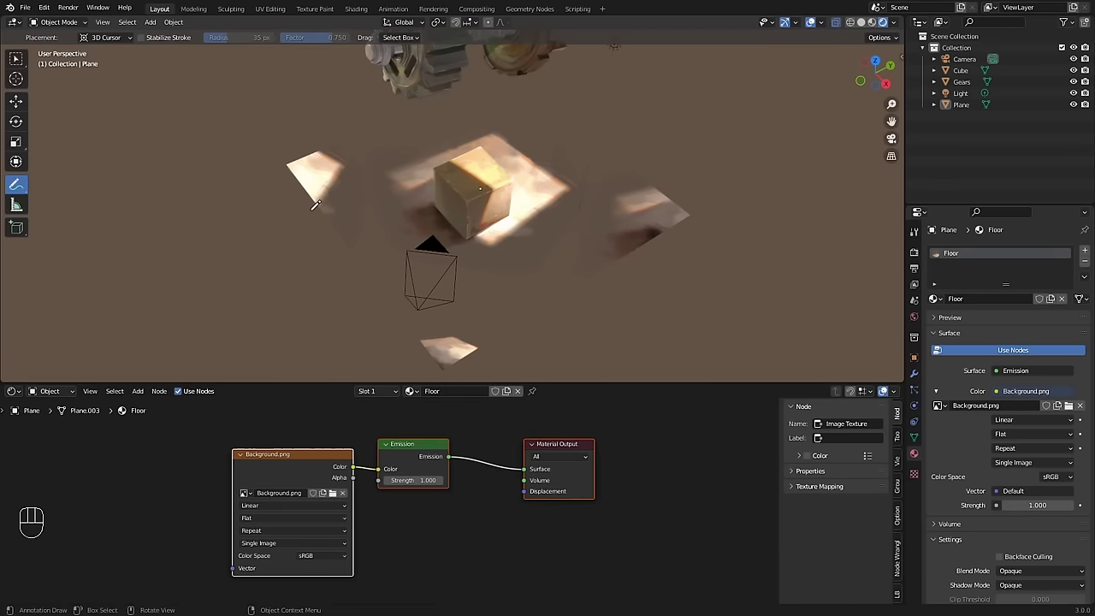
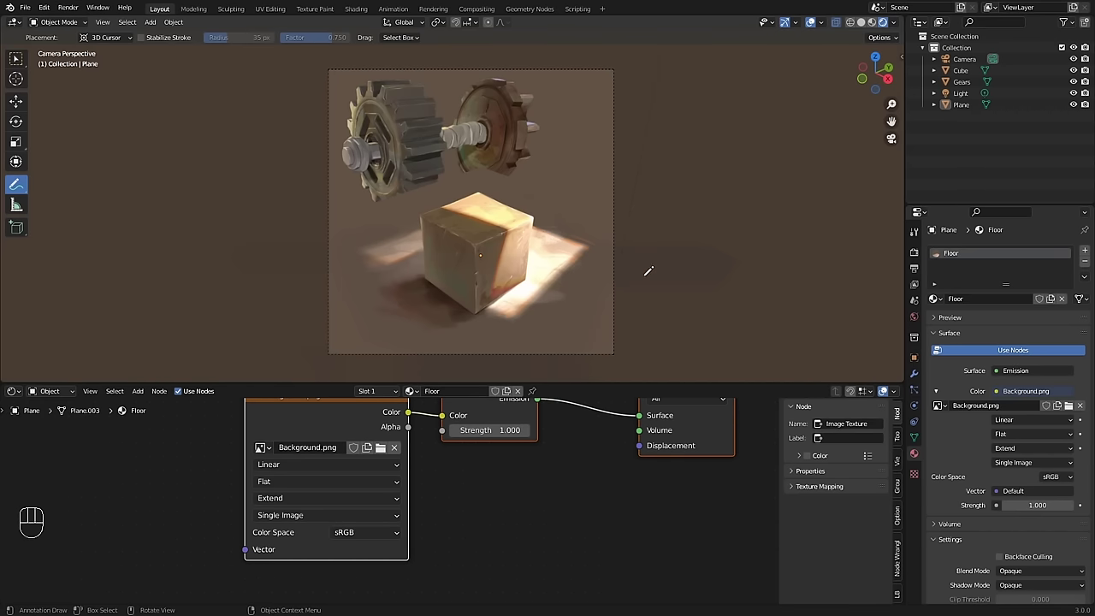
Step: Check the extended floor painting from several angles, then take the Cube into Edit Mode
key("KP_0")
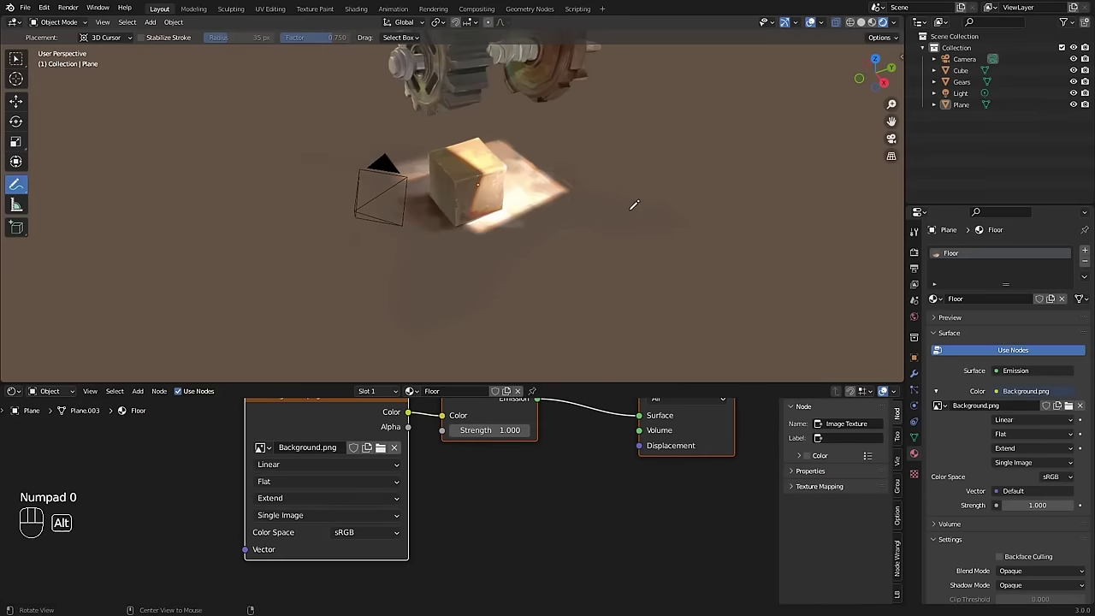
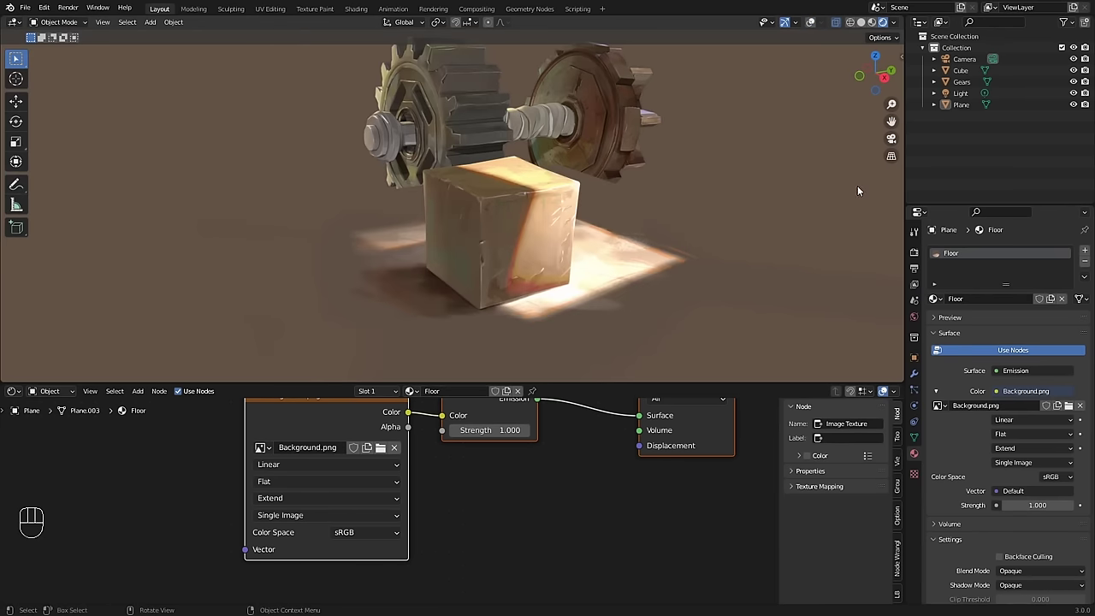
left_click_drag(797, 128, 771, 172)
left_click_drag(695, 235, 653, 216)
left_click_drag(647, 221, 699, 244)
left_click_drag(704, 239, 646, 237)
middle_click(478, 239)
middle_click(450, 249)
left_click(453, 242)
key("Tab")
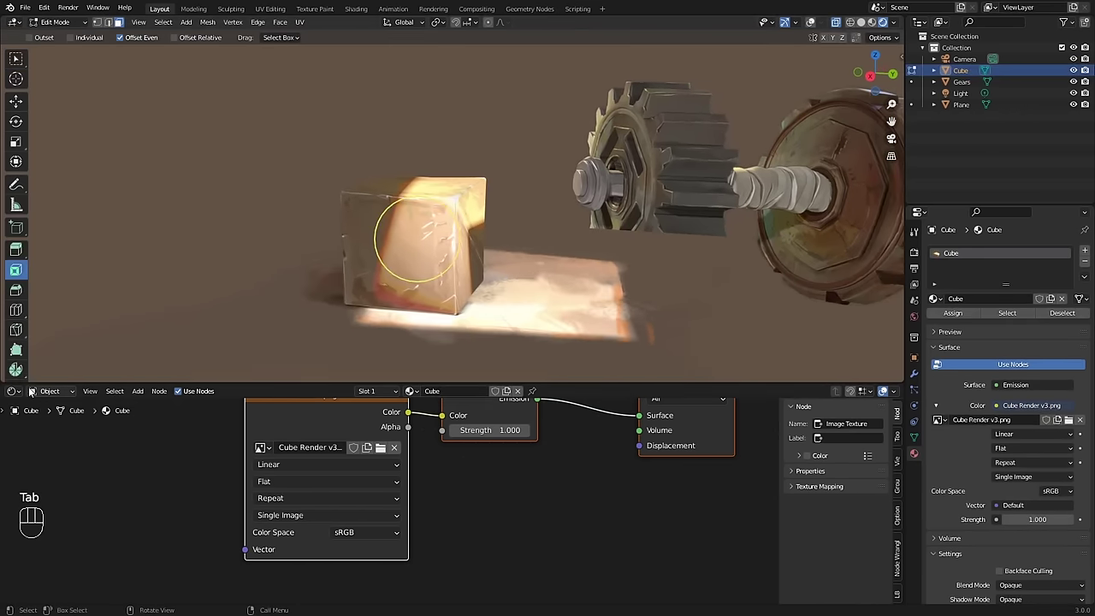
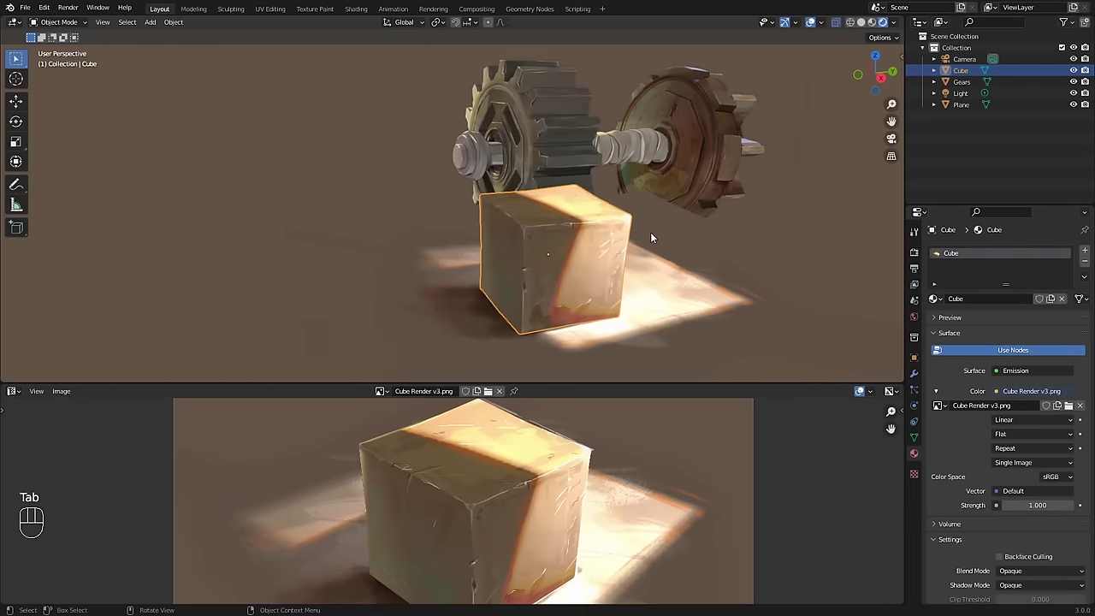
Step: Nudge the viewport angle on the painted cube
middle_click(652, 242)
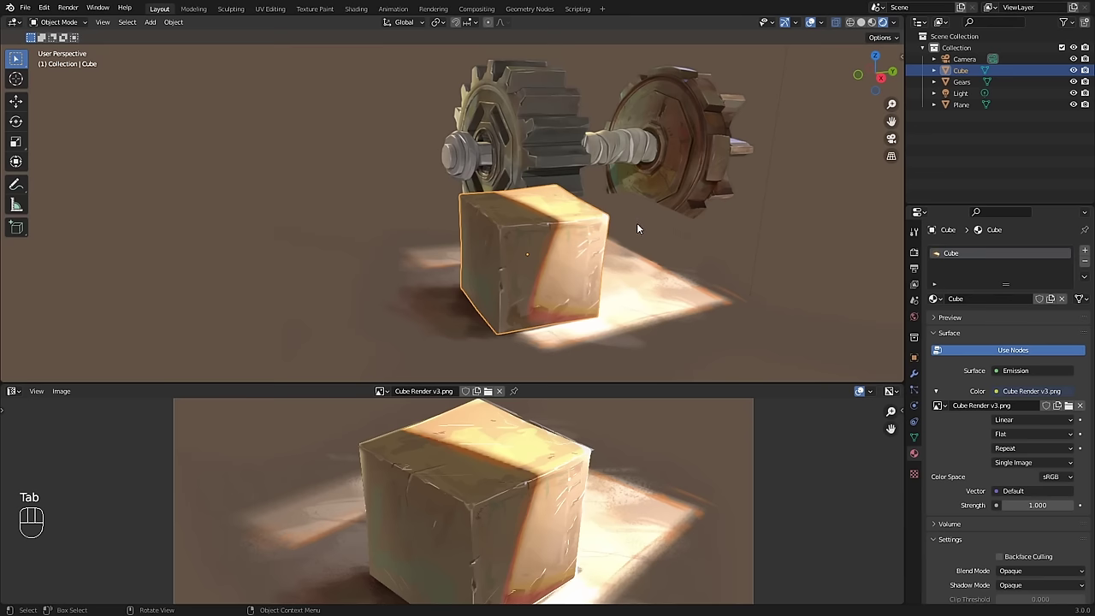
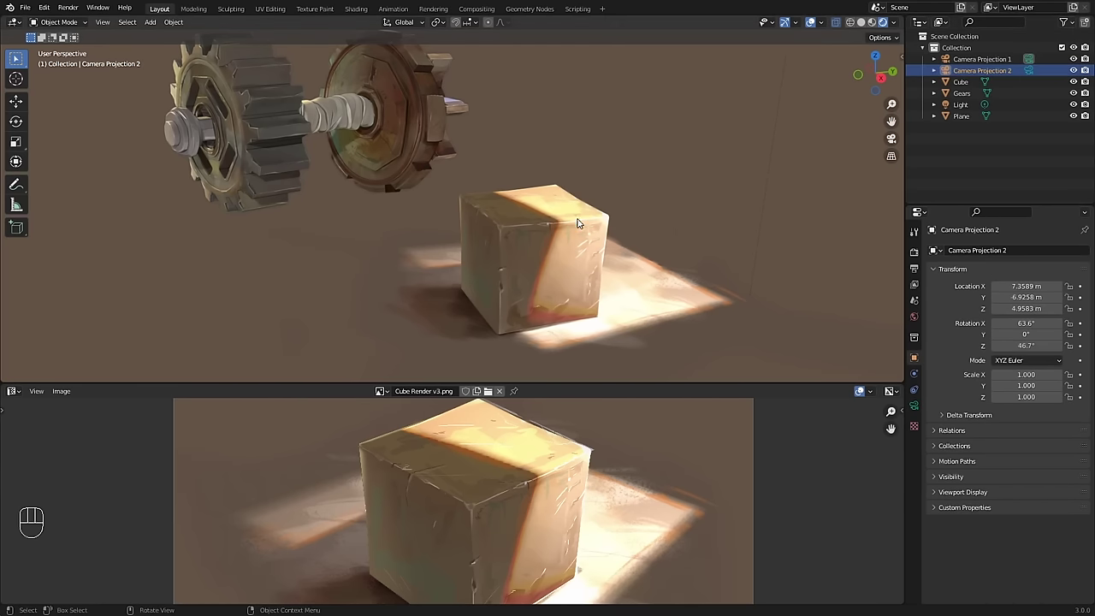
Step: Make Camera Projection 2 the active camera and view through it
key("KP_0")
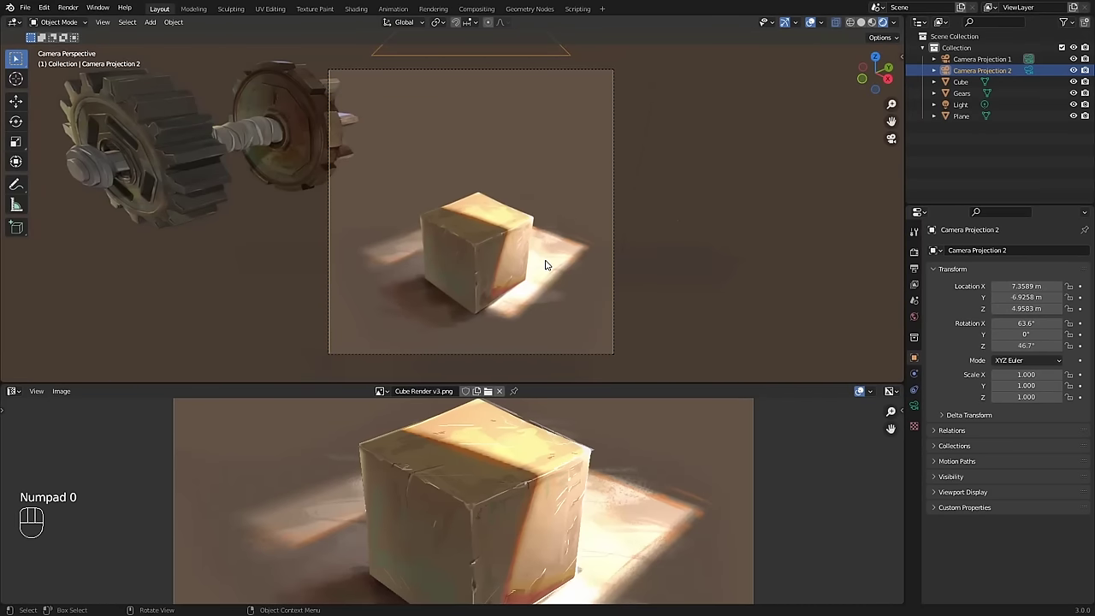
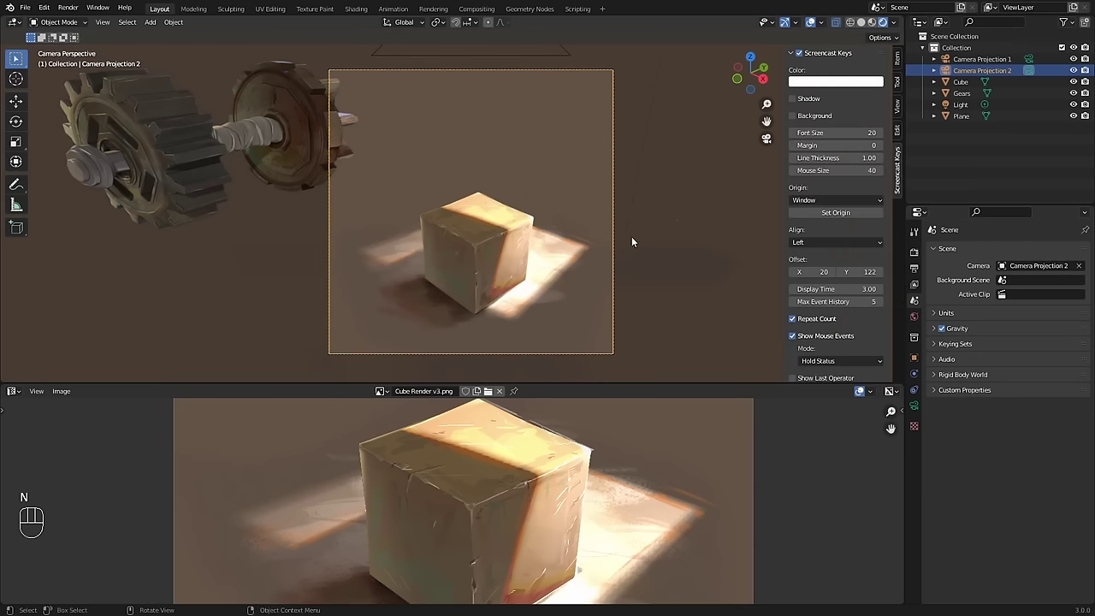
Step: Enable Lock Camera to View and navigate Camera Projection 2 onto a fresh angle of the cube
key("n")
left_click(904, 111)
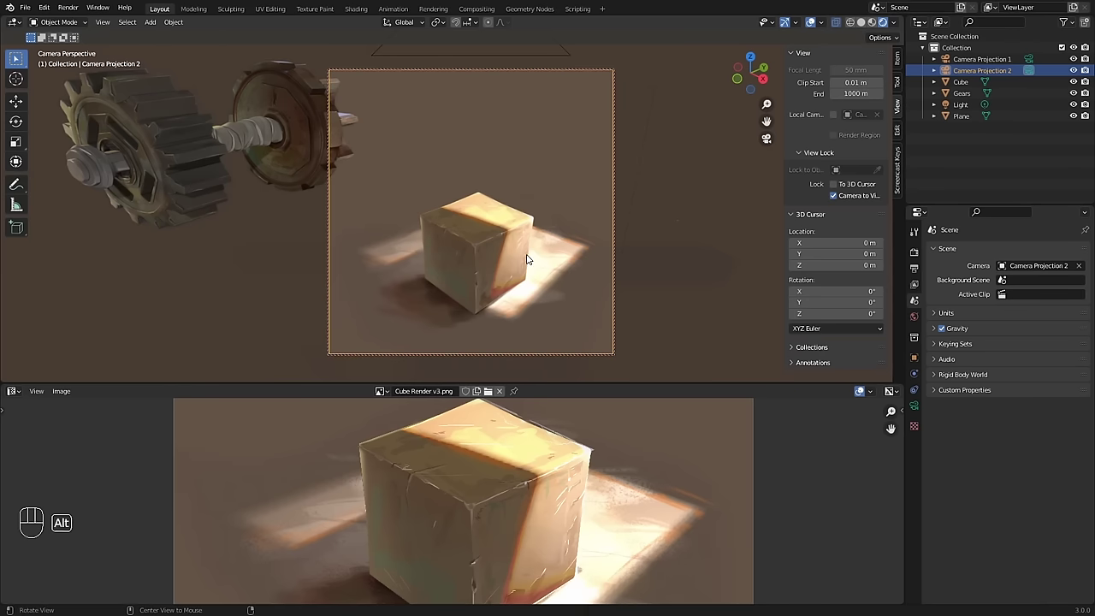
left_click_drag(526, 257, 469, 237)
middle_click(515, 253)
middle_click(520, 245)
left_click_drag(525, 244, 521, 235)
middle_click(517, 236)
middle_click(509, 228)
middle_click(516, 231)
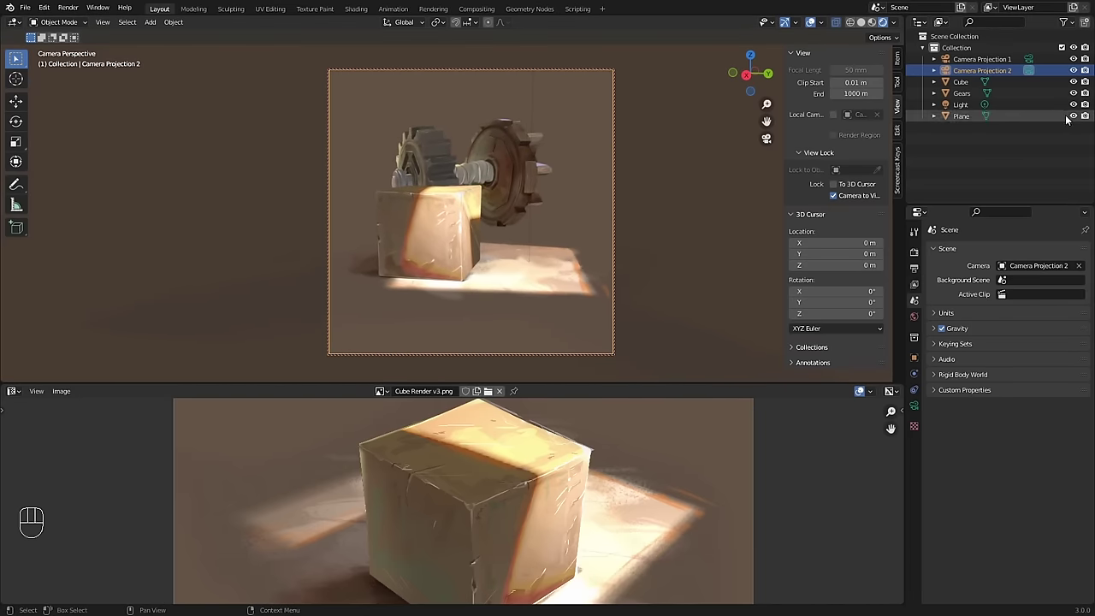
Step: Hide the Gears collection in the Outliner and preview the framing without overlays
left_click(1080, 121)
left_click(1080, 120)
left_click(1080, 97)
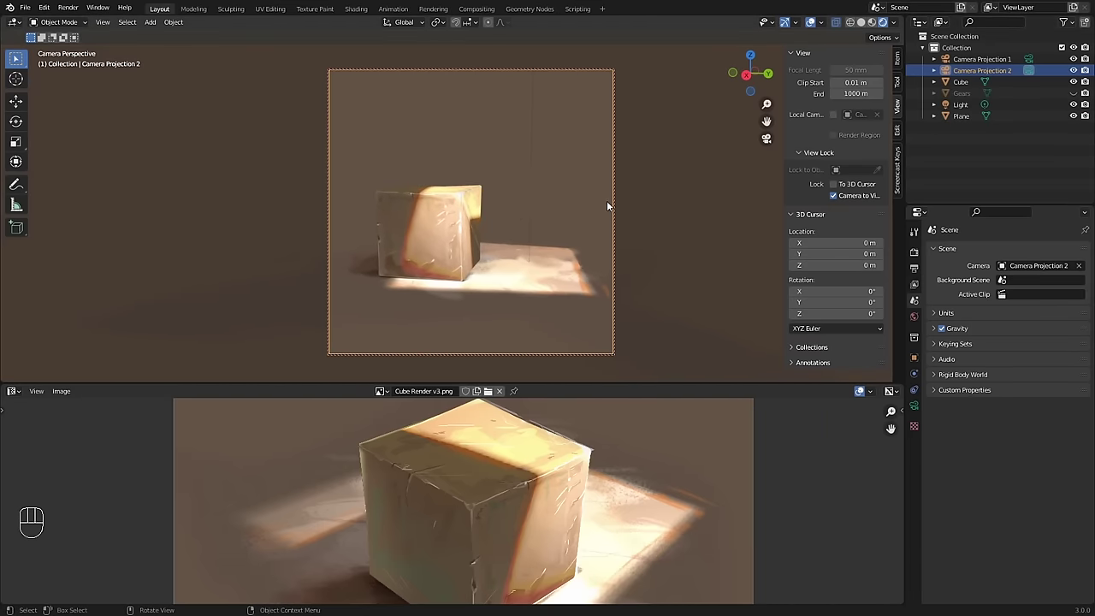
key("shift+alt+z")
middle_click(567, 235)
middle_click(568, 237)
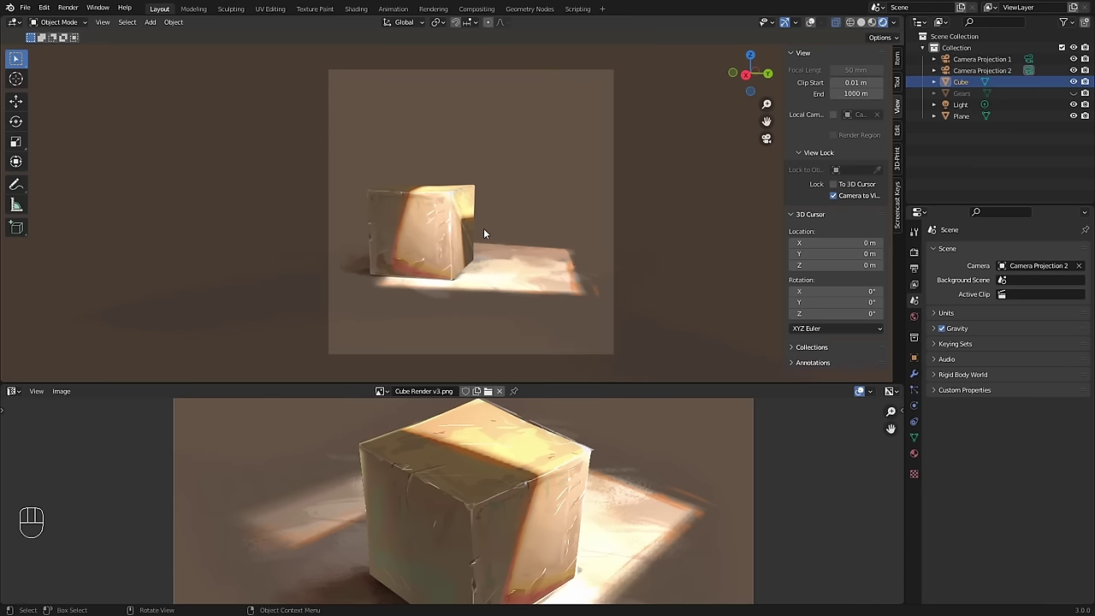
key("shift+alt+z")
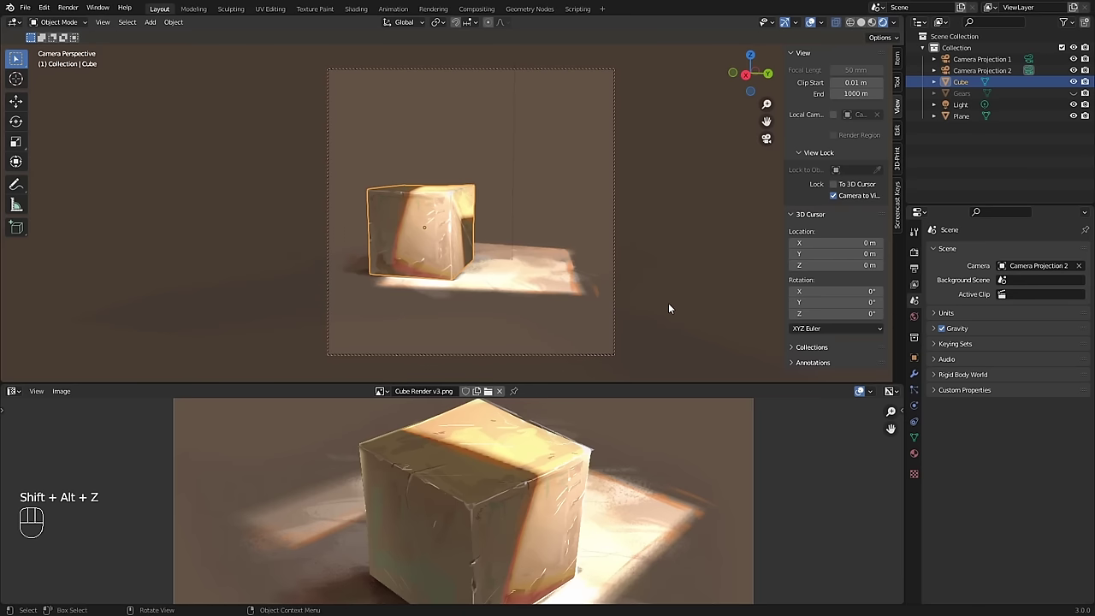
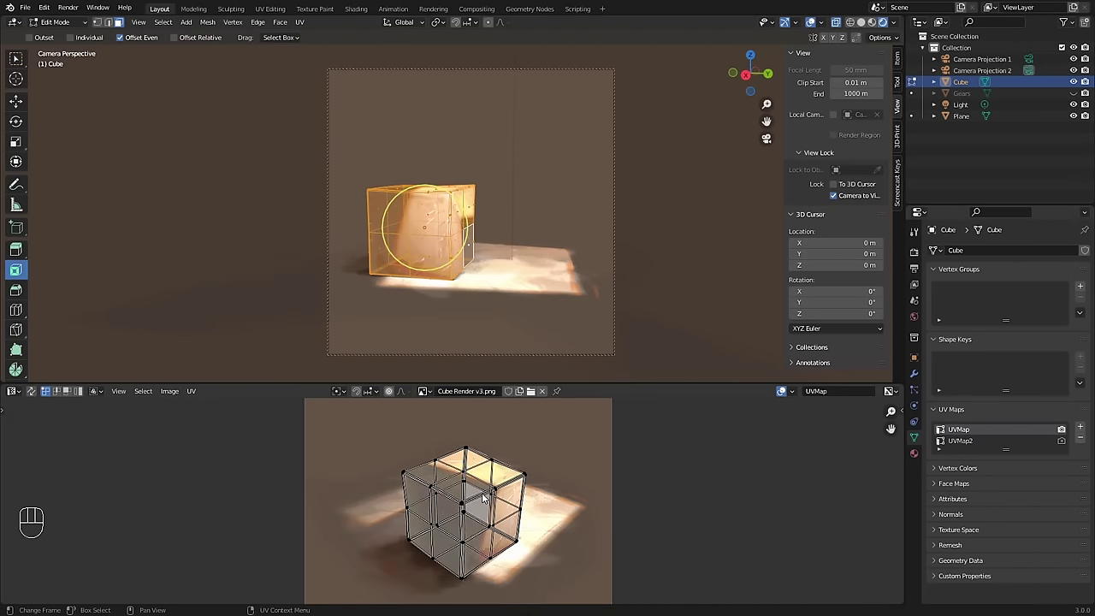
Step: Leave Edit Mode, make UVMap2 the active UV map and show the material nodes below
left_click(966, 444)
key("u")
left_click(966, 434)
left_click(964, 442)
left_click(965, 432)
left_click(965, 444)
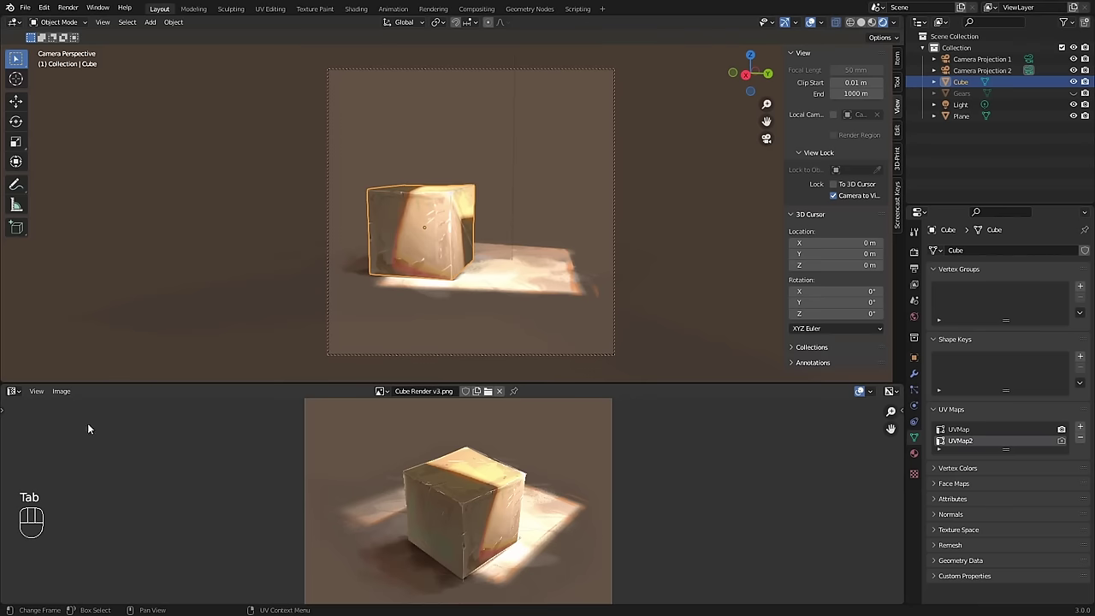
key("Tab")
Step: Make UVMap the cube's active UV map again
middle_click(350, 419)
left_click(380, 435)
left_click(962, 434)
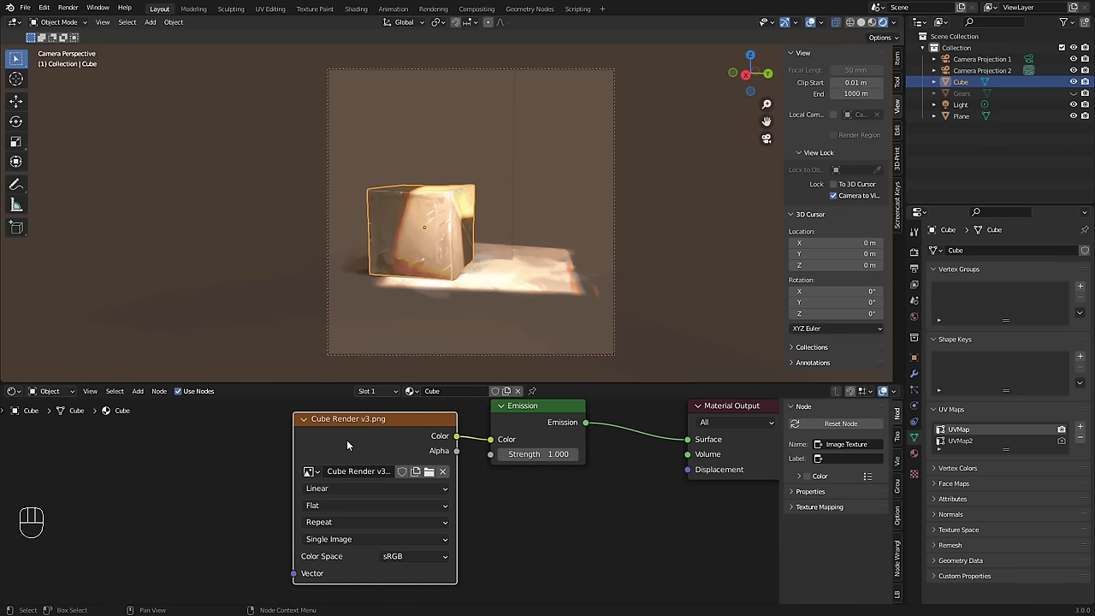
Step: Bring the emission and output nodes into view and preview the shaded cube without overlays
middle_click(270, 460)
left_click_drag(328, 564, 326, 550)
middle_click(321, 526)
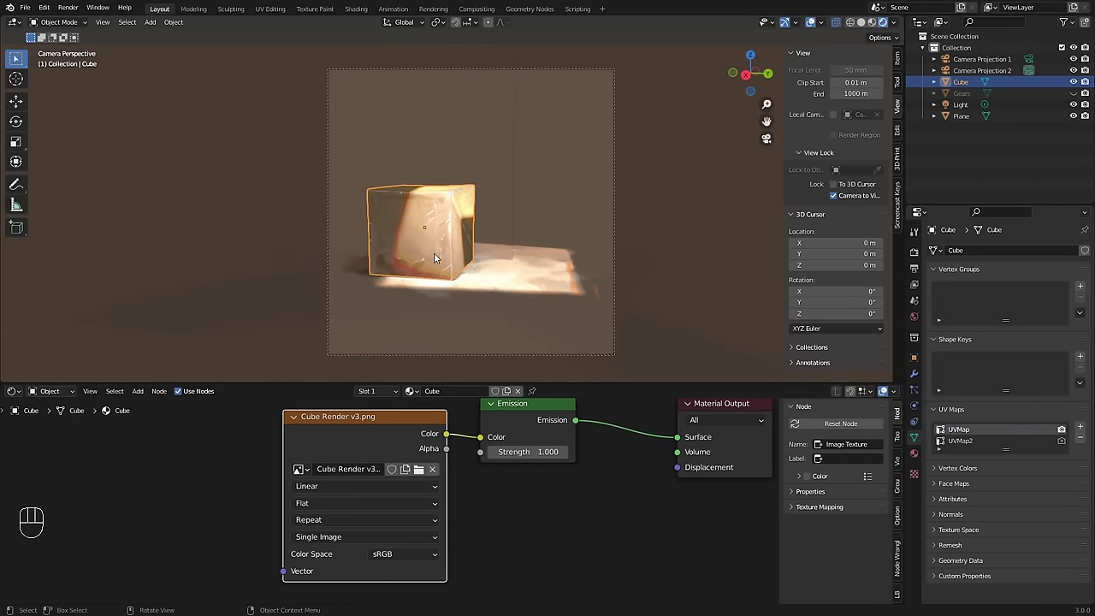
left_click(221, 382)
key("shift+alt+z")
left_click_drag(108, 27, 193, 229)
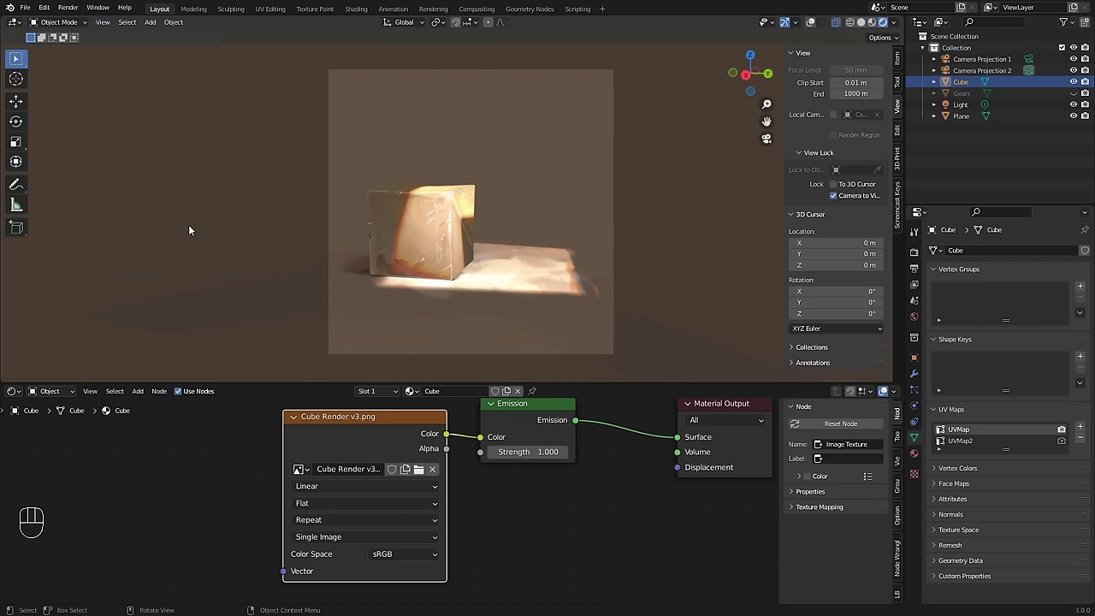
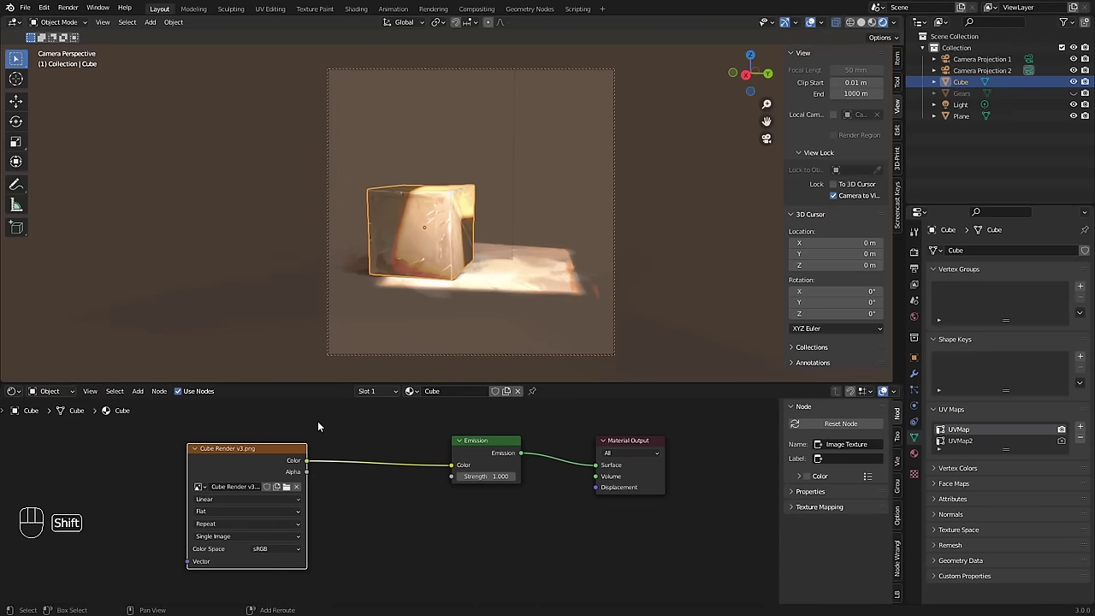
Step: Add an Image Texture node loaded with Cube Render v3.png and wire it into the emission colour
key("shift+a")
key("shift+a")
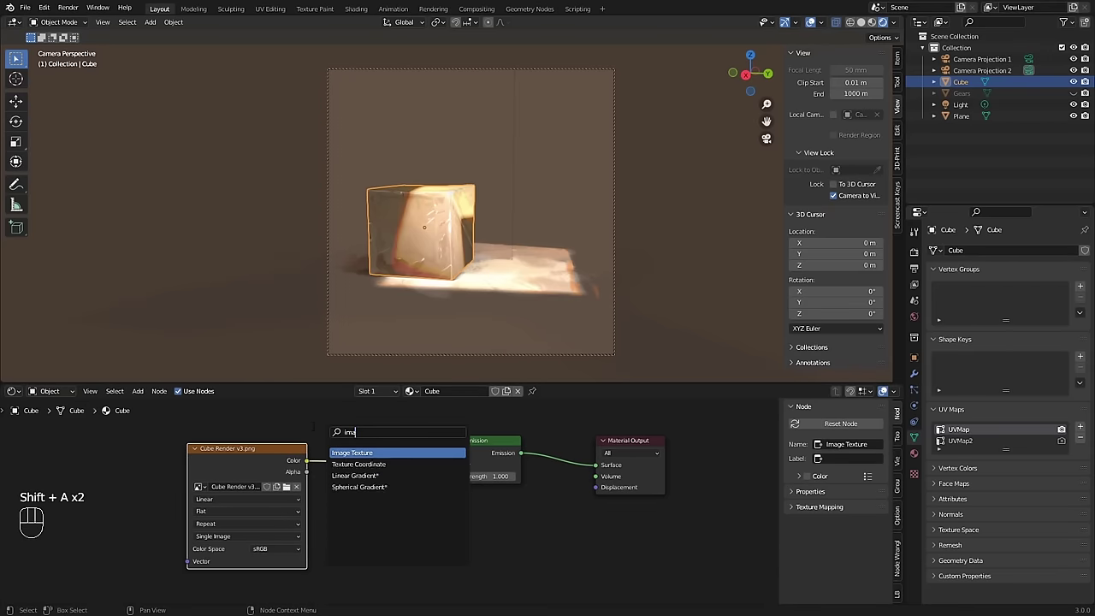
middle_click(229, 446)
left_click(241, 484)
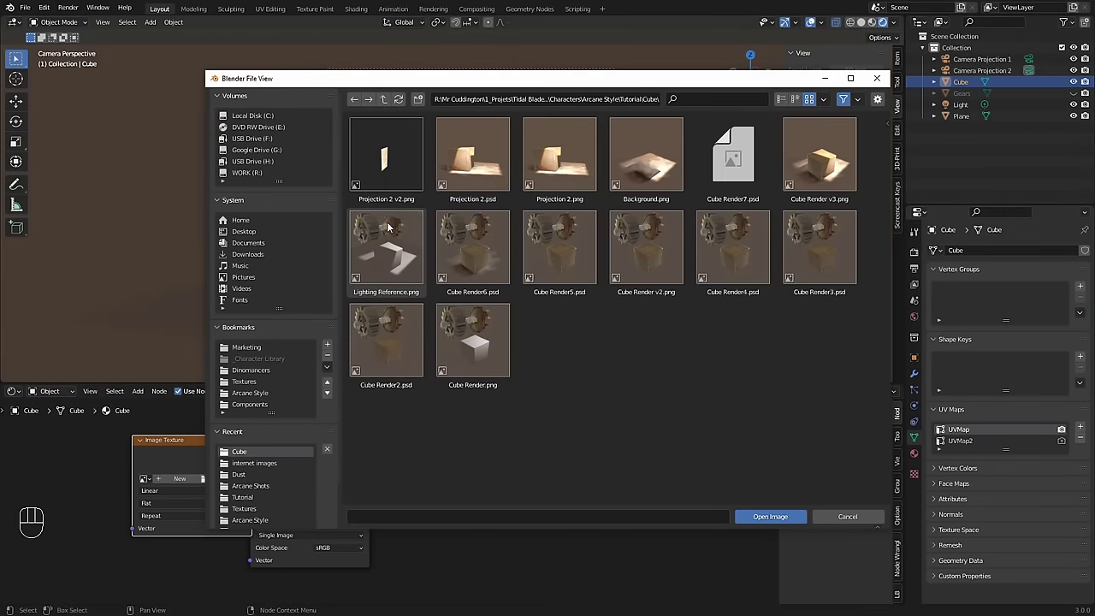
middle_click(201, 453)
left_click(187, 471)
left_click(294, 453)
middle_click(169, 468)
left_click(482, 470)
left_click(314, 459)
key("shift+a")
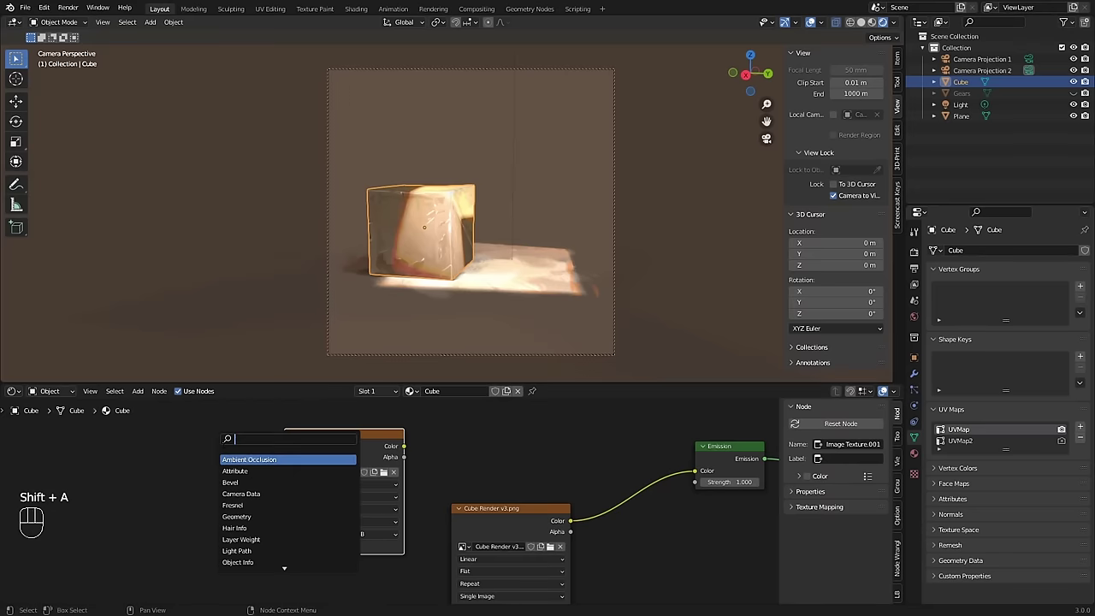
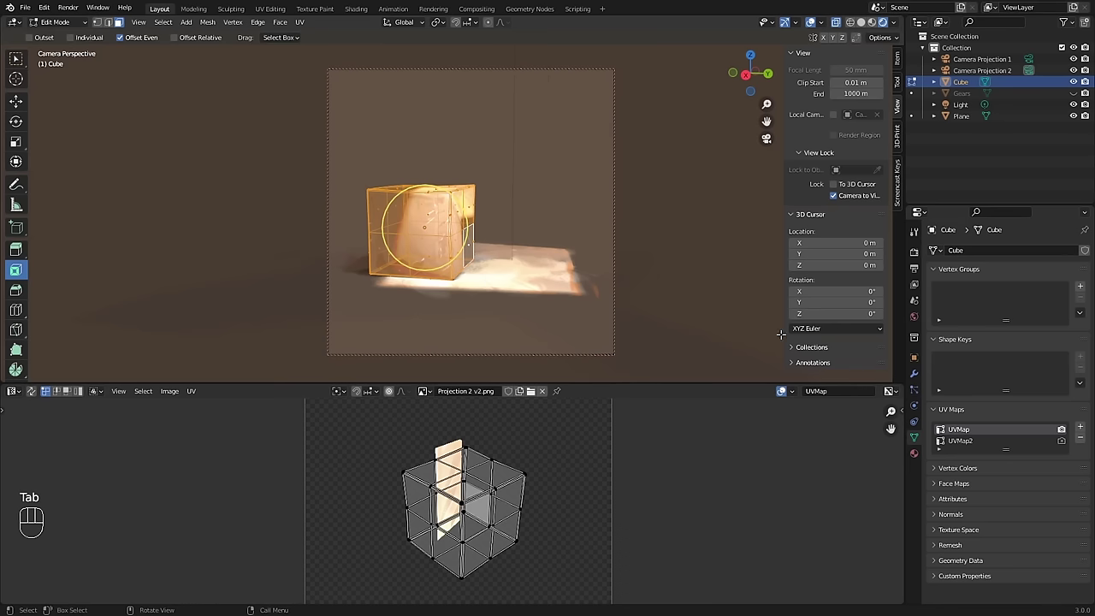
Step: Make UVMap2 the cube's active UV map in Edit Mode
left_click(963, 445)
left_click(963, 436)
left_click(965, 446)
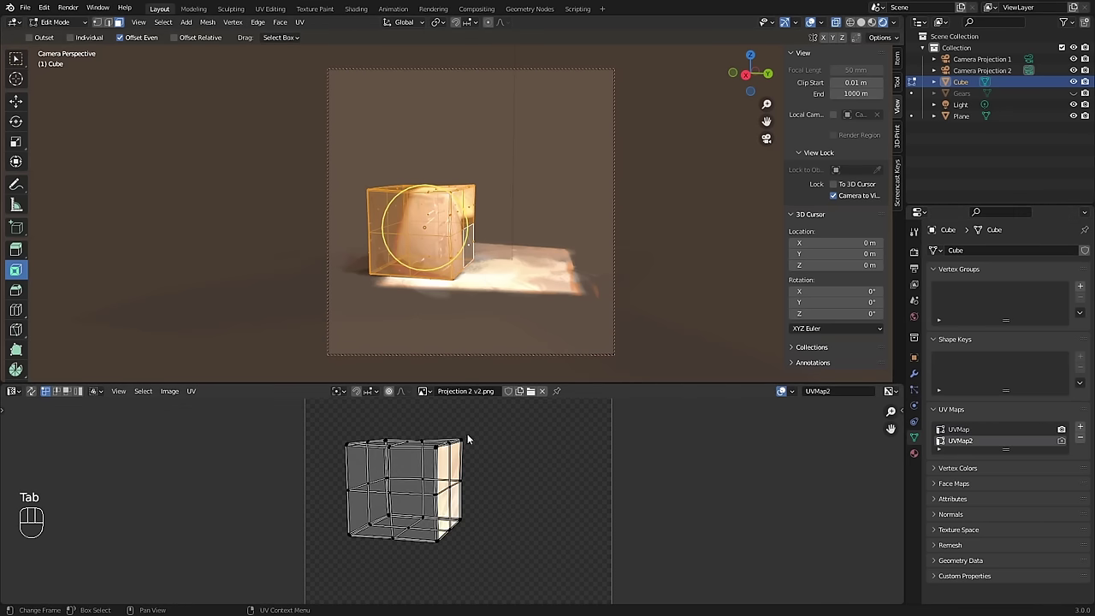
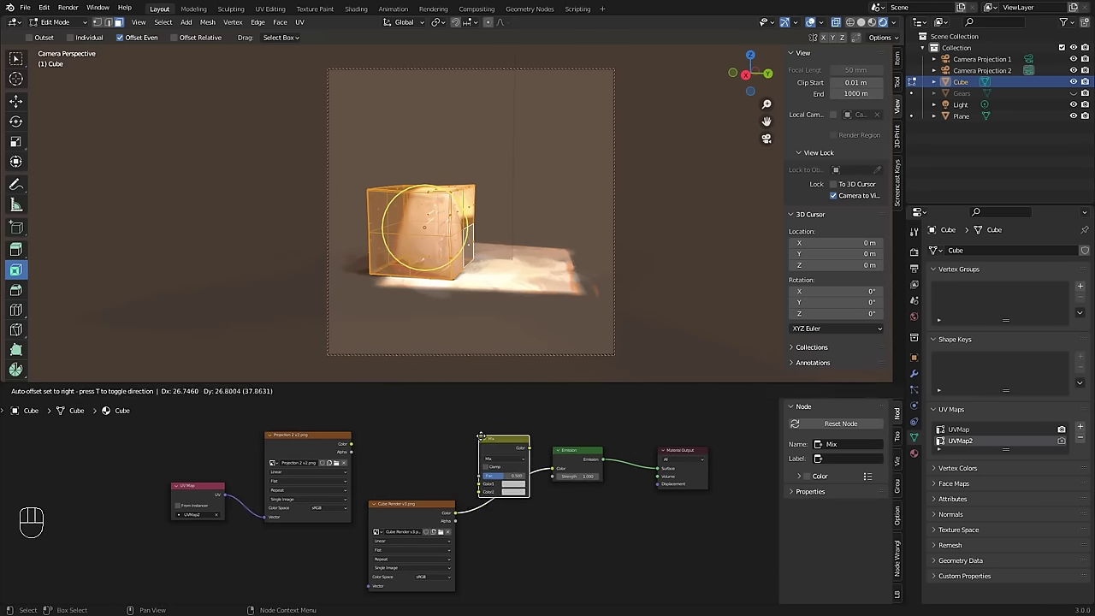
Step: Place a MixRGB node just before the Emission node
left_click(427, 519)
left_click_drag(430, 547, 471, 471)
left_click(472, 440)
middle_click(400, 487)
Step: Wire both image textures into the Mix inputs and factor, and feed its result to Emission Color
left_click_drag(359, 430, 456, 483)
left_click_drag(348, 444, 459, 463)
left_click_drag(531, 433, 597, 465)
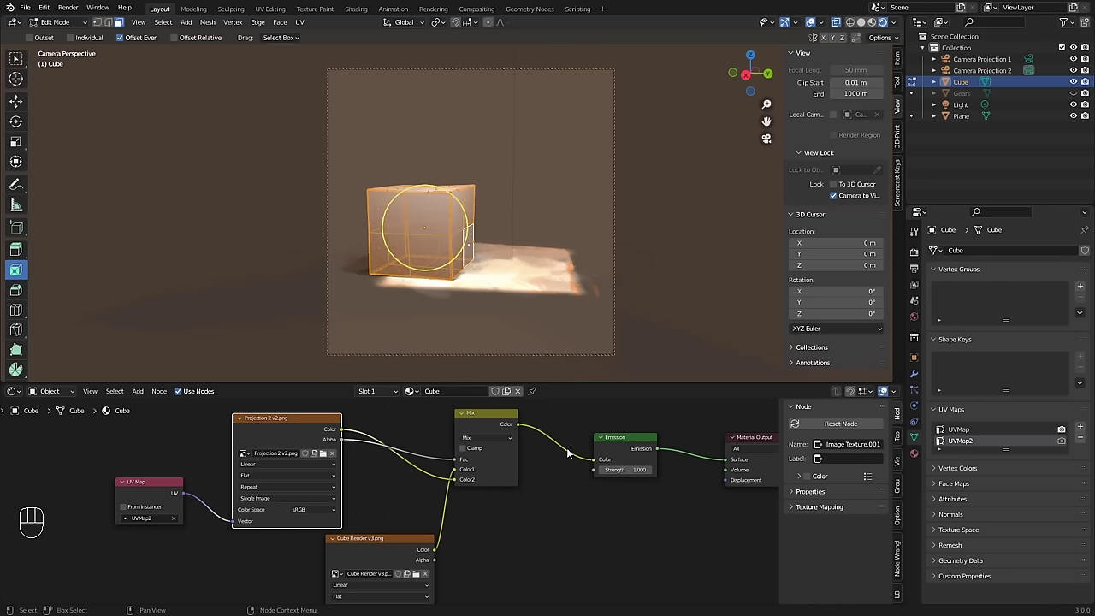
key("shift+alt+z")
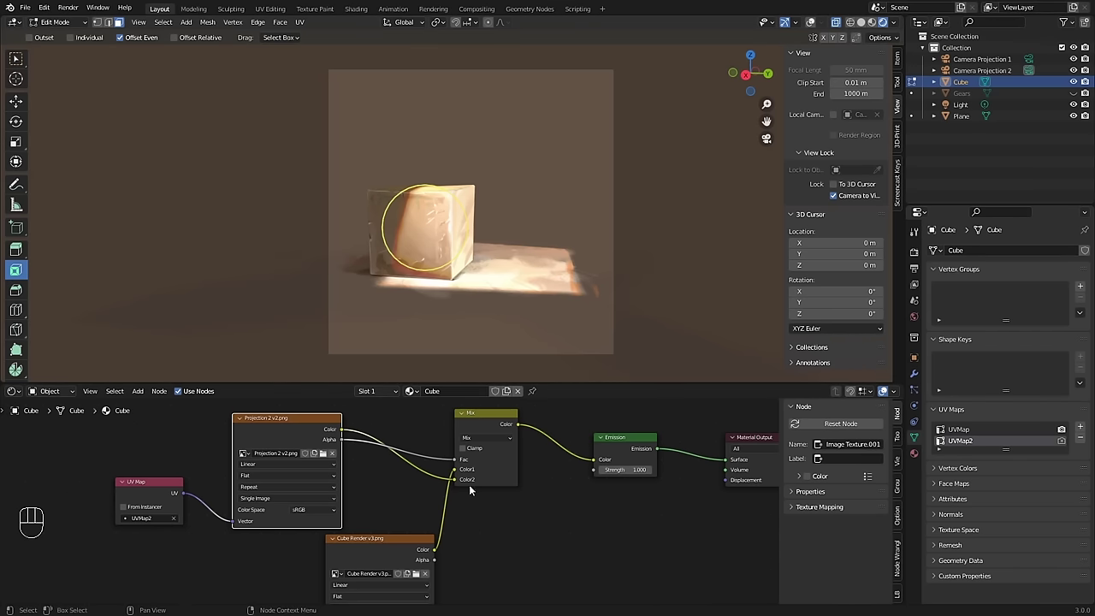
left_click_drag(446, 552, 592, 463)
left_click_drag(532, 434, 599, 464)
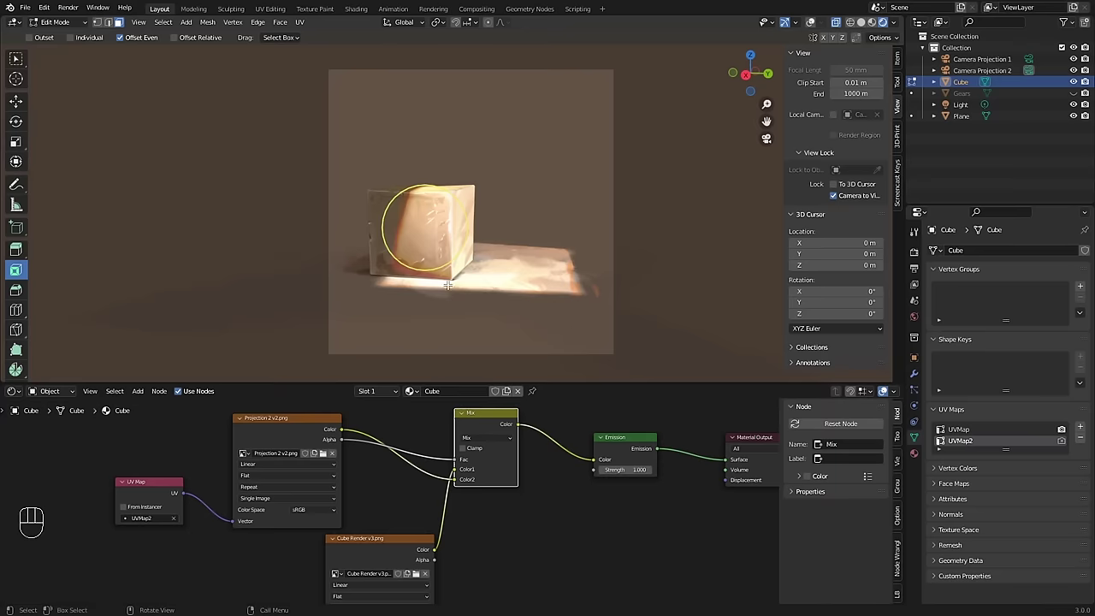
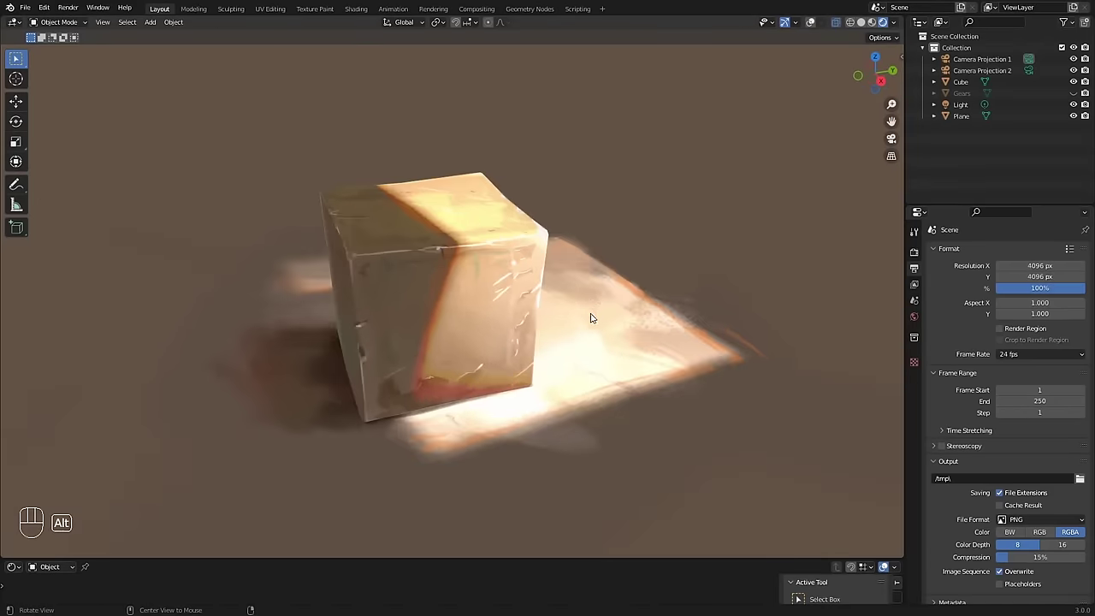
Step: Show the cube in plain solid shading after orbiting around it
left_click_drag(599, 317, 528, 299)
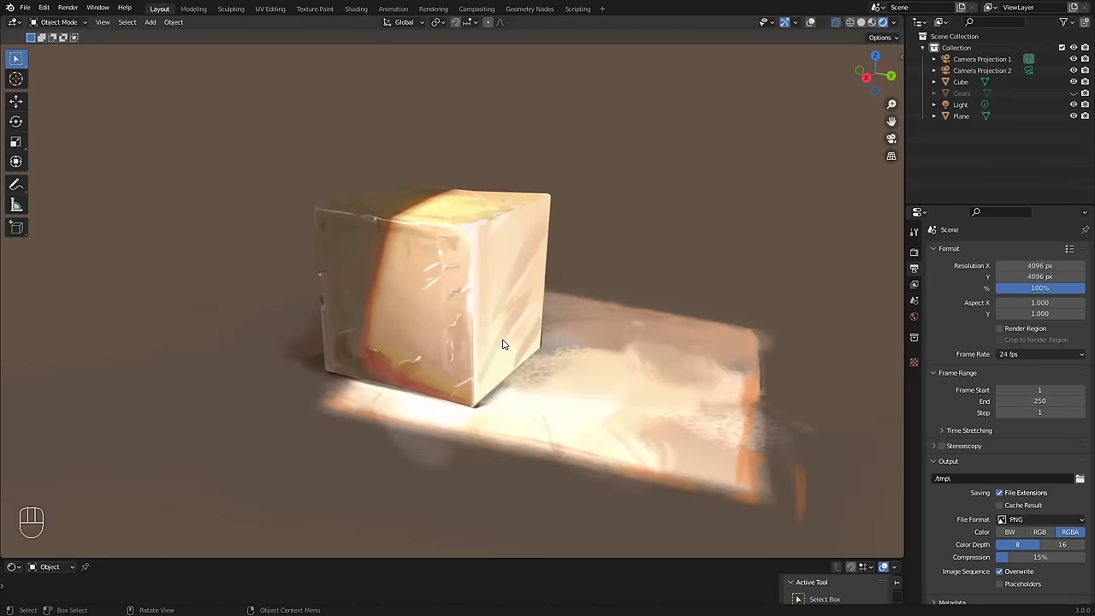
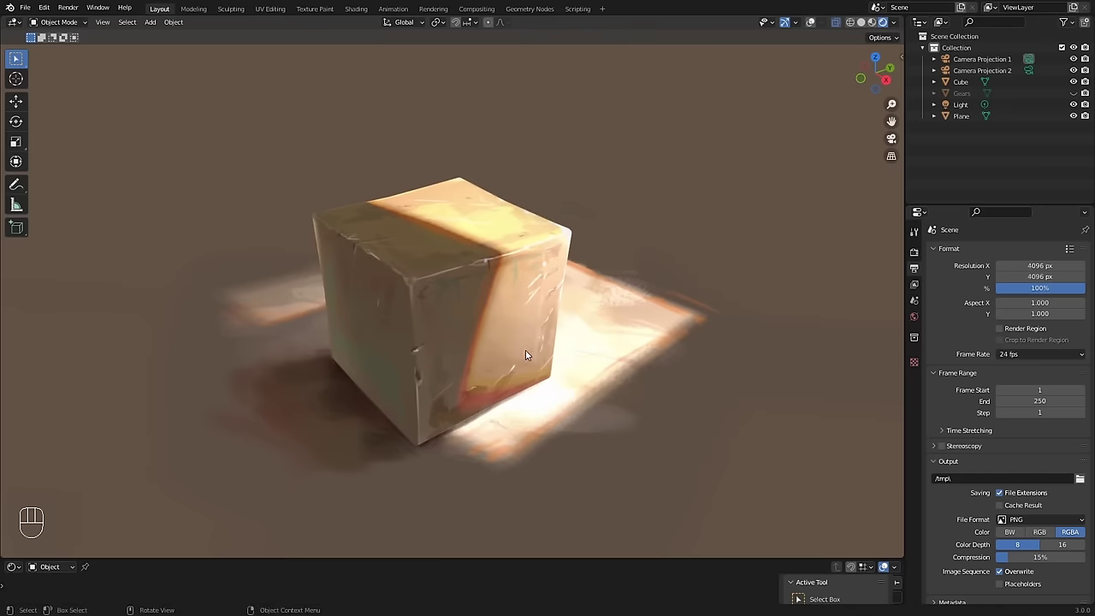
left_click(869, 28)
key("shift+alt+z")
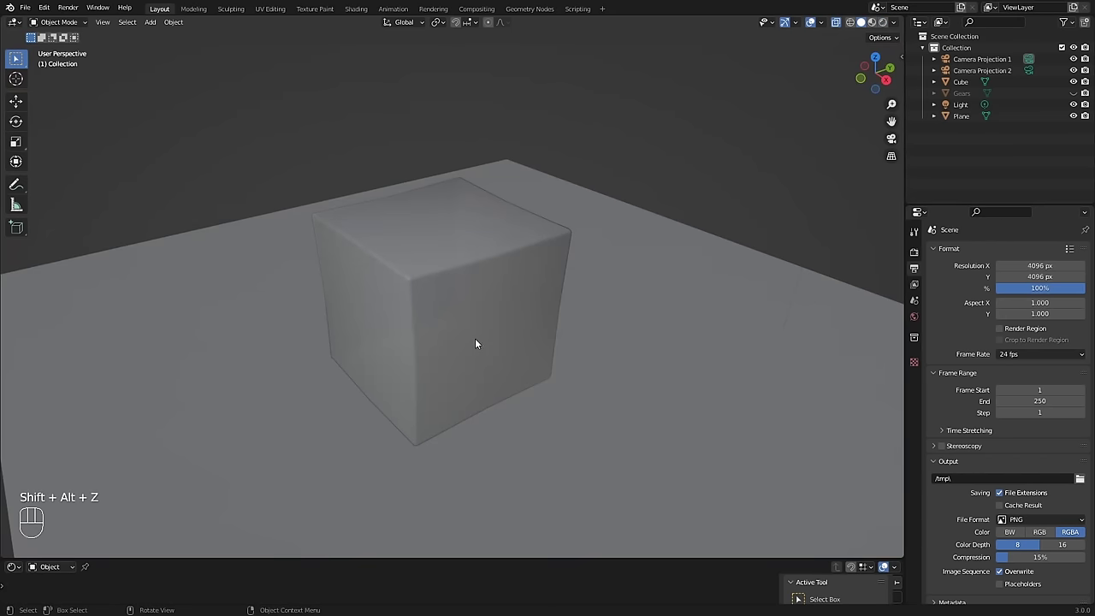
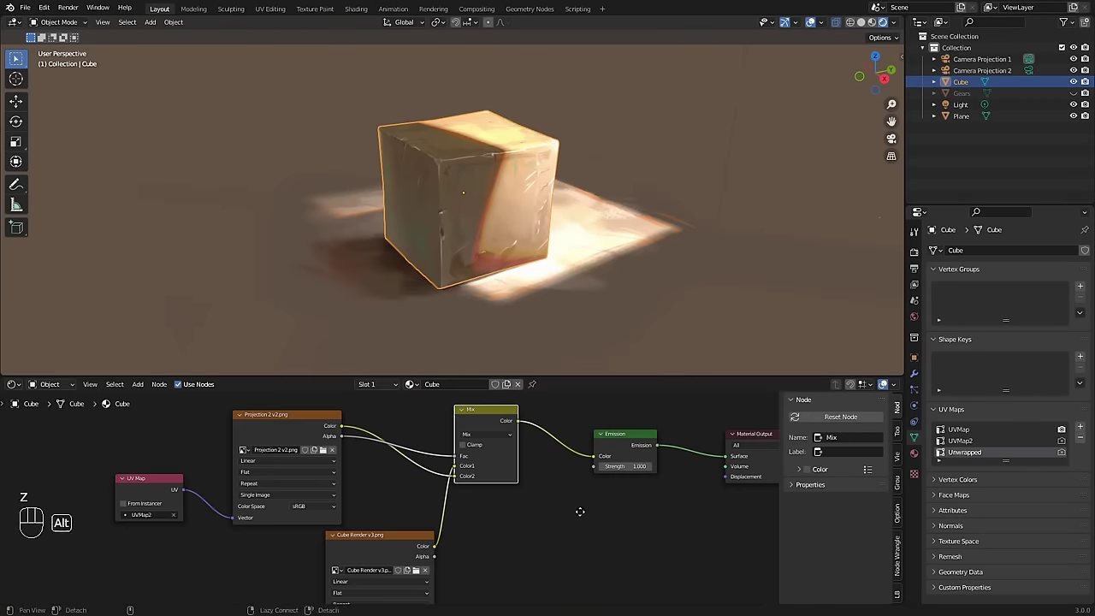
Step: Add an Image Texture node with a new image named Baked Texture
key("shift+a")
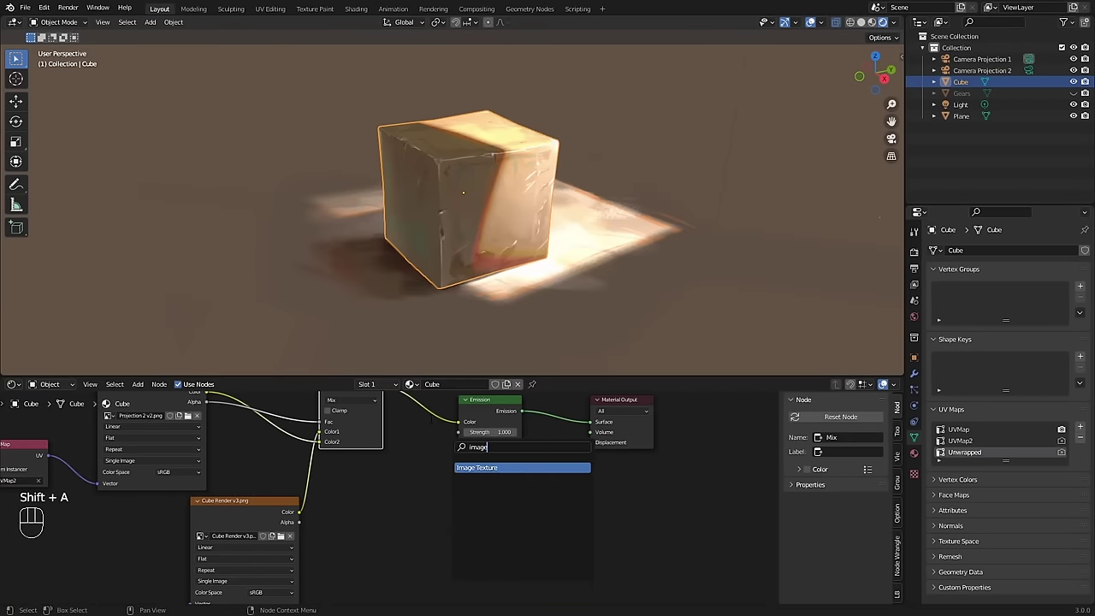
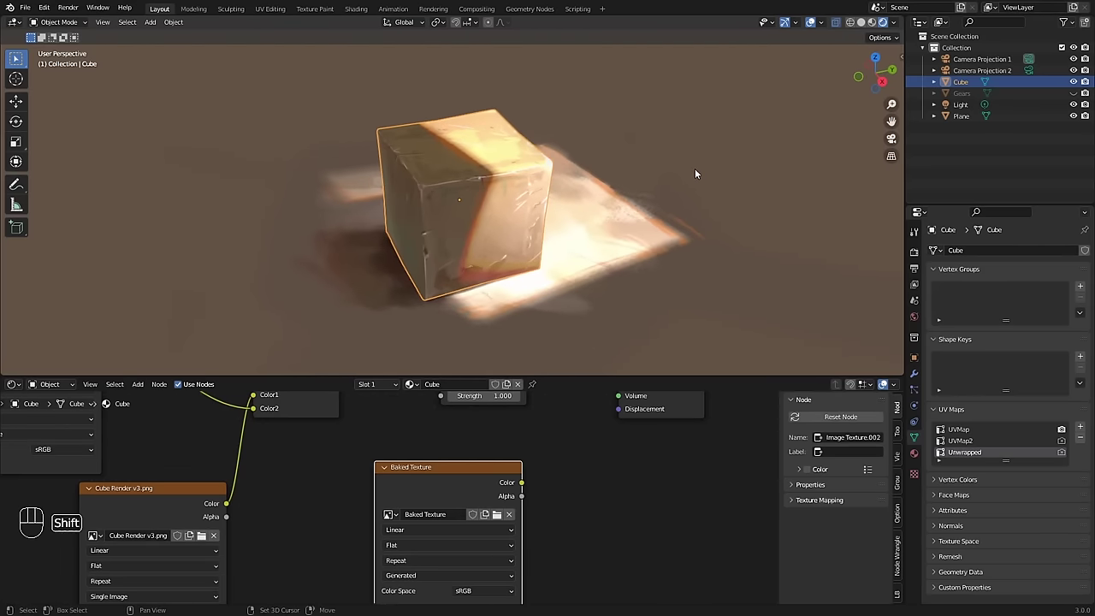
Step: Add a Bake Camera, look through it and set Film to Transparent with the plane hidden
key("shift+a")
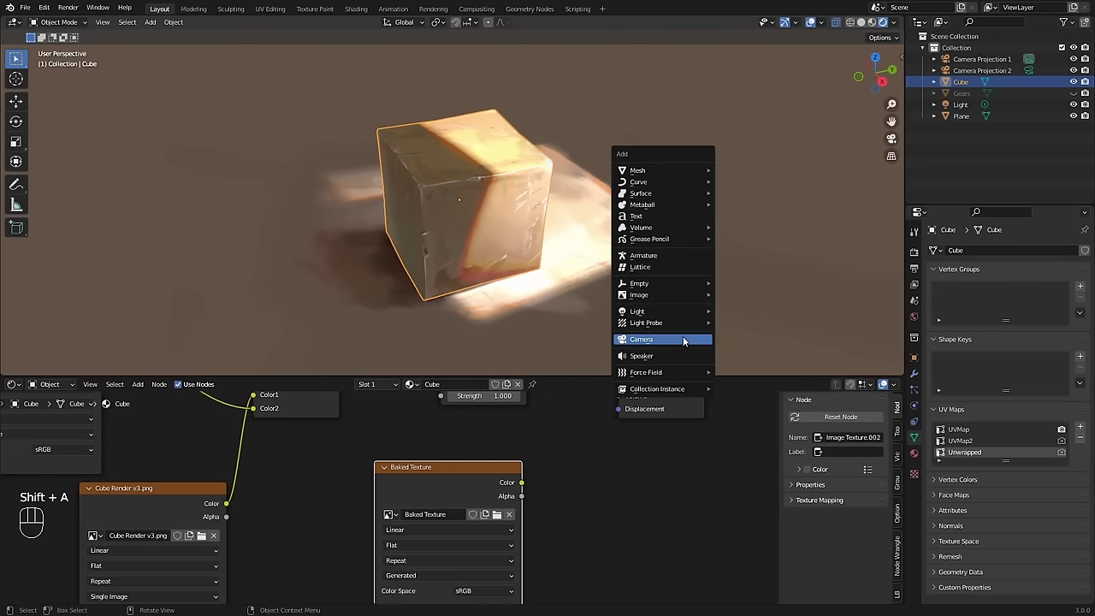
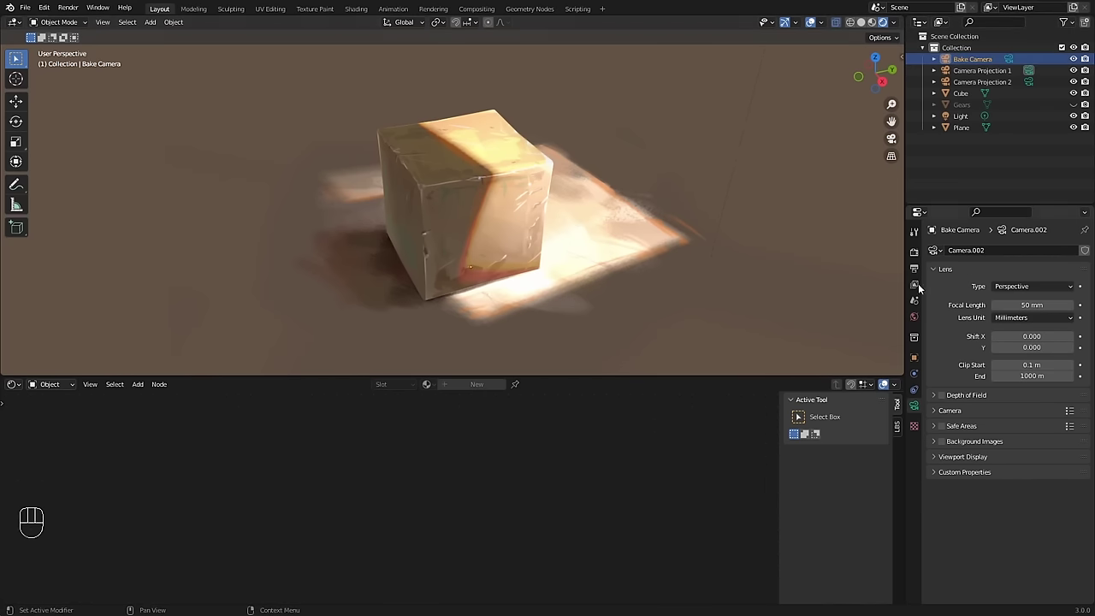
key("KP_0")
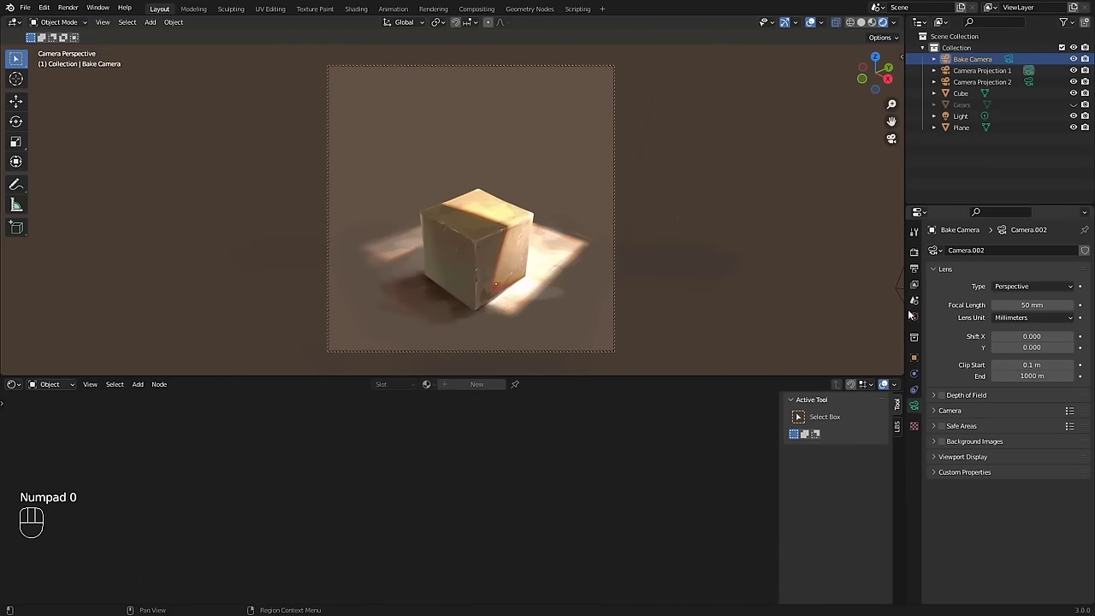
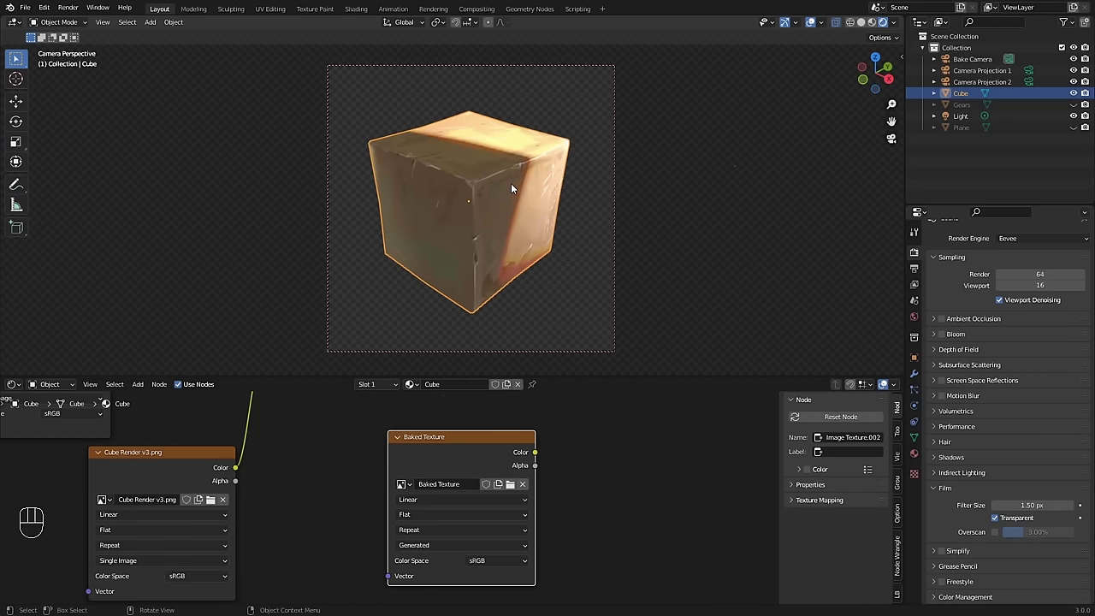
left_click(522, 186)
left_click(551, 183)
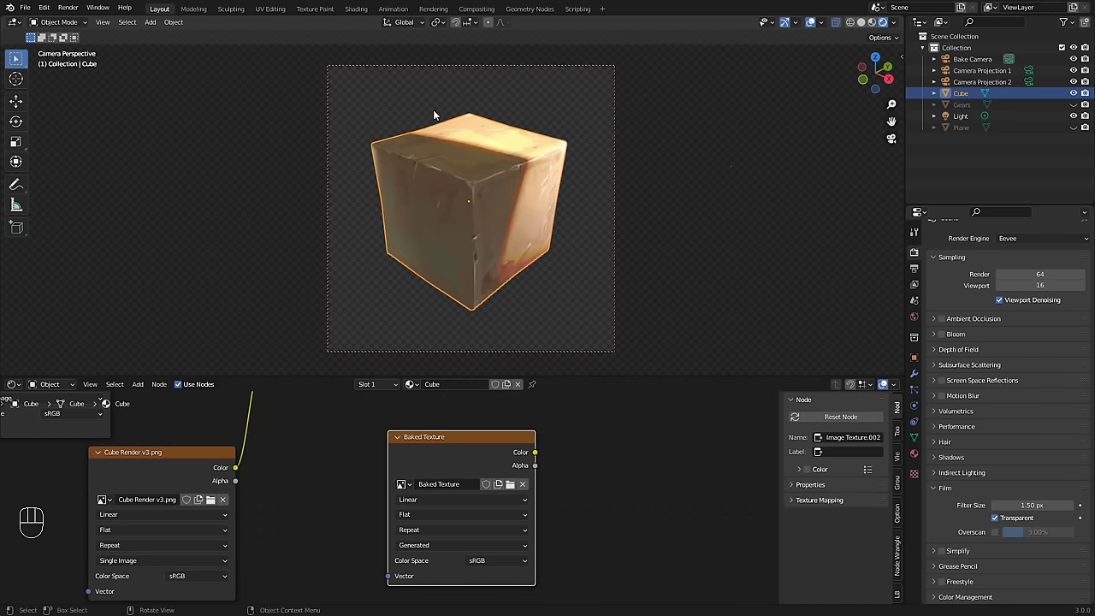
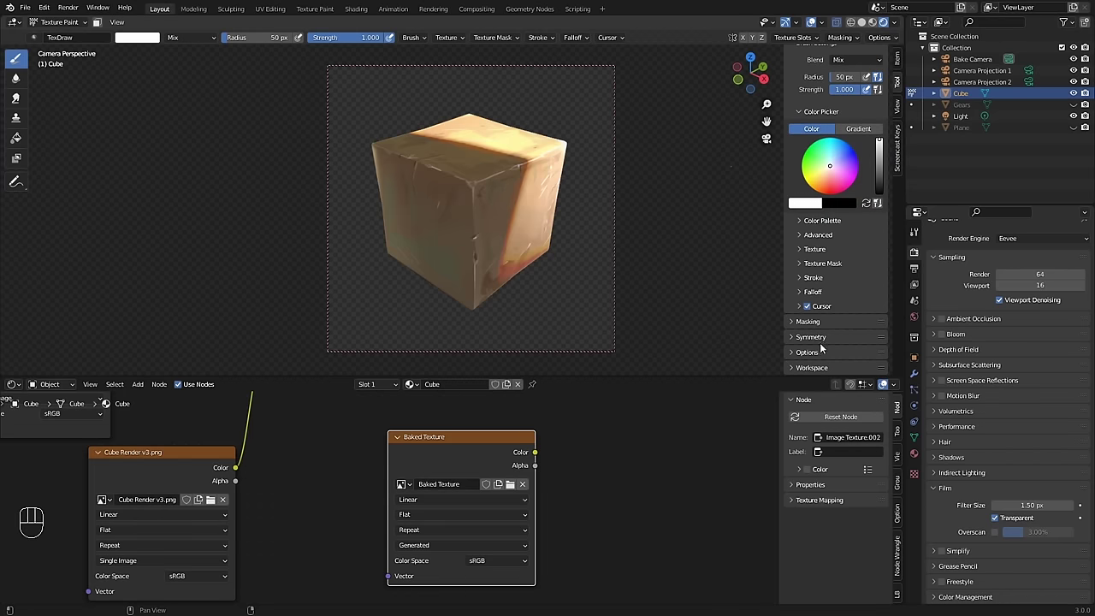
Step: Set the external Screen Grab Size to 4096 px and Quick Edit a snapshot in Photoshop, then apply it back
left_click(817, 356)
middle_click(817, 355)
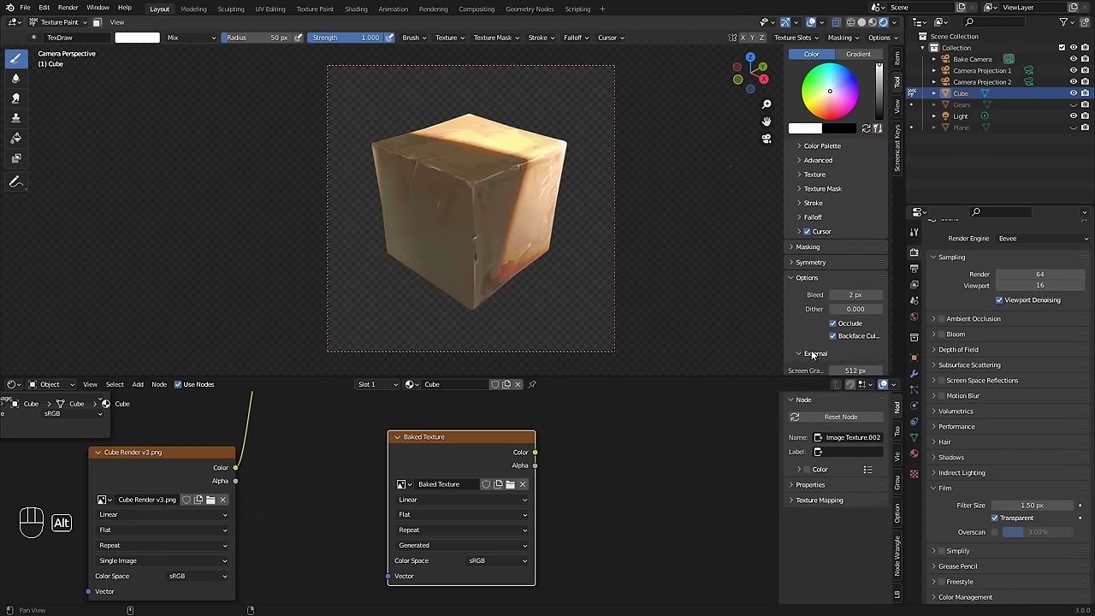
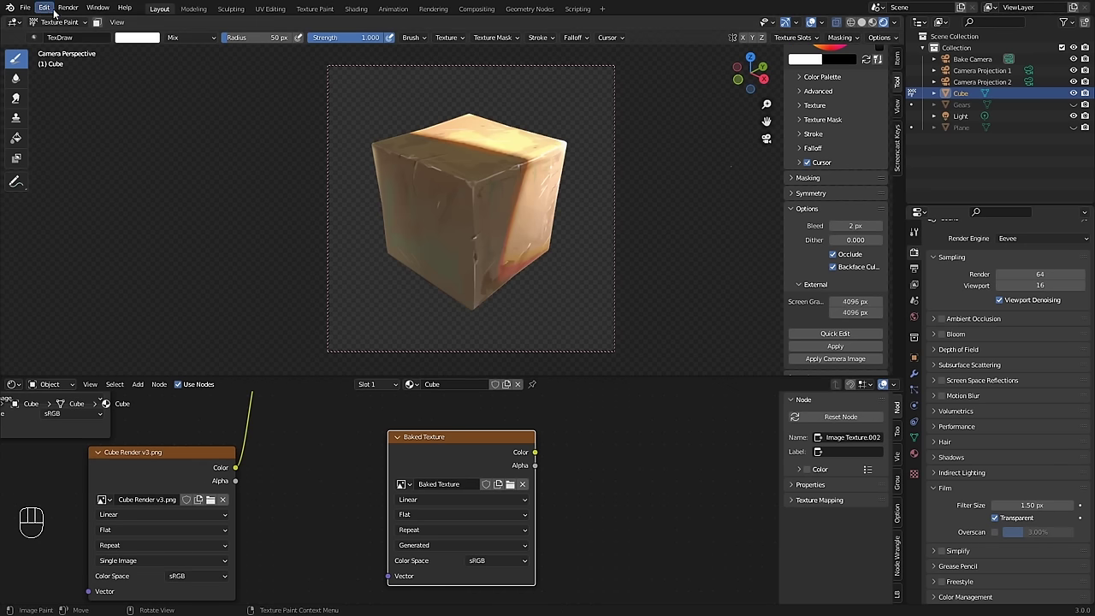
left_click_drag(46, 47, 83, 174)
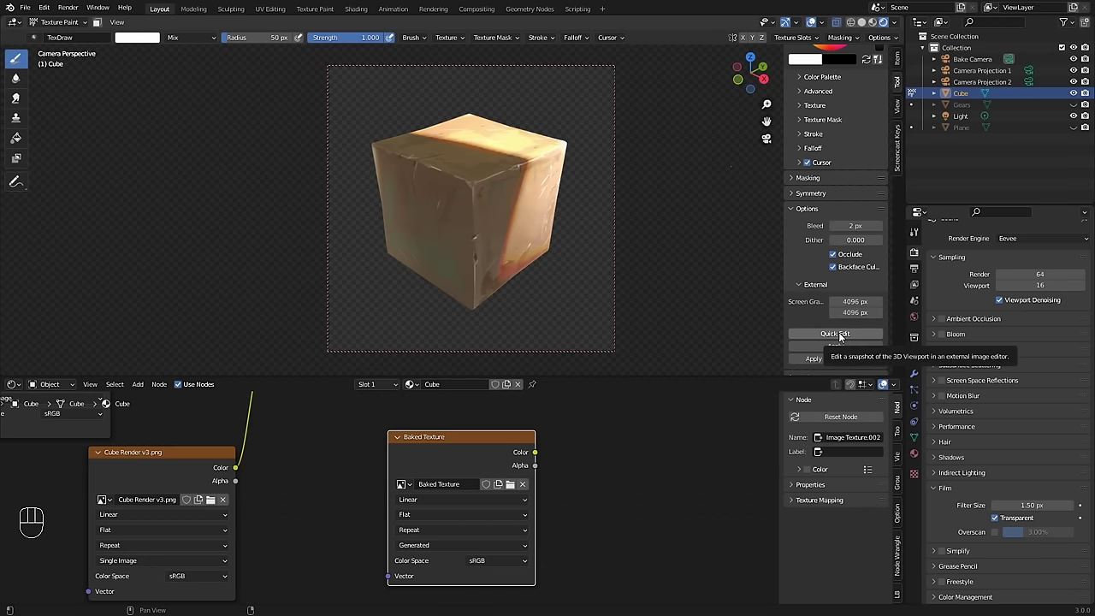
left_click(844, 337)
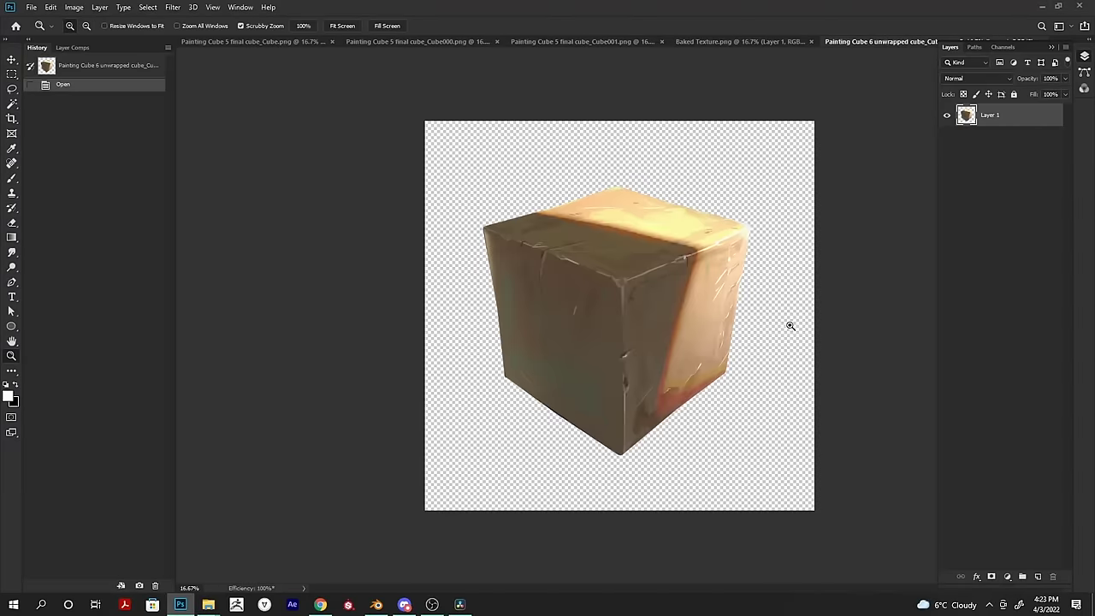
left_click(843, 350)
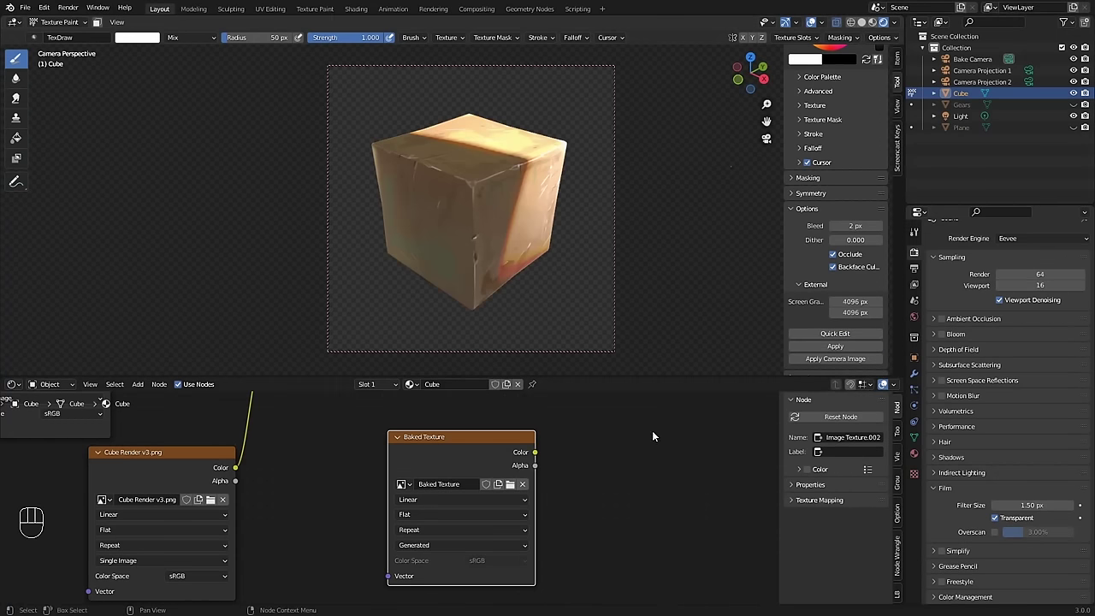
Step: Turn the lower area into an Image Editor showing Baked Texture and inspect it maximized
double_click(584, 432)
key("ctrl+space")
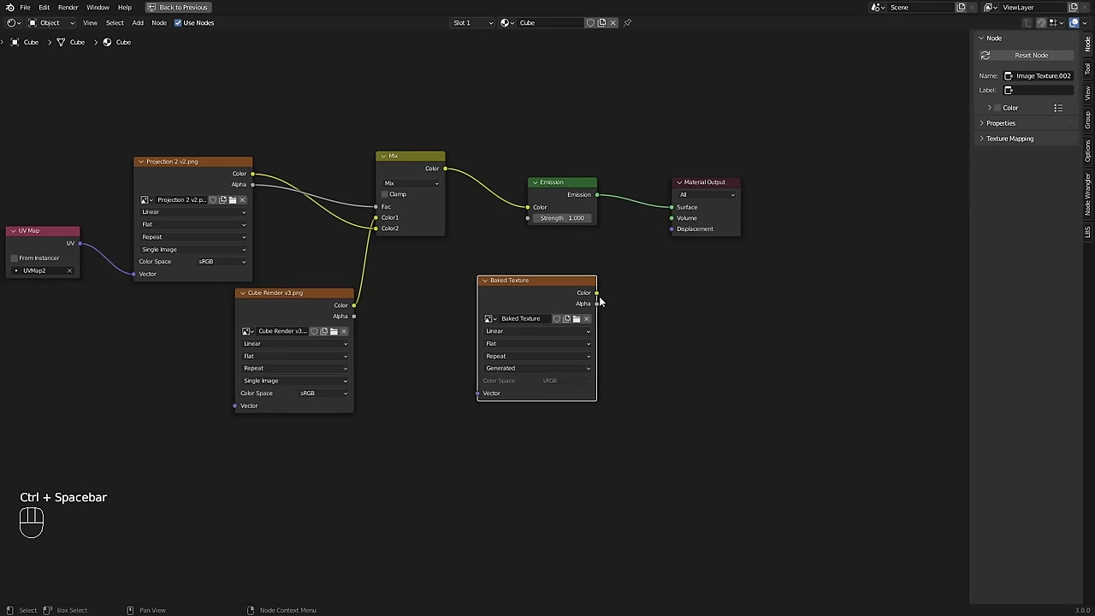
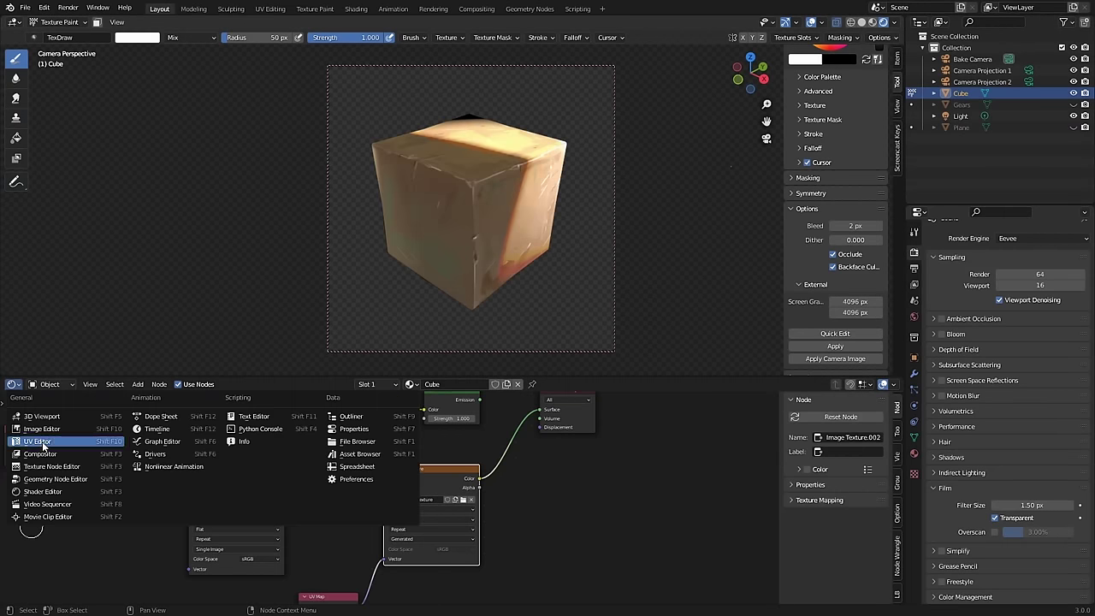
left_click_drag(546, 441, 457, 477)
key("ctrl+space")
middle_click(520, 361)
left_click_drag(544, 359, 642, 298)
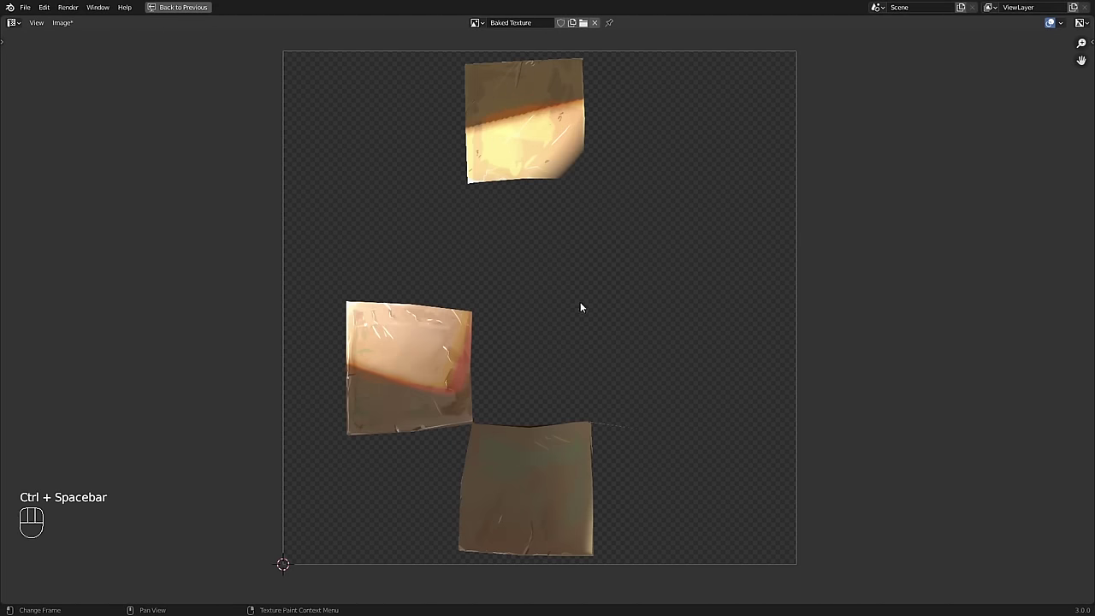
key("ctrl+space")
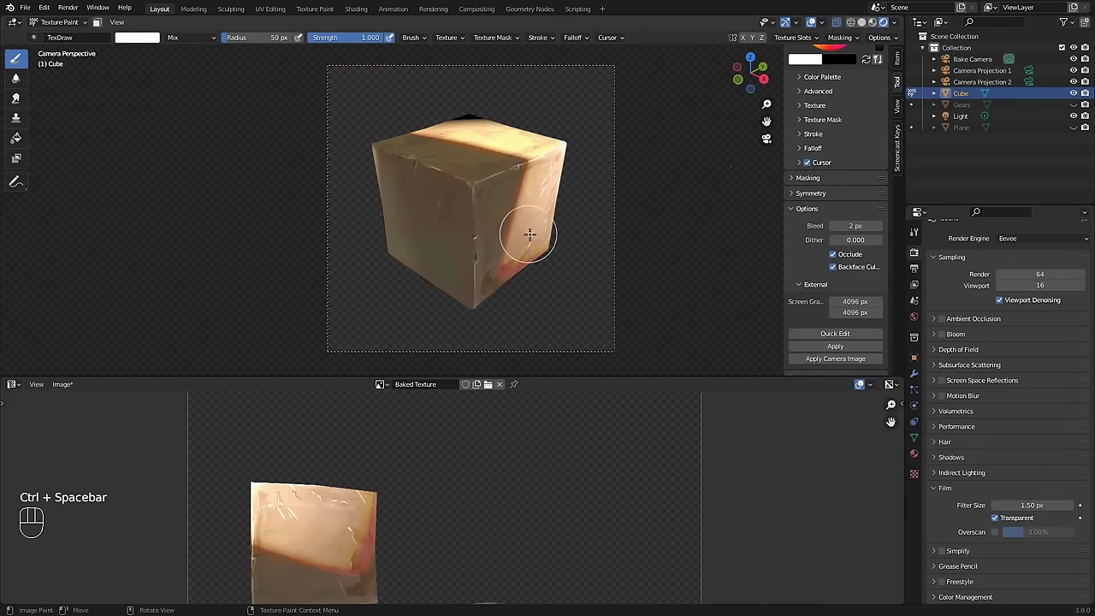
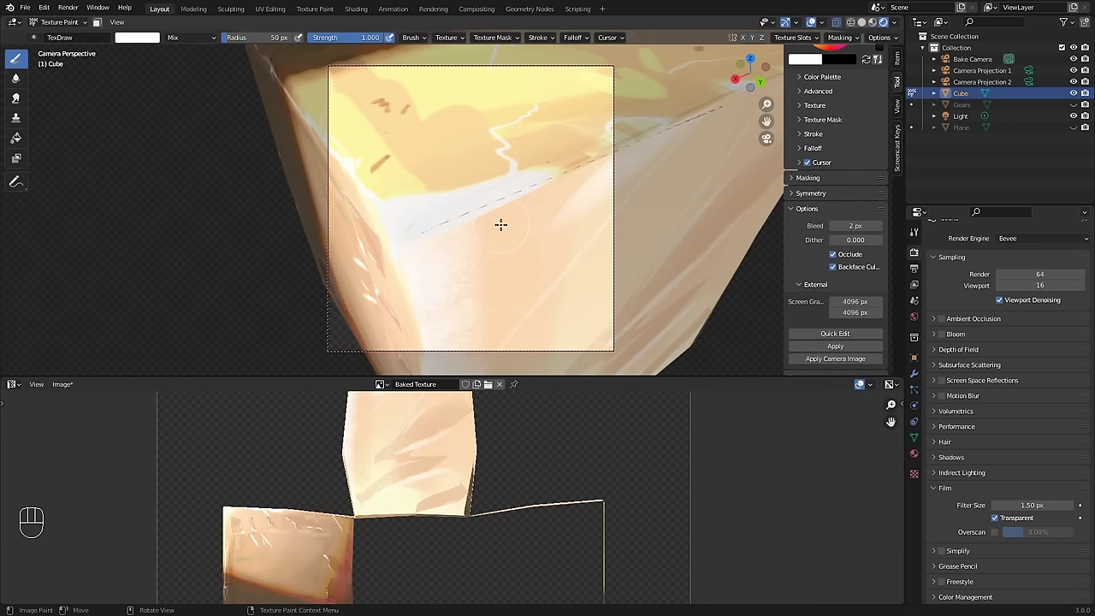
Step: Save the Baked Texture image as a PNG in the tutorial folder
left_click_drag(69, 388, 115, 494)
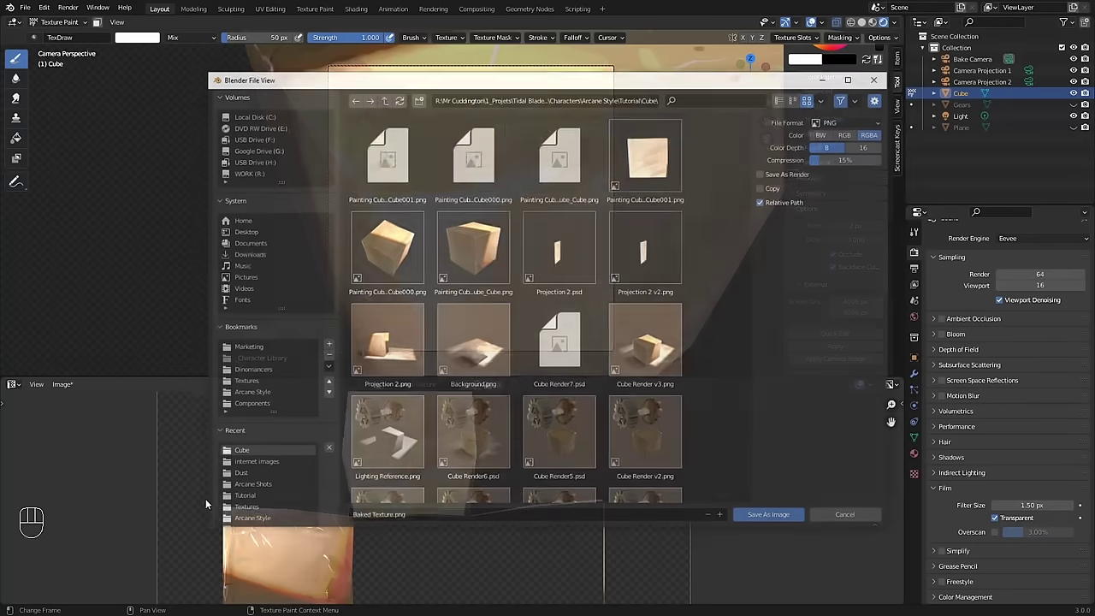
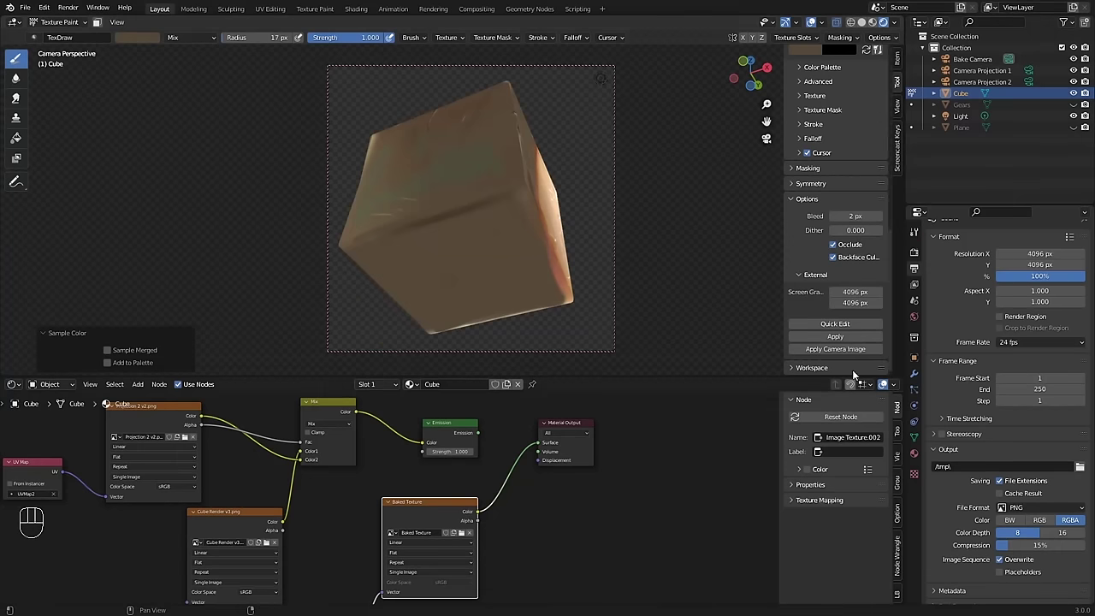
Step: Review the Painting Cube 7 baked cube_Cube.png snapshot before moving to the Dust file
left_click_drag(834, 326, 600, 252)
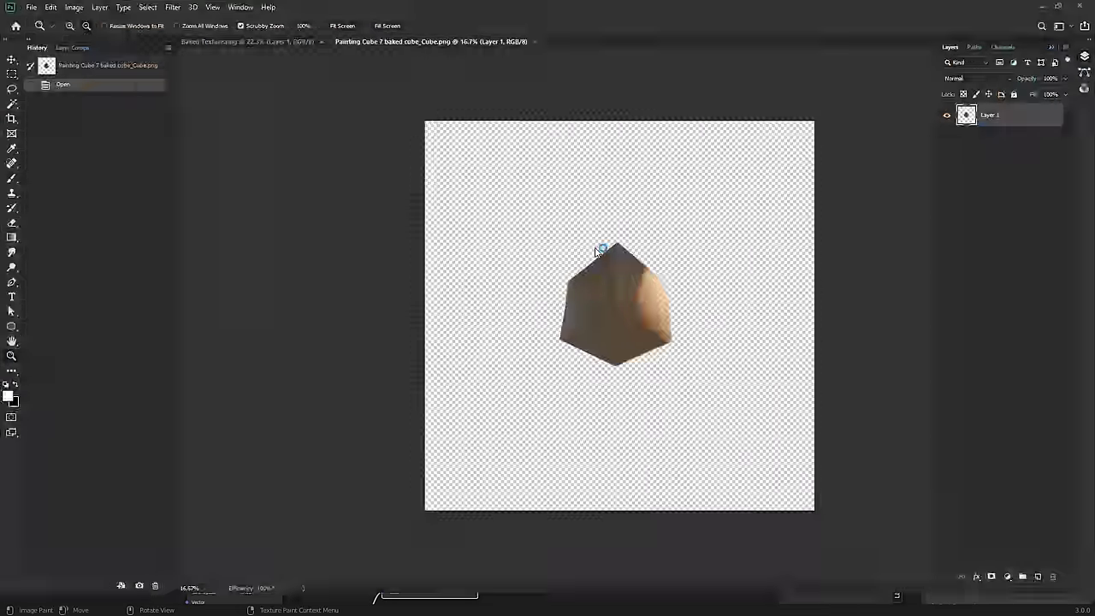
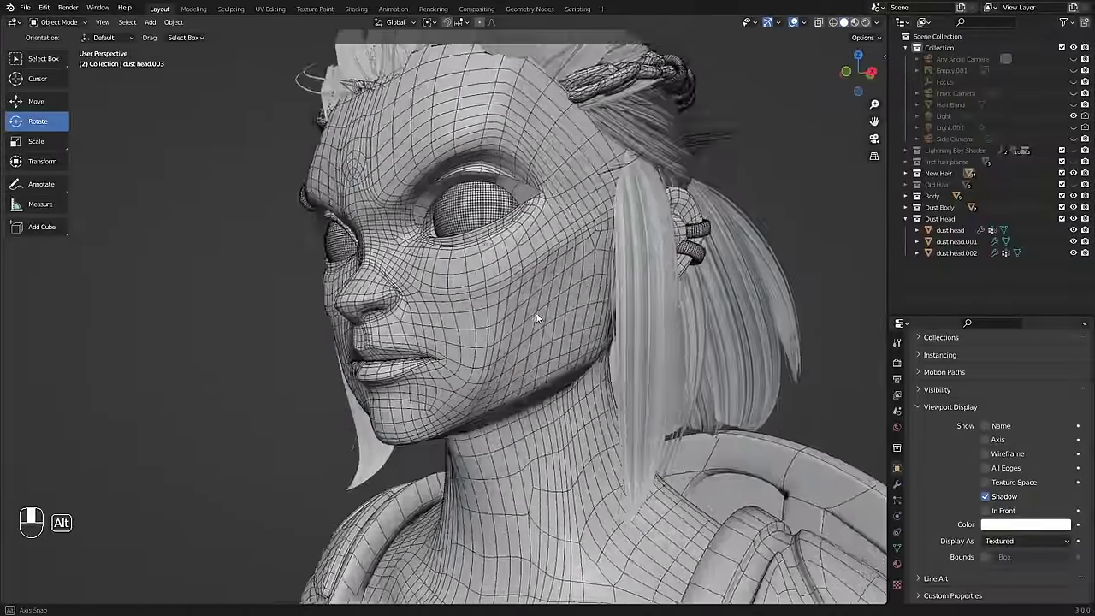
Step: Preview Dust's head front-on in Rendered shading with the Lightning Boy Shader lighting
left_click_drag(646, 313, 551, 341)
middle_click(603, 310)
middle_click(620, 286)
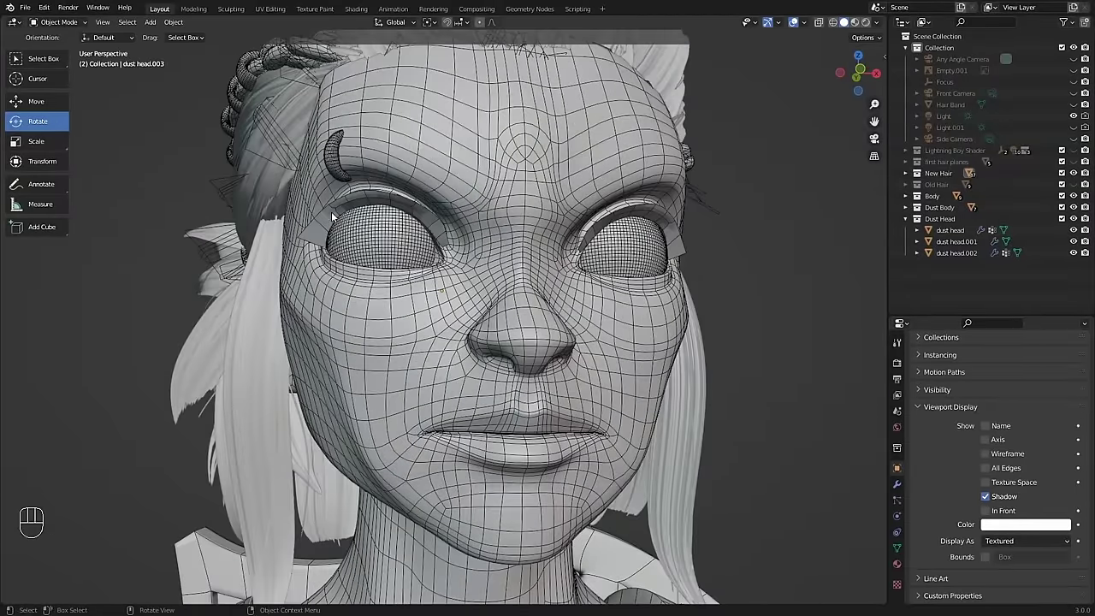
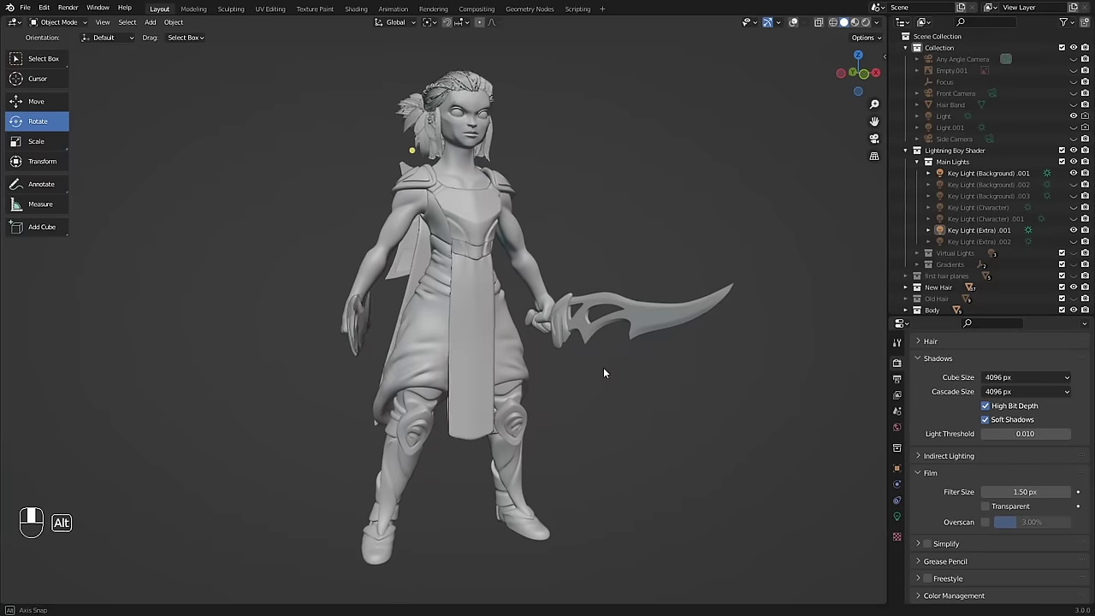
key("z")
Step: Inspect the lit, painted warrior character from the front and several sides
left_click_drag(614, 253, 825, 252)
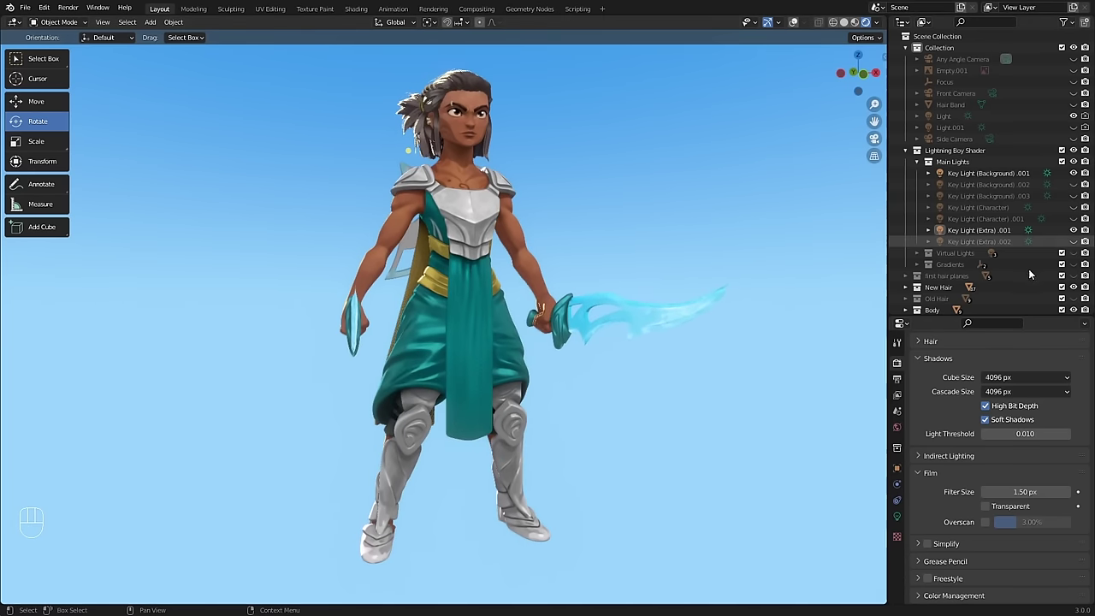
left_click(639, 288)
left_click_drag(581, 303, 599, 304)
middle_click(618, 295)
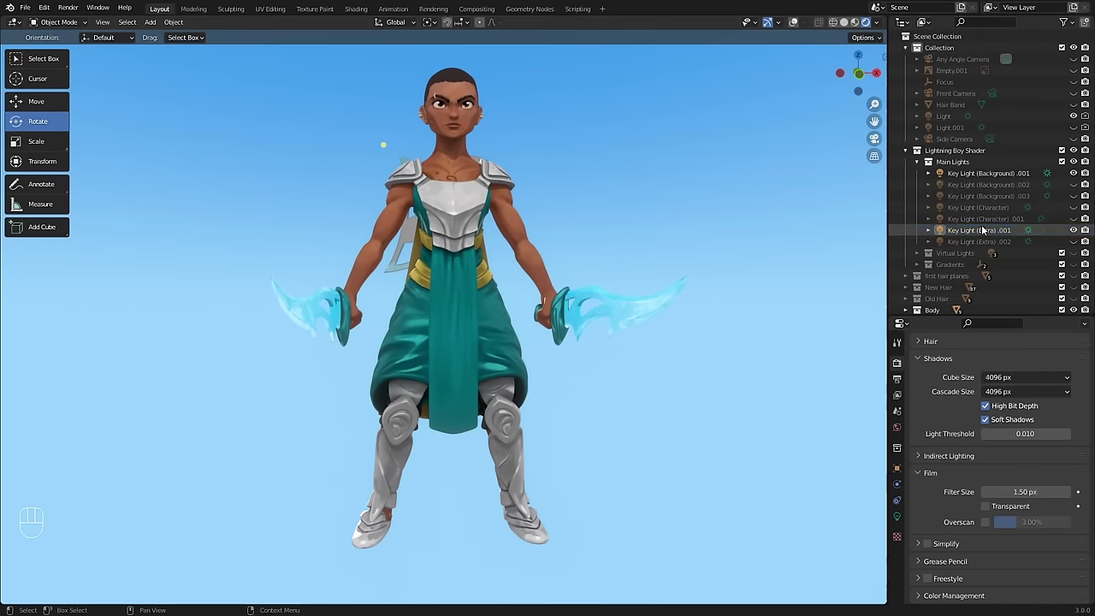
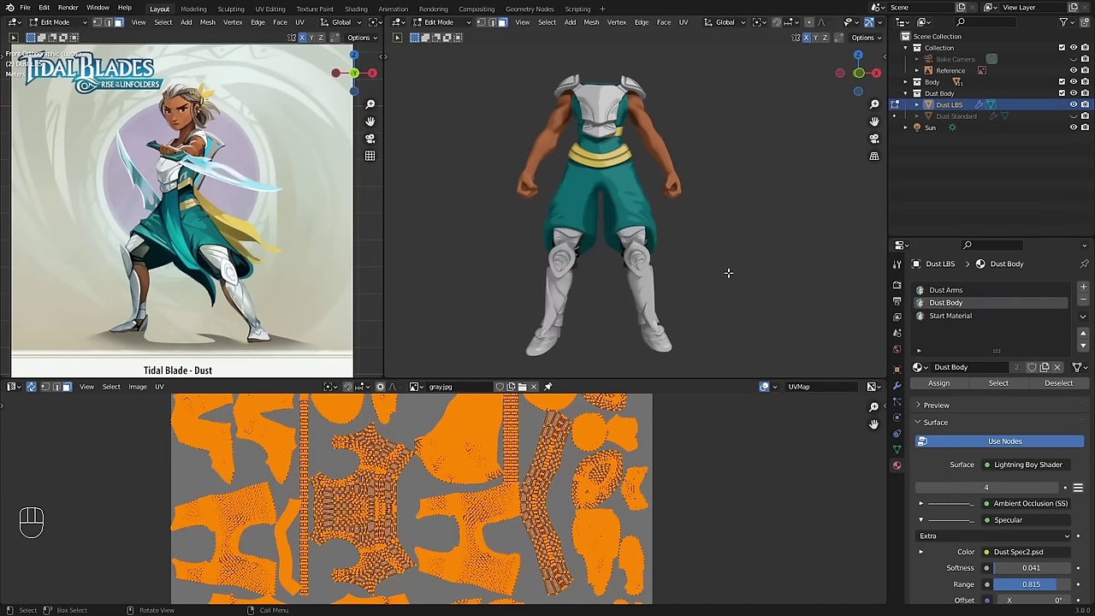
Step: Maximize the UV editor to show the Dust Arms UV layout over the 8192 px Dust Body Texture
key("ctrl+space")
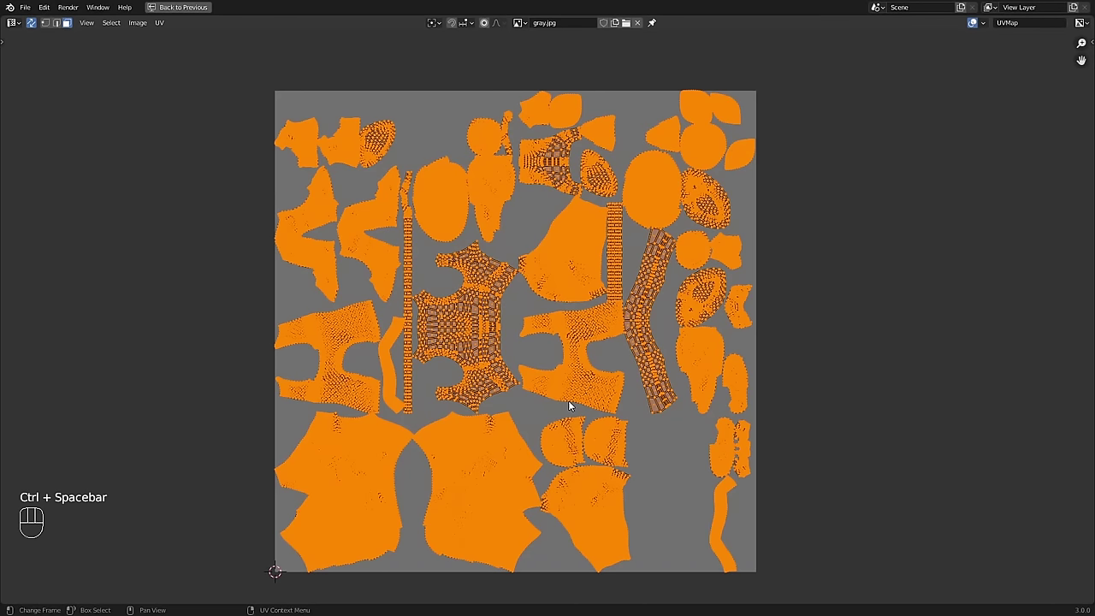
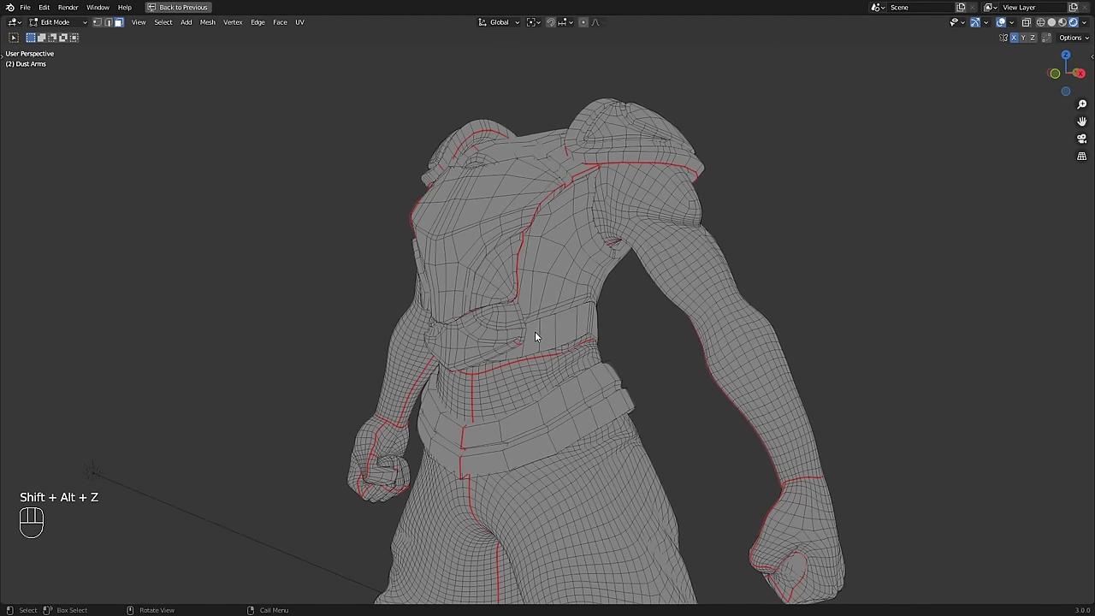
key("Tab")
key("ctrl+space")
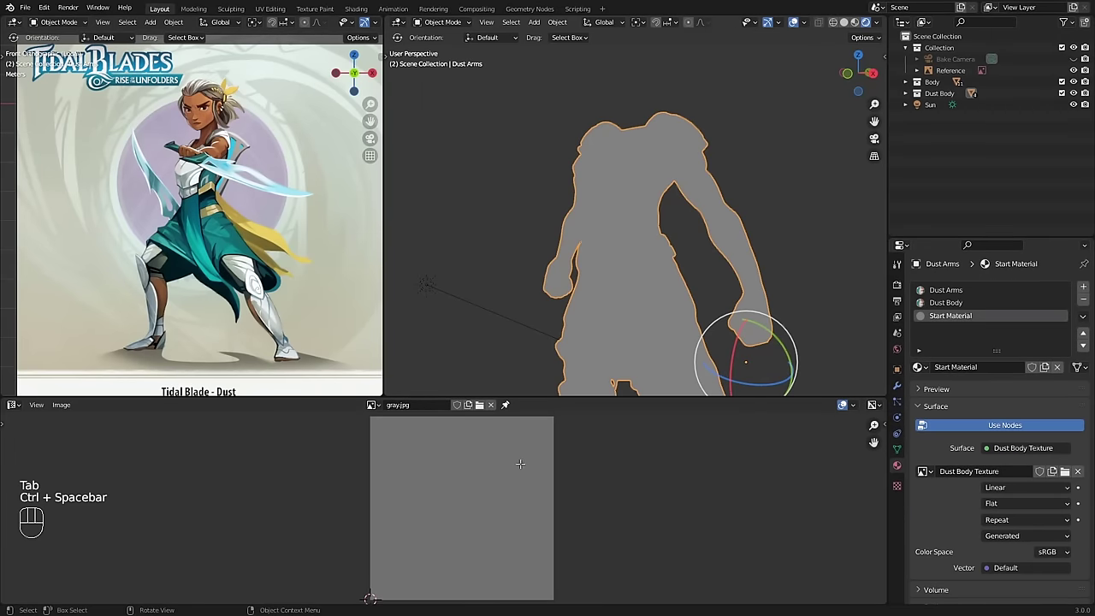
key("Tab")
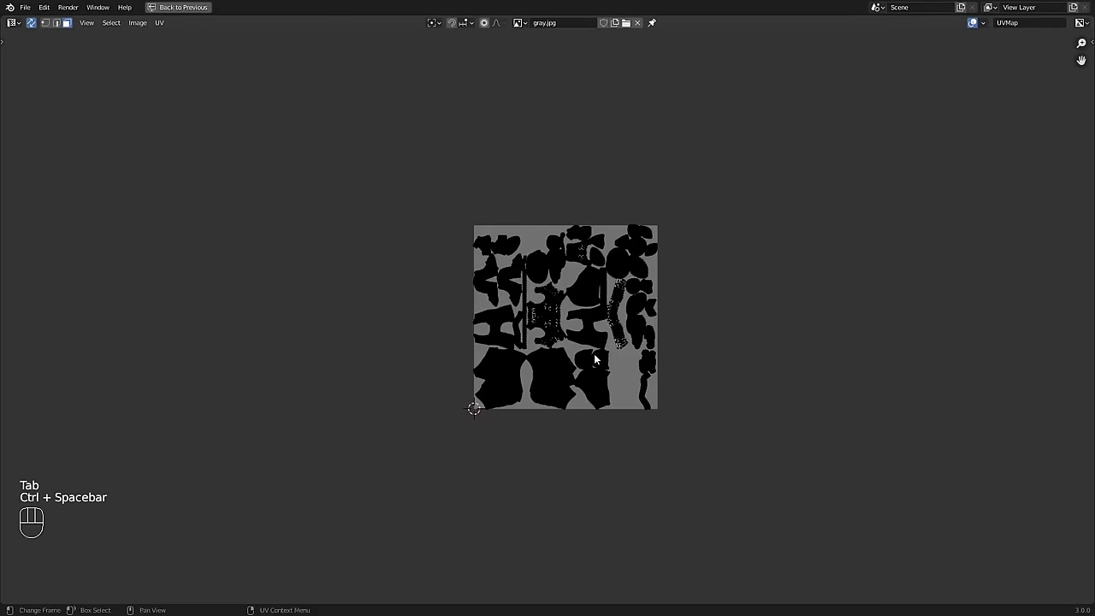
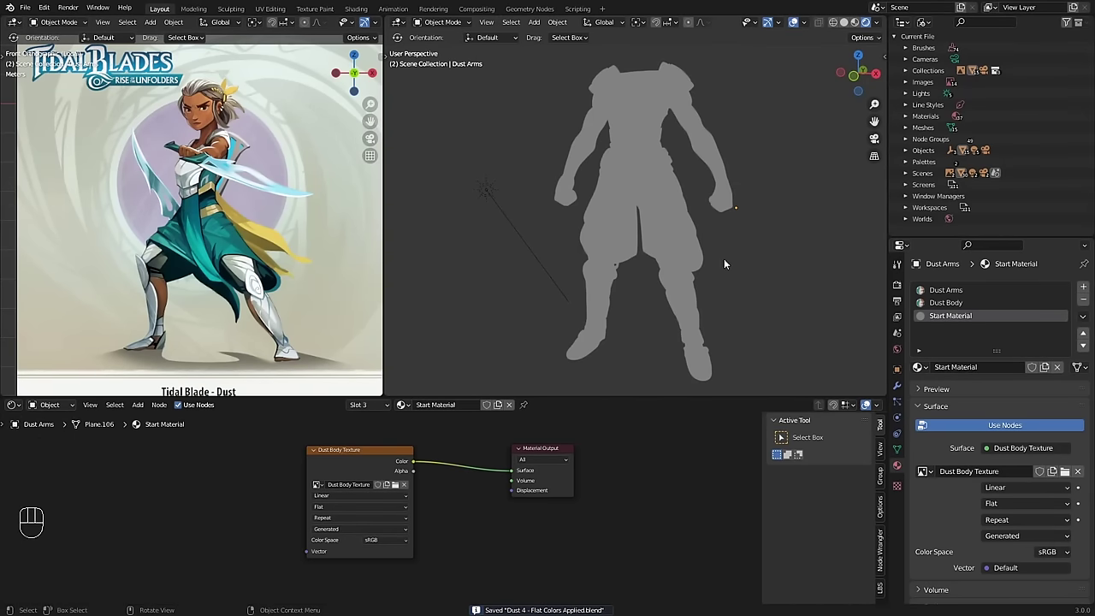
Step: Save as Dust 4 - Flat Colors Applied.blend and select the trousers' linked geometry
middle_click(687, 242)
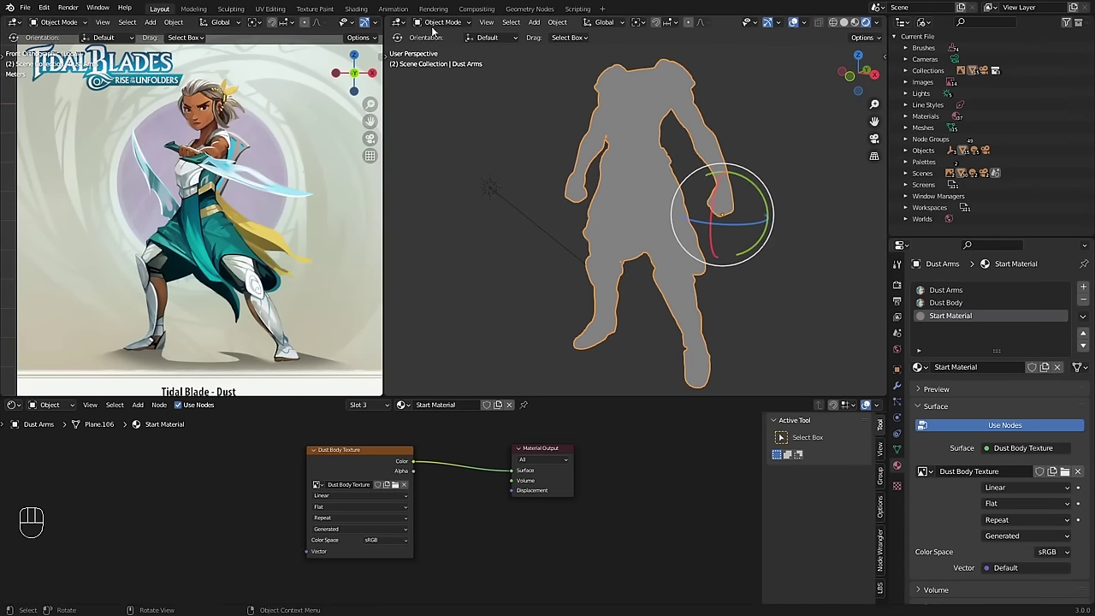
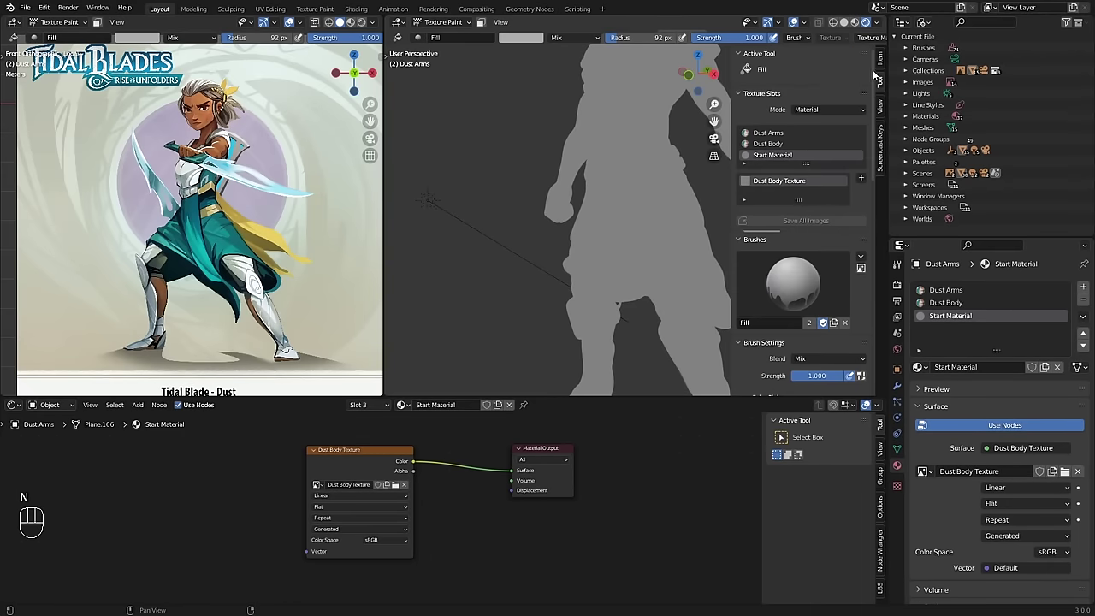
Step: Choose the Dust Body Texture slot and pick a teal paint colour for a trial fill
left_click(769, 183)
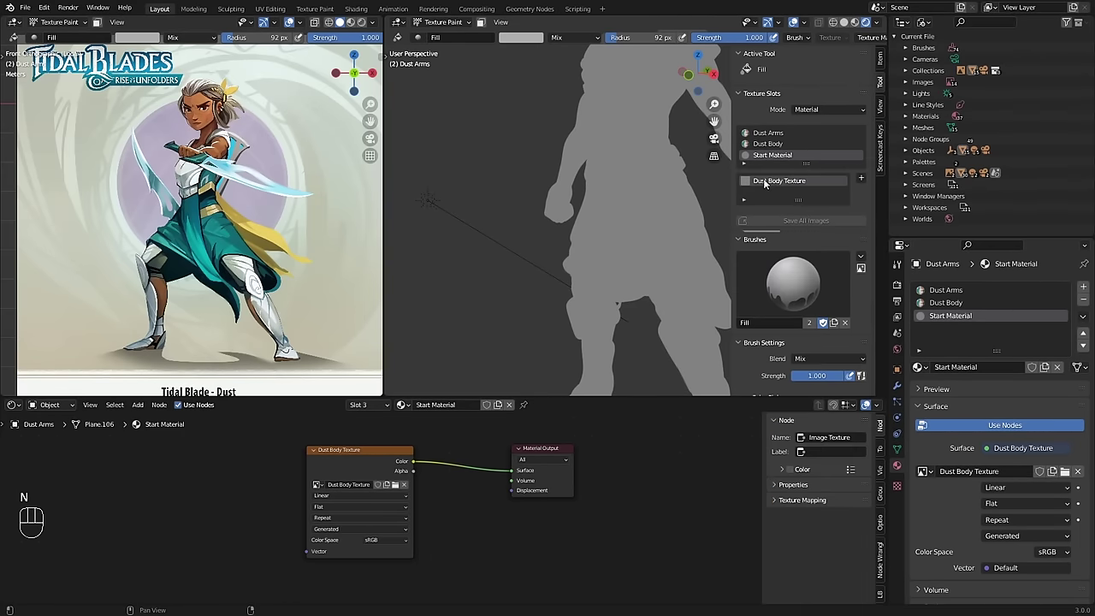
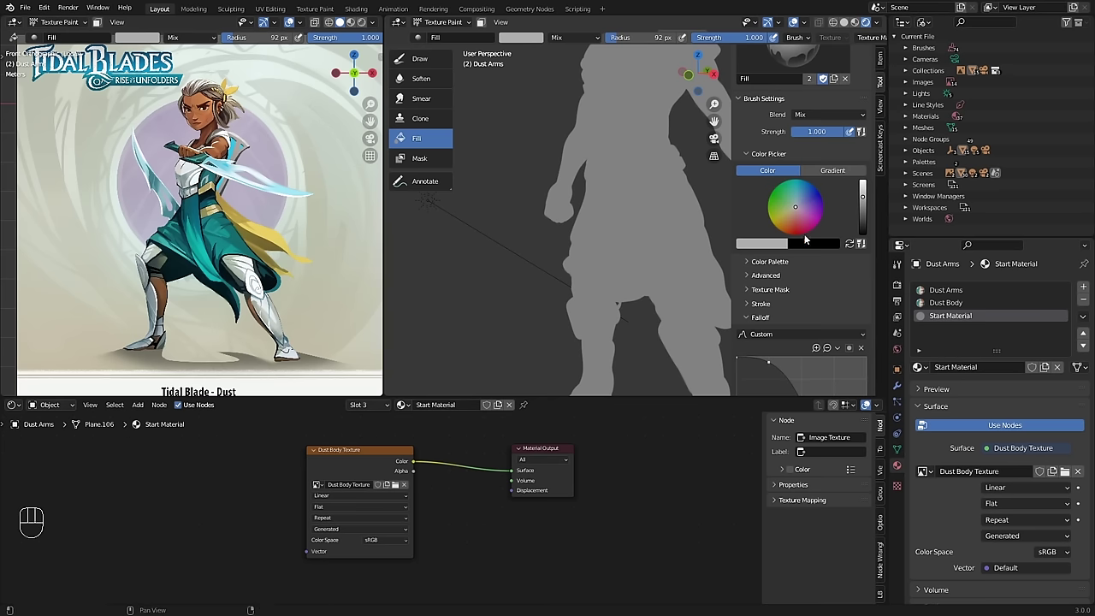
left_click(768, 246)
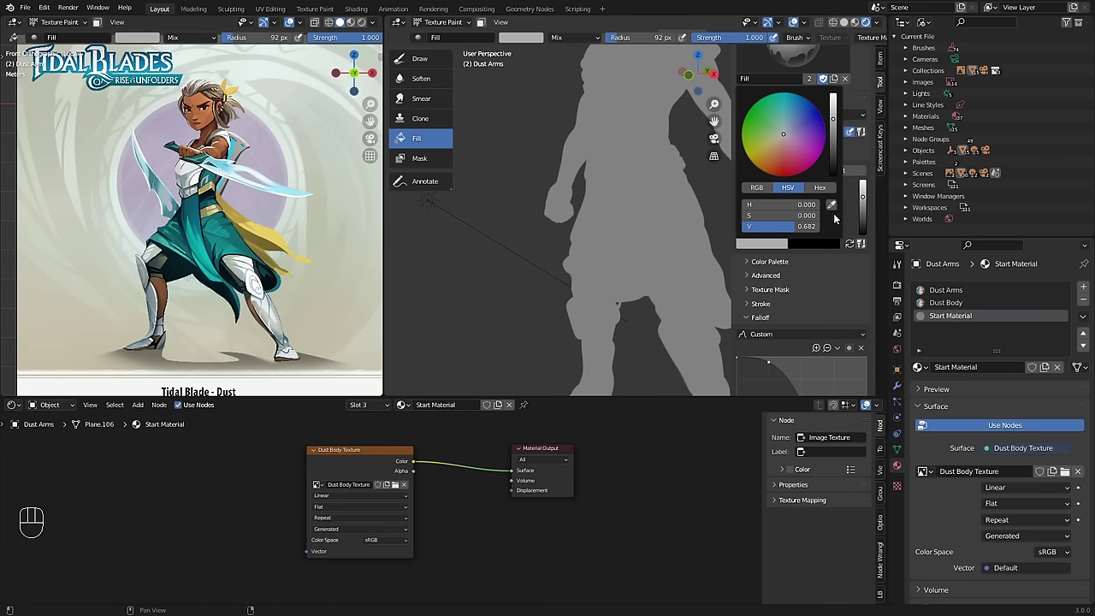
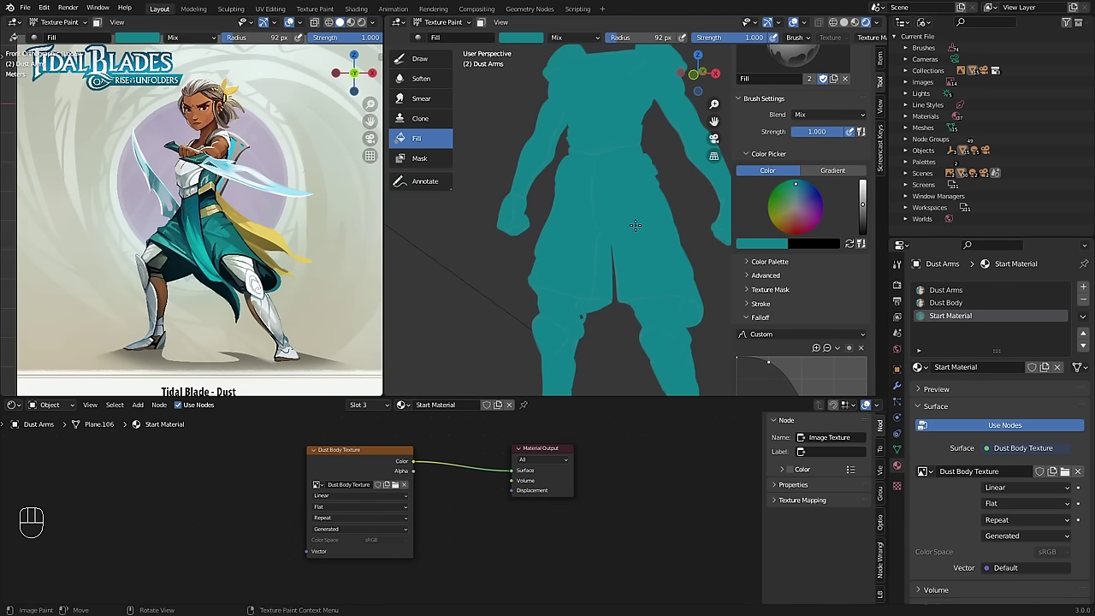
Step: Undo the teal trial fill, then fill Dust's body regions with flat base colours
key("ctrl+z")
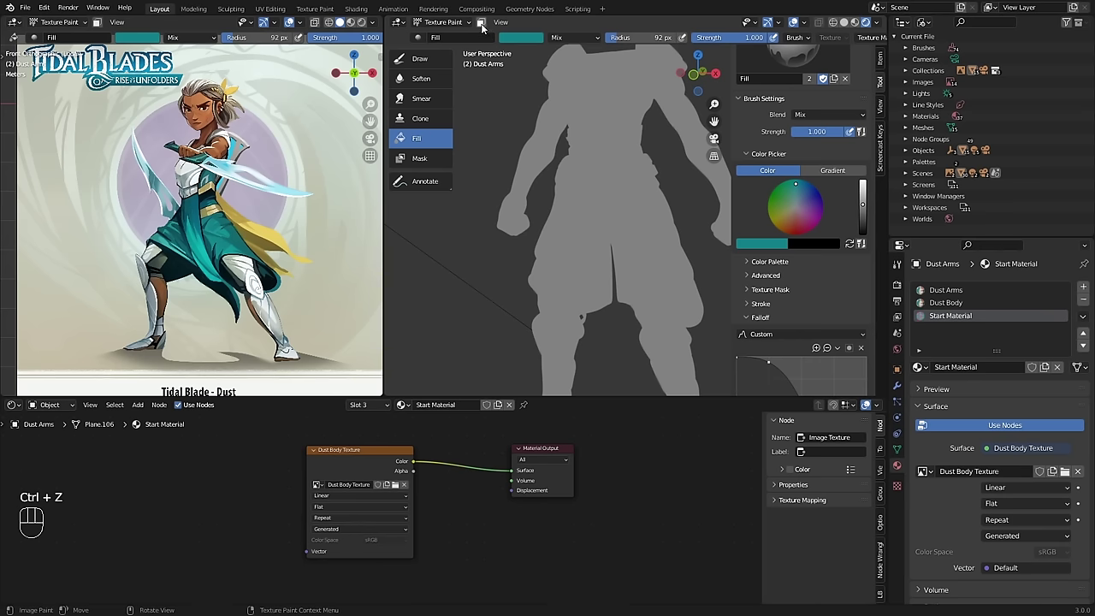
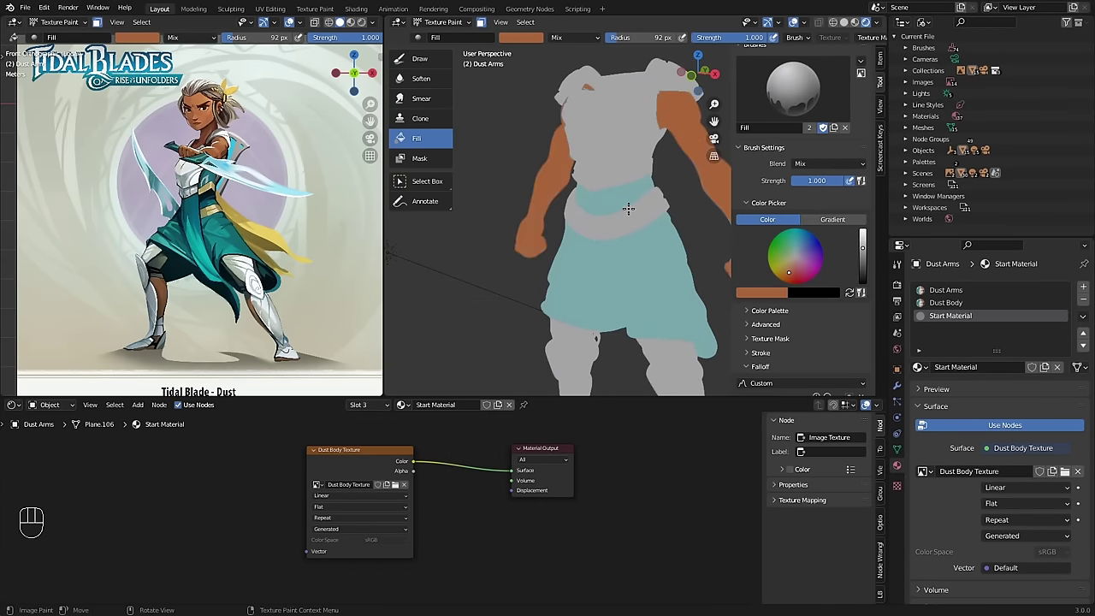
left_click_drag(809, 334, 763, 313)
left_click_drag(746, 290, 247, 277)
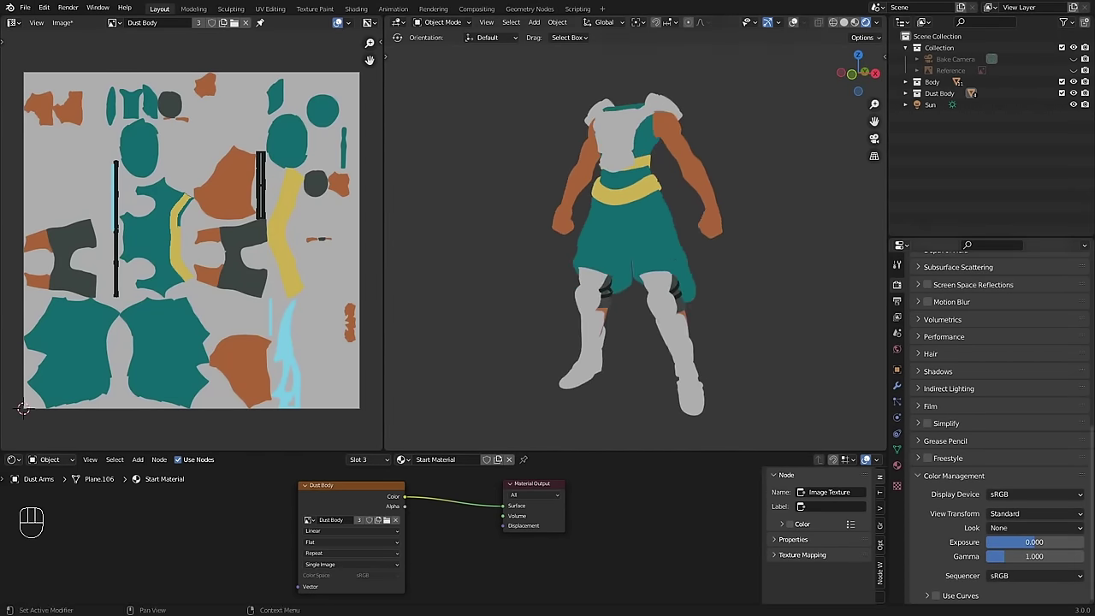
Step: View the painted Dust body through the camera rendered with the Dust Standard example material
left_click_drag(724, 237, 759, 227)
key("KP_0")
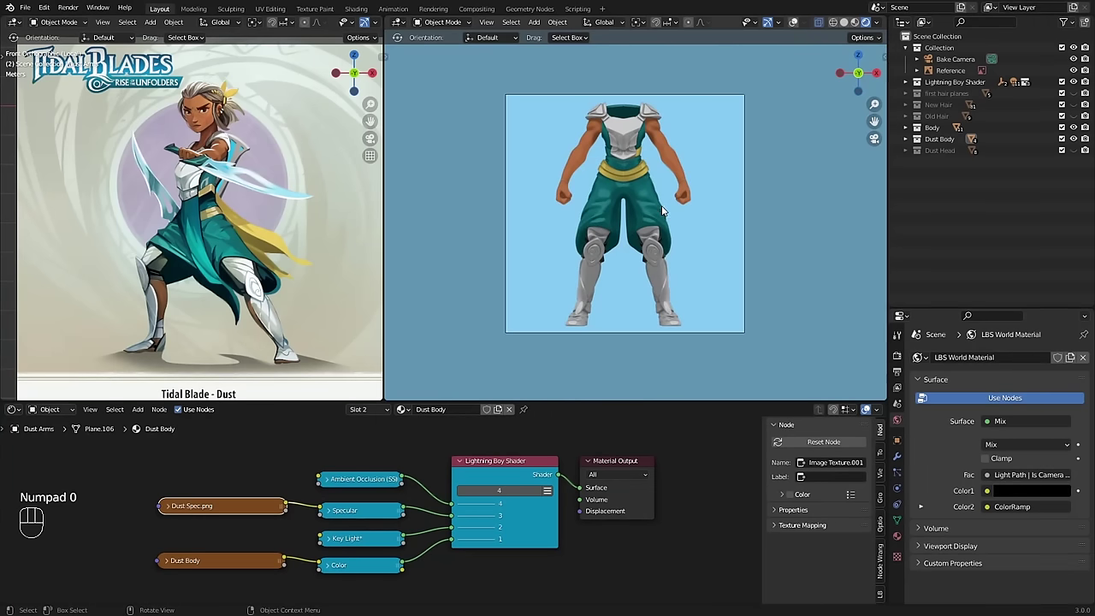
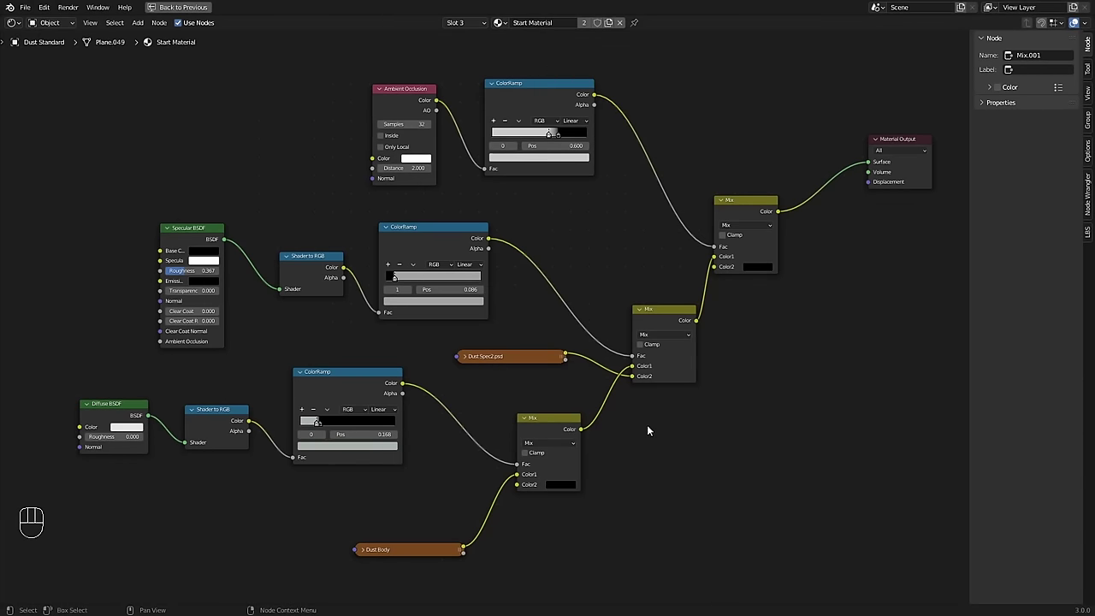
Step: Select the specular branch nodes in the example tree to compare the setups
left_click(120, 412)
left_click(220, 419)
left_click(337, 384)
left_click_drag(103, 216, 512, 295)
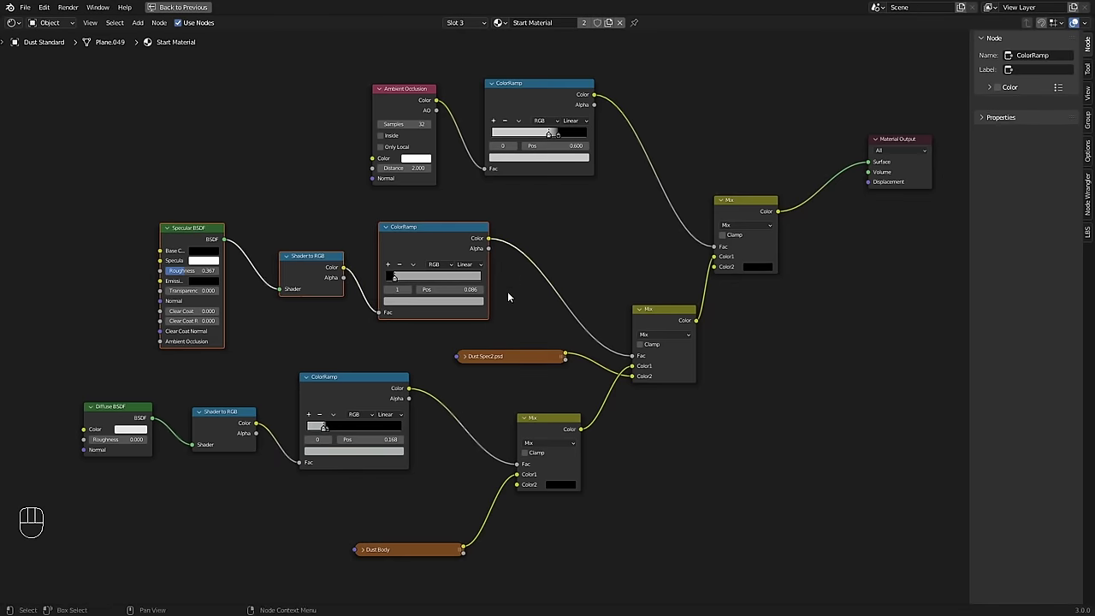
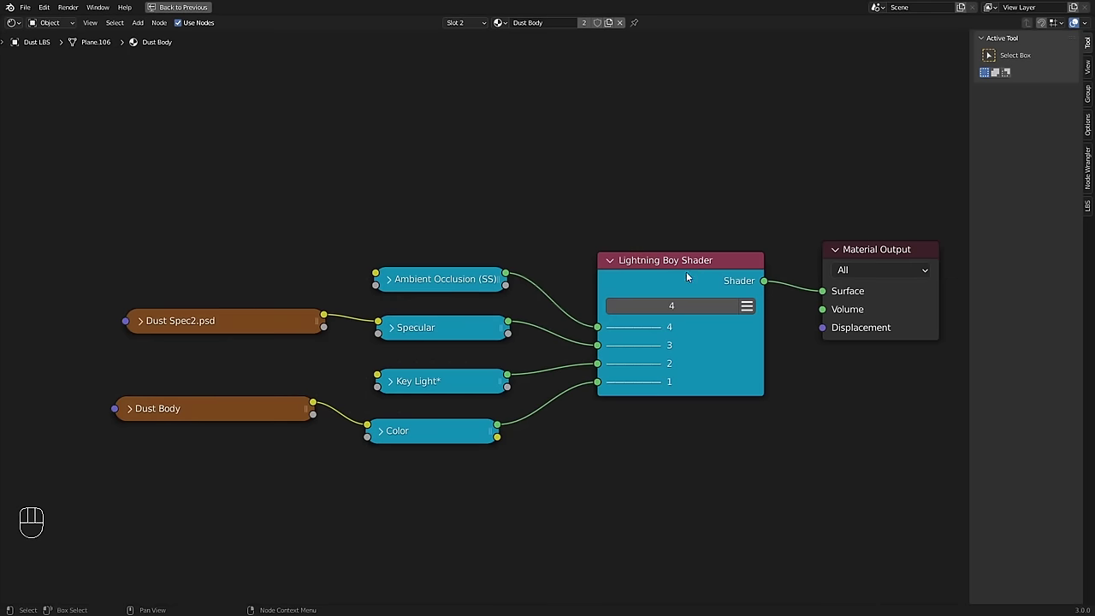
Step: Change the Lightning Boy Shader layer count and duplicate a Key Light node above the stack
left_click(696, 273)
left_click(736, 312)
double_click(737, 311)
double_click(614, 310)
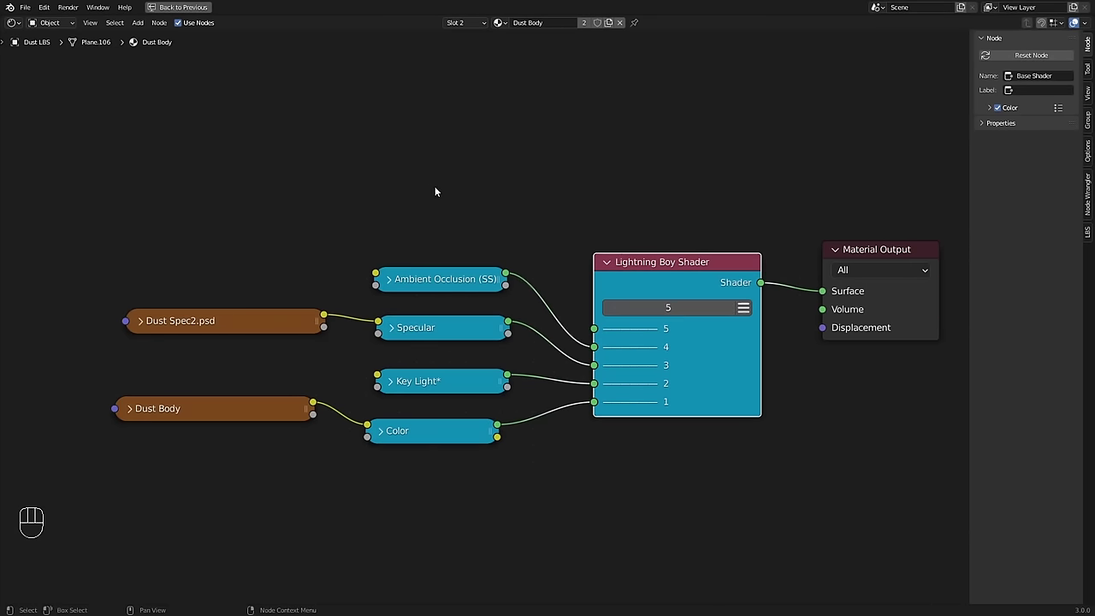
key("shift+a")
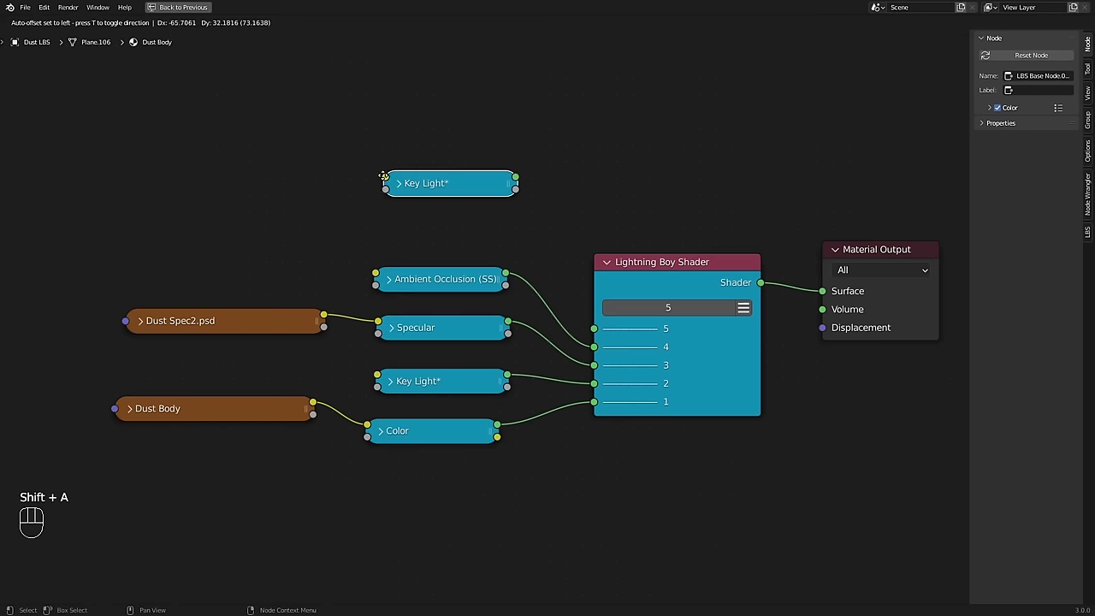
left_click_drag(517, 182, 597, 329)
Step: Delete the extra nodes so Dust Body's Lightning Boy Shader is trimmed to four layers
left_click(473, 190)
left_click(457, 225)
key("Delete")
left_click(614, 311)
left_click(458, 381)
key("h")
Step: Return to the main layout showing the flat-coloured Dust beside the reference art
middle_click(535, 439)
middle_click(548, 401)
left_click_drag(407, 441, 439, 454)
left_click_drag(458, 463, 425, 463)
left_click(747, 233)
left_click_drag(737, 235, 743, 232)
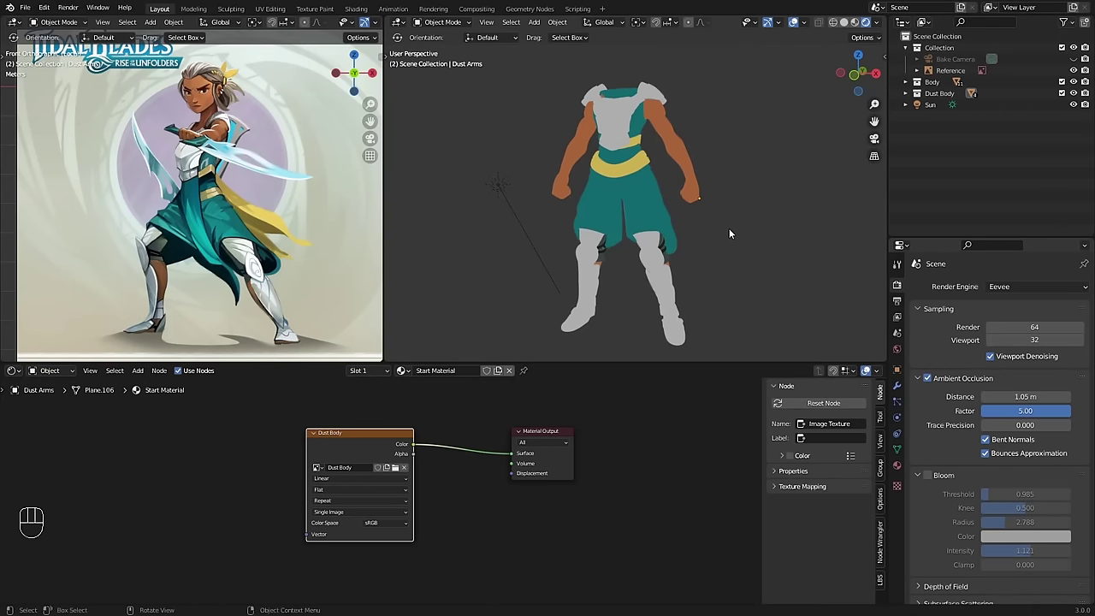
Step: Reveal the LBS sidebar tab with the add-on's scene, shader and outline tools
left_click_drag(48, 11, 302, 124)
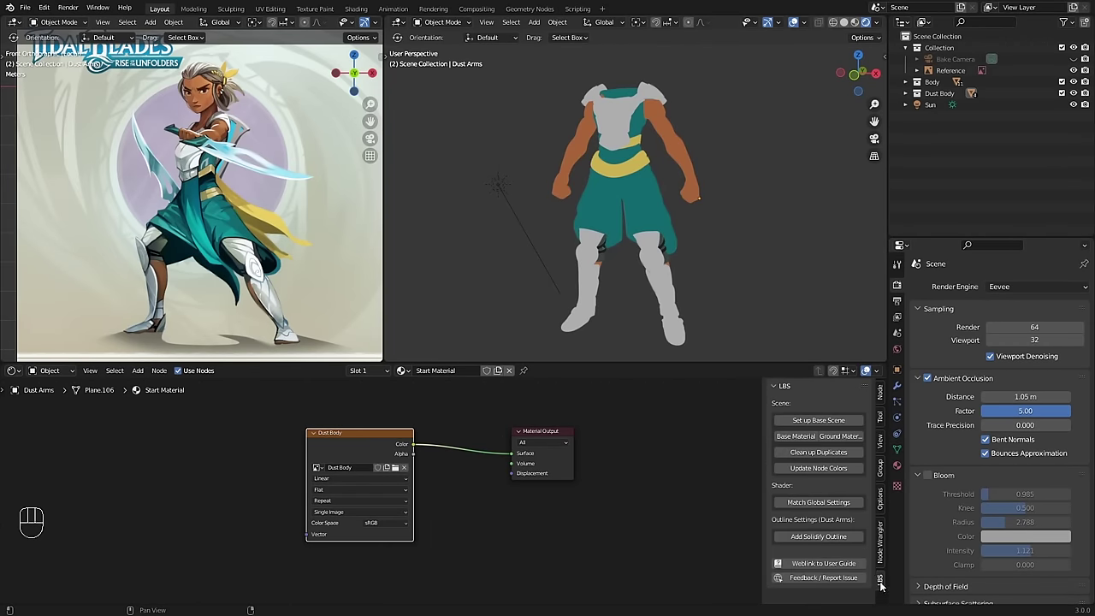
Step: Set up the Lightning Boy Shader base scene and start adding an LBS Key Light node
left_click(812, 422)
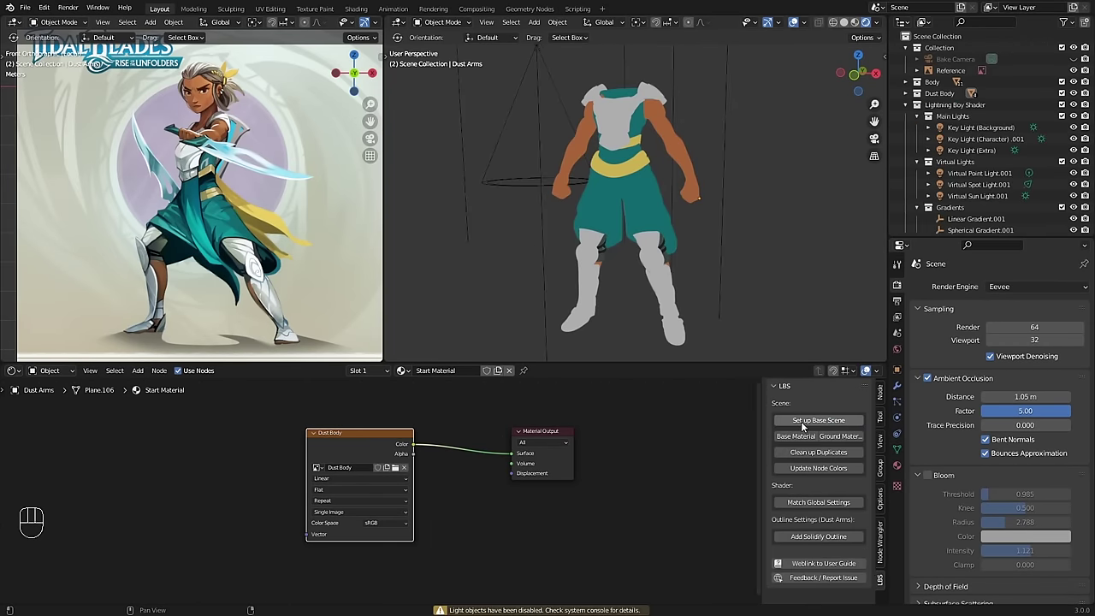
left_click(548, 549)
left_click(305, 443)
key("shift+a")
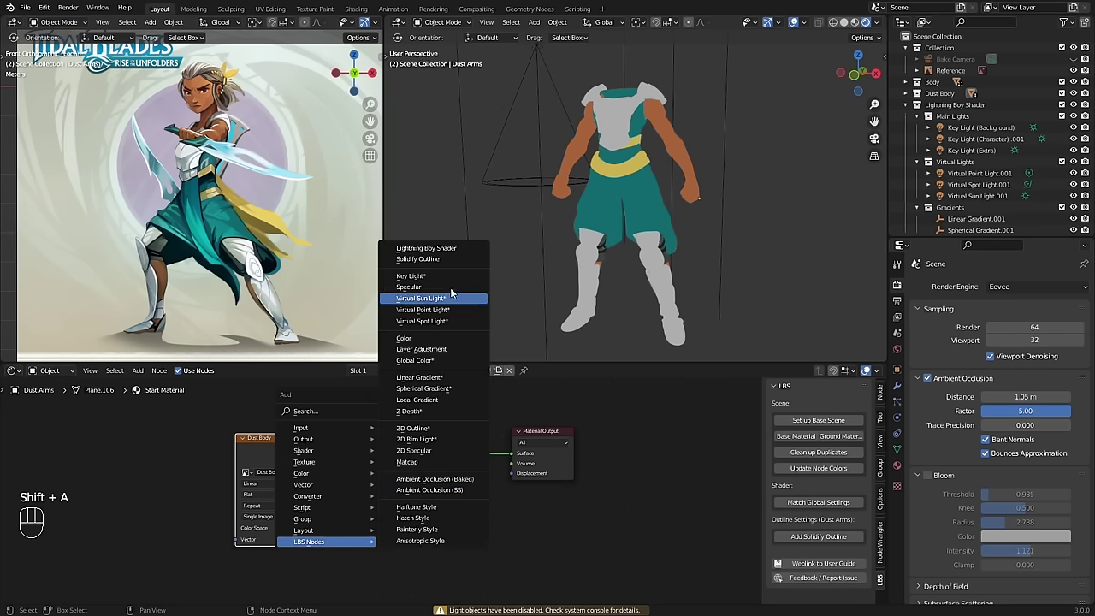
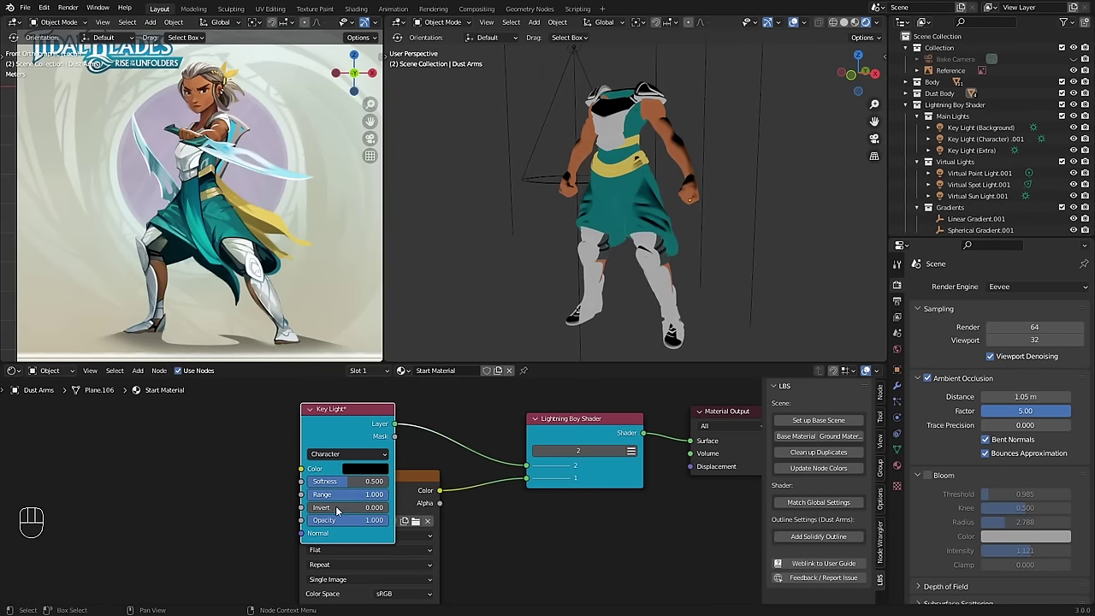
Step: Wire the Dust Body colour and Key Light layer into the Lightning Boy Shader
left_click_drag(401, 514, 519, 497)
left_click_drag(352, 483, 380, 507)
left_click_drag(360, 524, 612, 284)
left_click_drag(708, 162, 680, 162)
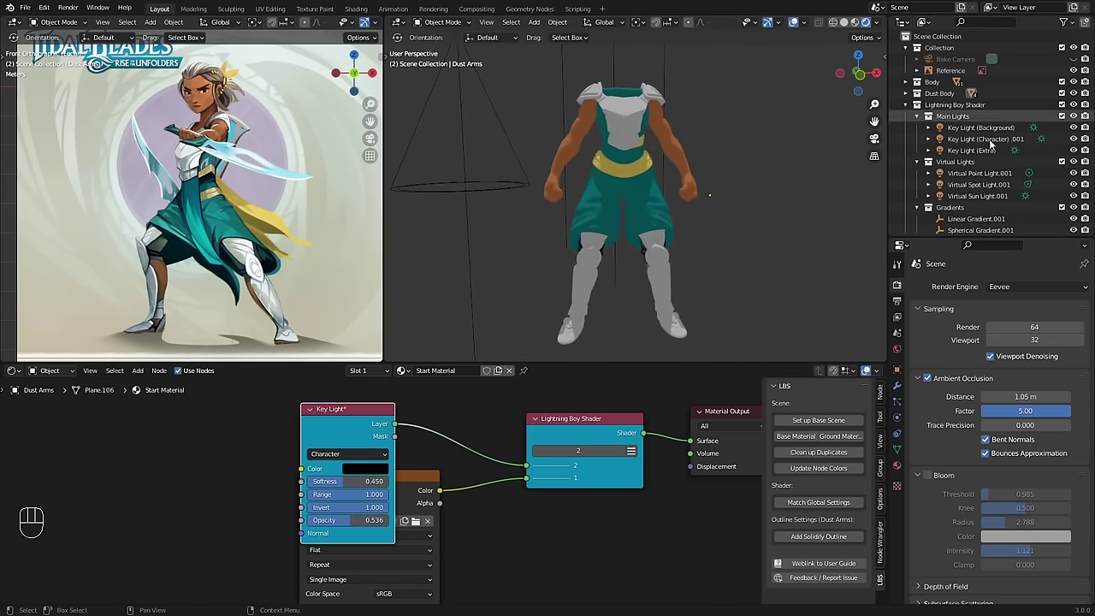
Step: Swing the character key light around Dust to re-aim her shadows
left_click(907, 146)
key("g")
left_click(617, 237)
left_click_drag(620, 226, 336, 467)
left_click(328, 410)
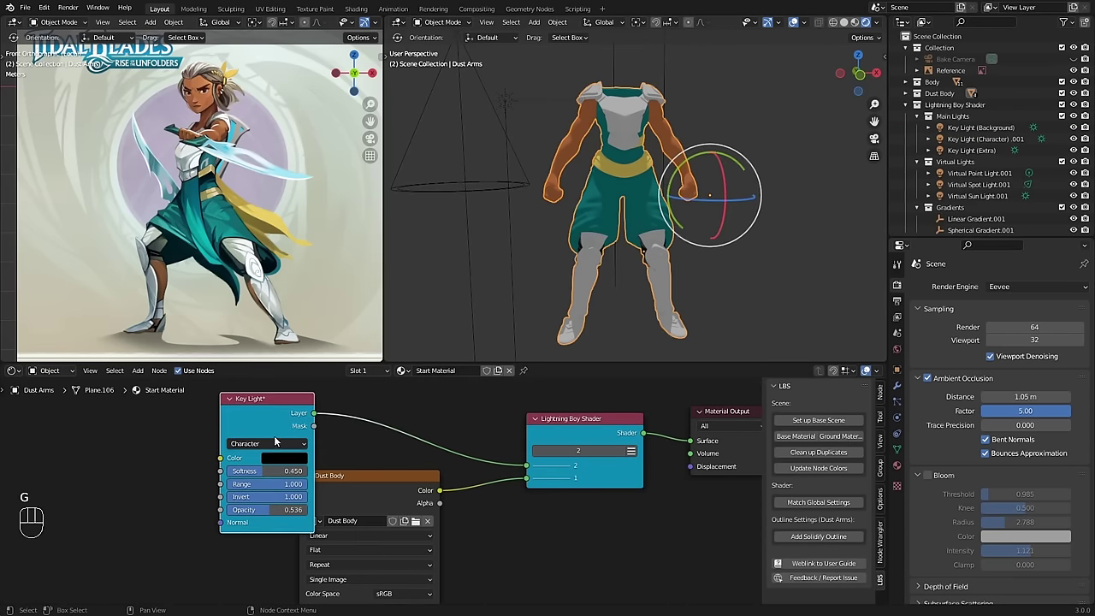
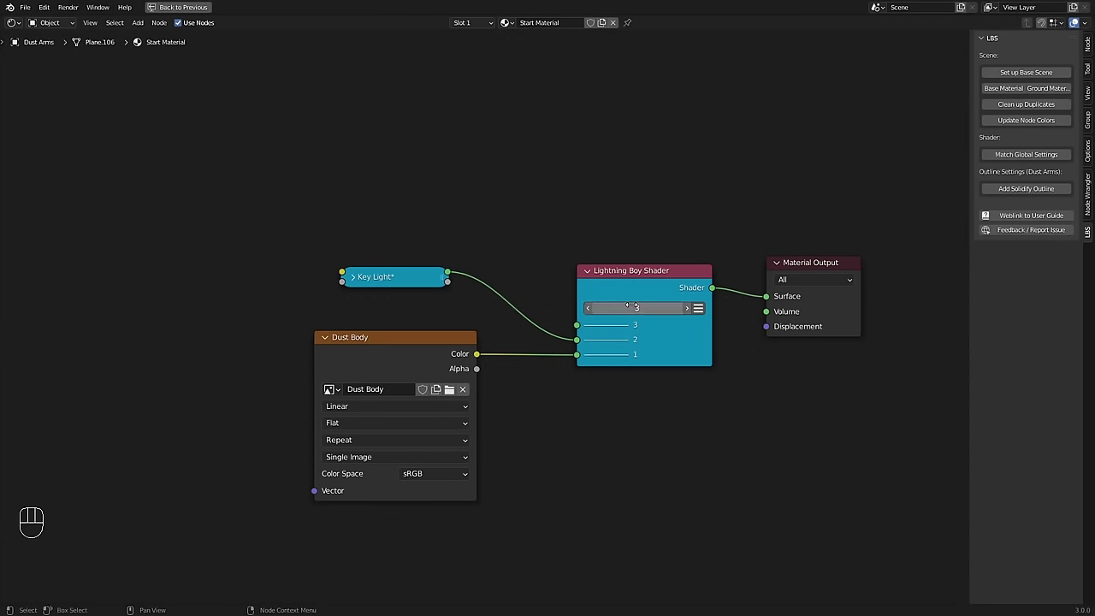
Step: Add an LBS Specular node above the Key Light and feed it into the shader's third layer
key("shift+a")
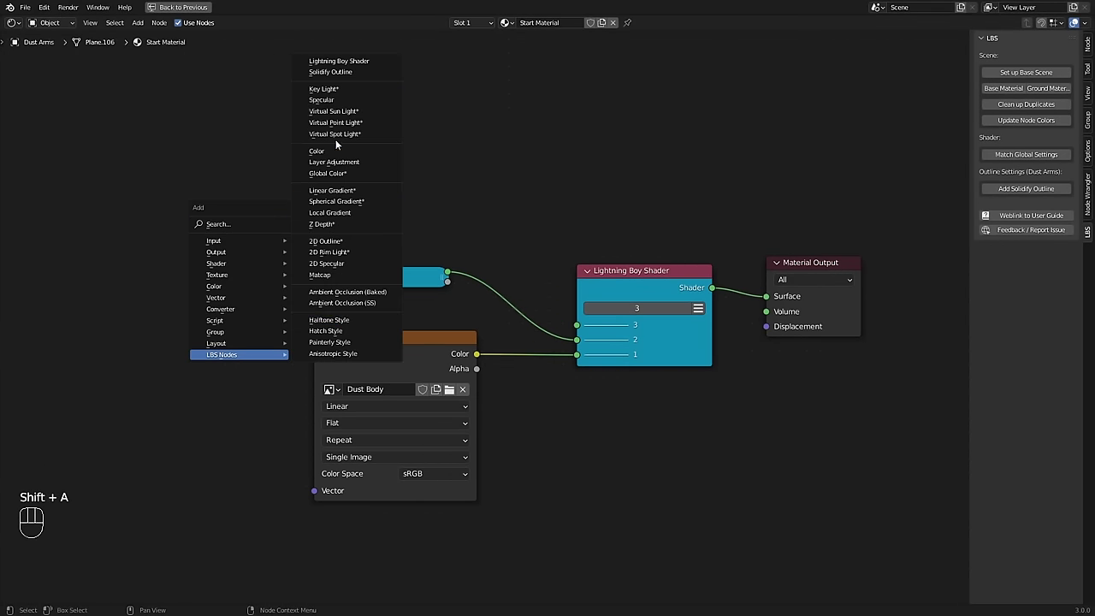
left_click_drag(459, 240, 564, 324)
left_click(404, 245)
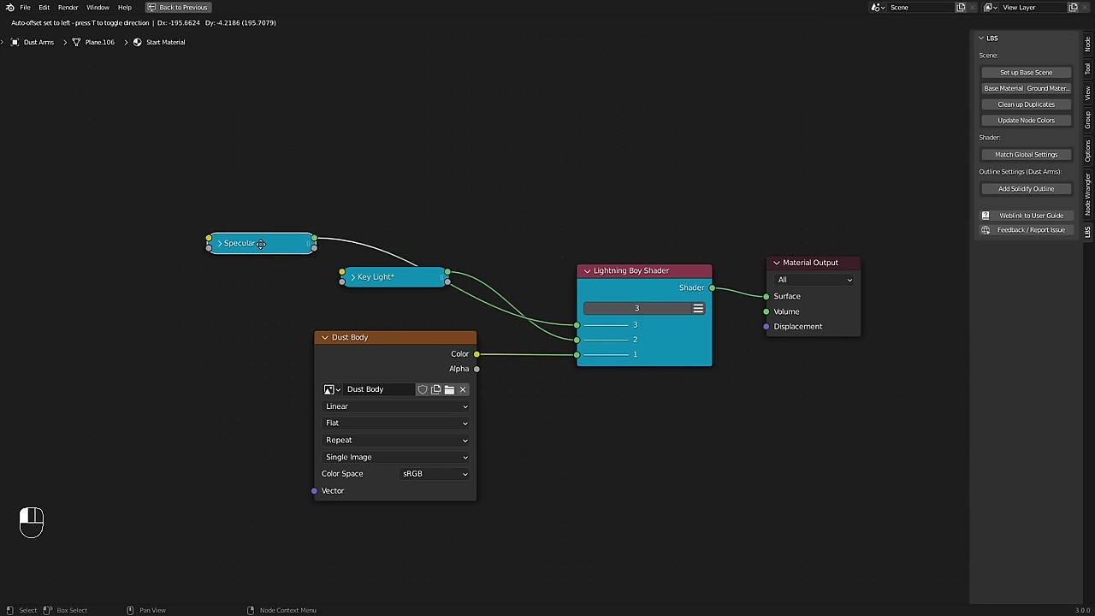
key("h")
left_click_drag(240, 352, 264, 343)
left_click_drag(206, 333, 267, 329)
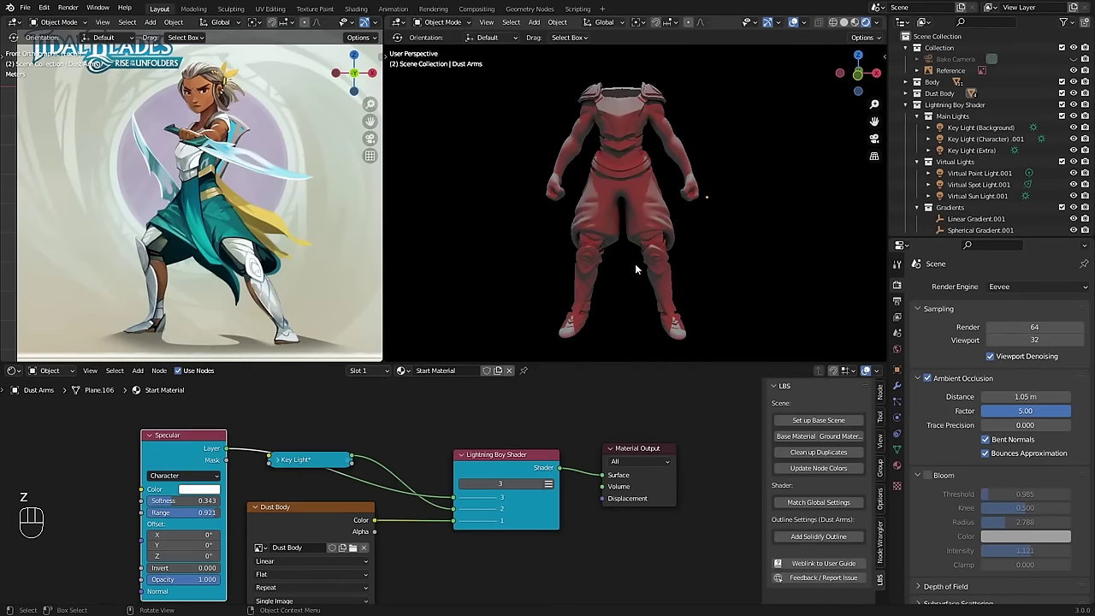
Step: Lower the RGB Curves inside the Specular group so Dust's shine looks subtle
key("z")
middle_click(636, 262)
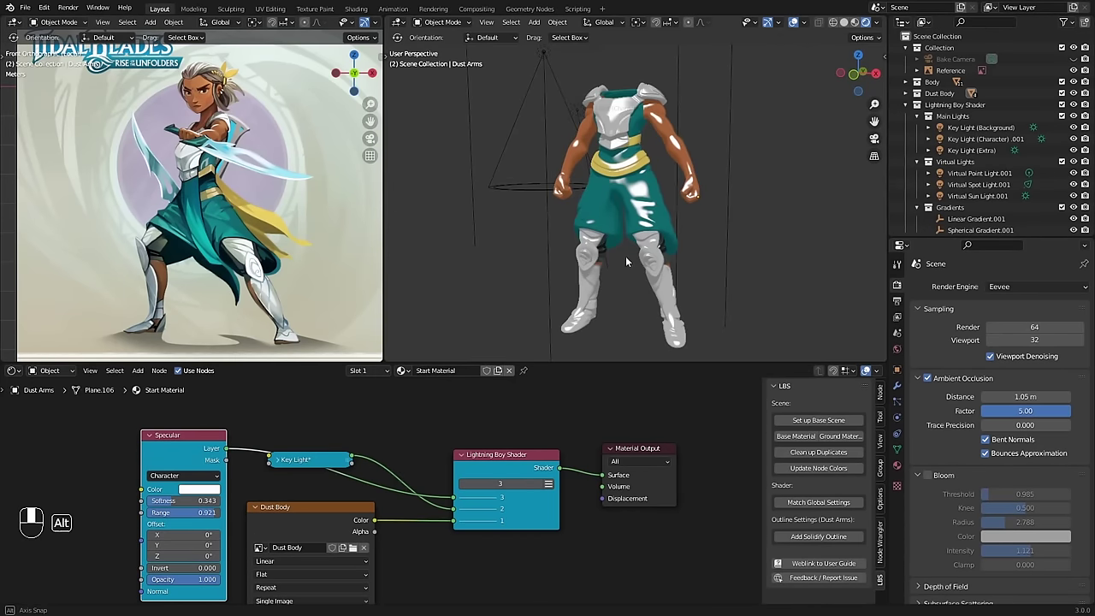
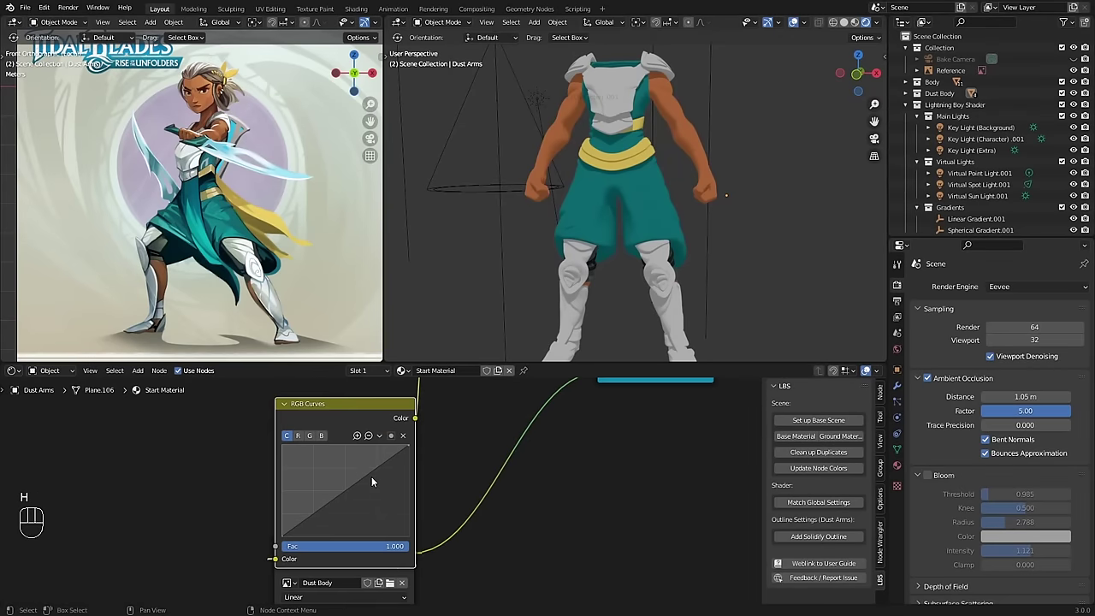
left_click_drag(319, 506, 358, 467)
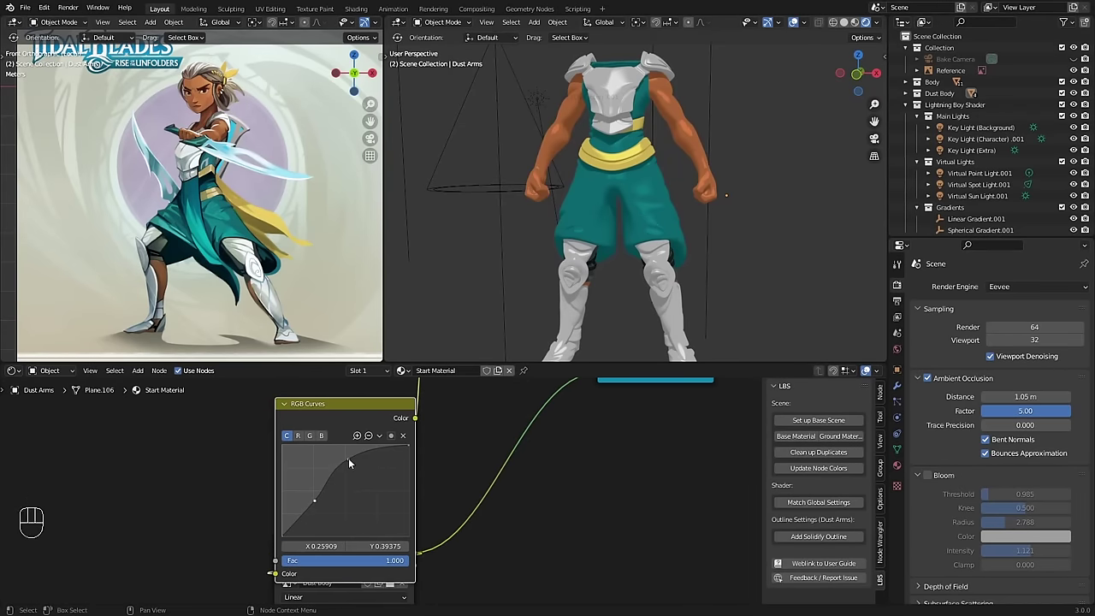
left_click(350, 462)
Step: Look through the scene camera and inspect the shine across Dust's figure
left_click(317, 500)
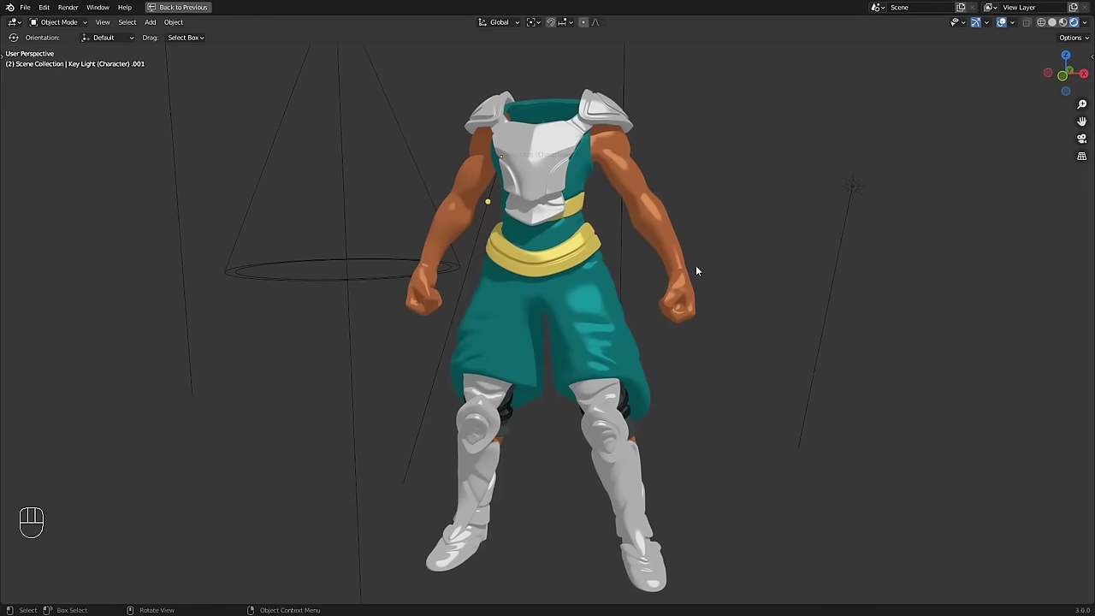
left_click_drag(742, 263, 727, 262)
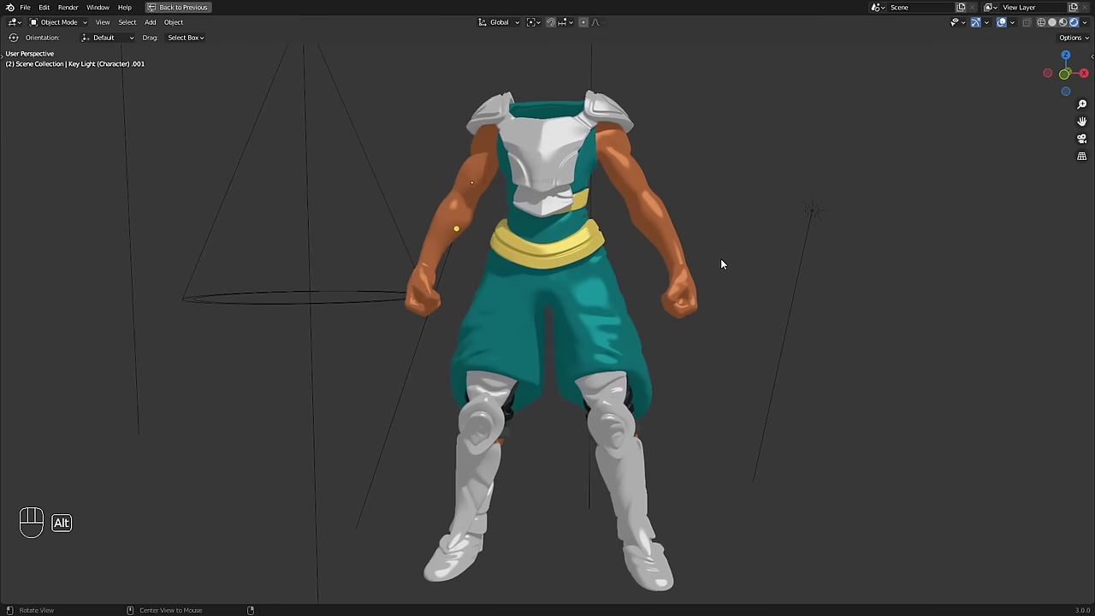
key("KP_0")
middle_click(570, 256)
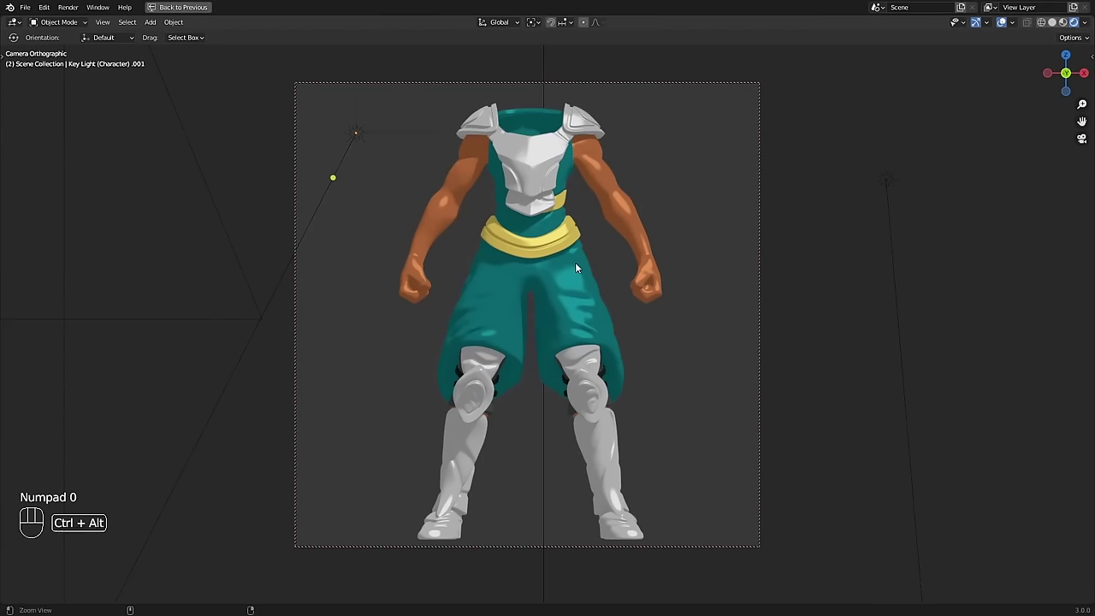
left_click_drag(576, 266, 555, 254)
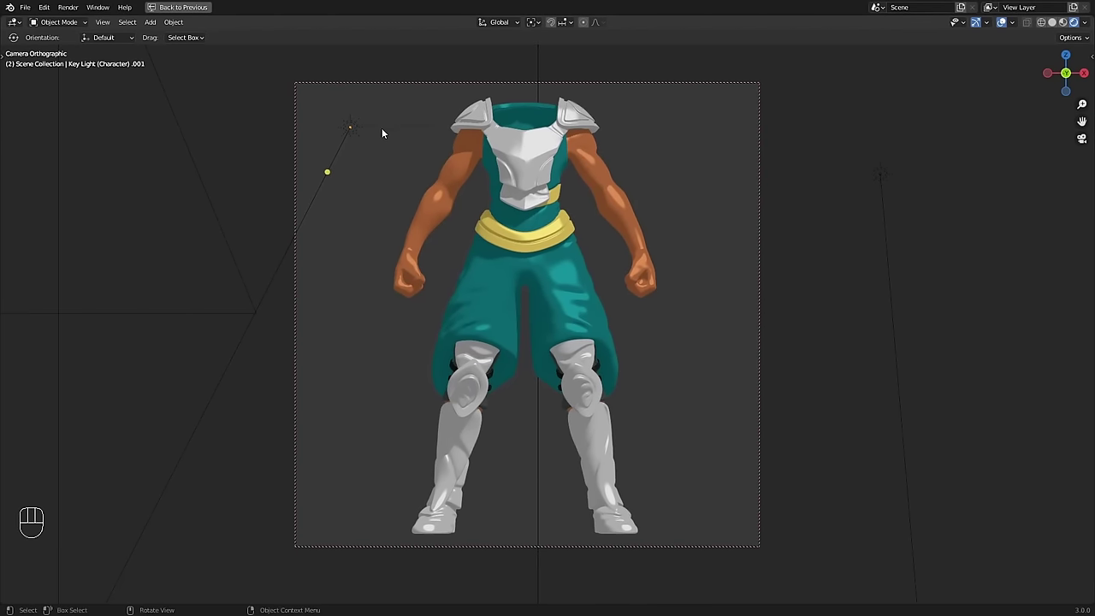
left_click_drag(367, 125, 376, 110)
left_click_drag(376, 114, 449, 217)
left_click_drag(567, 311, 576, 297)
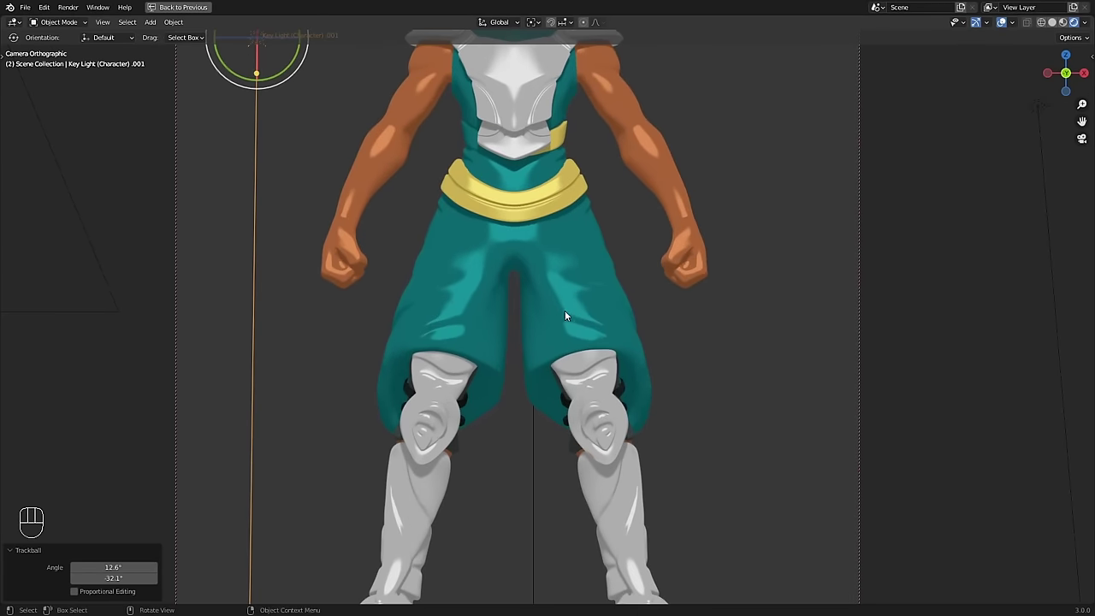
left_click_drag(499, 304, 426, 255)
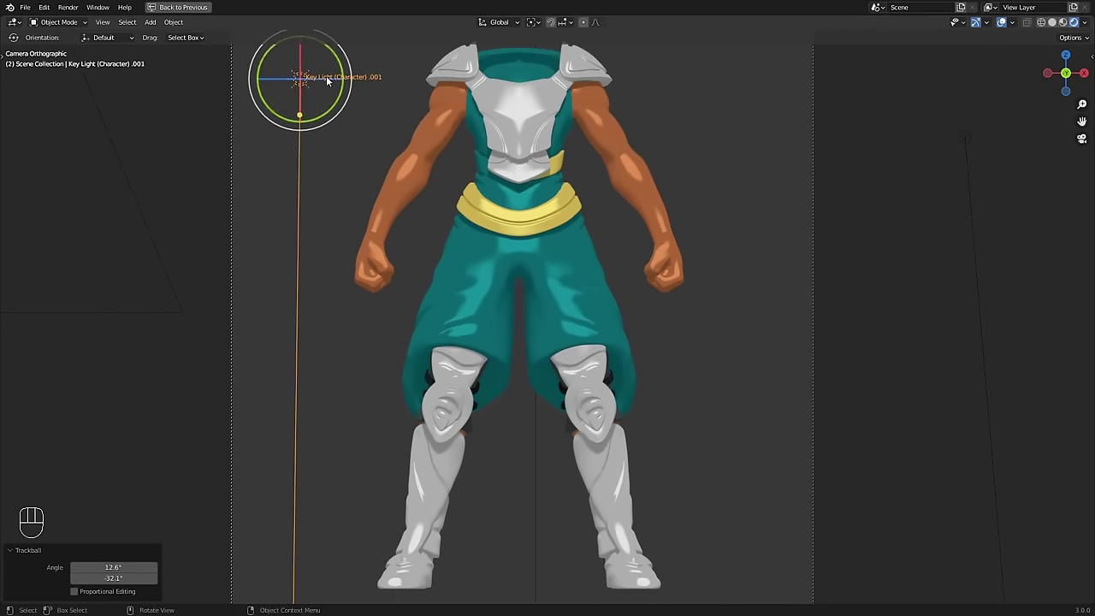
Step: Move Key Light (Character).001 to the figure's right side and restore the full layout
left_click(321, 74)
key("ctrl+space")
left_click_drag(588, 536, 417, 430)
left_click(426, 423)
key("h")
middle_click(502, 504)
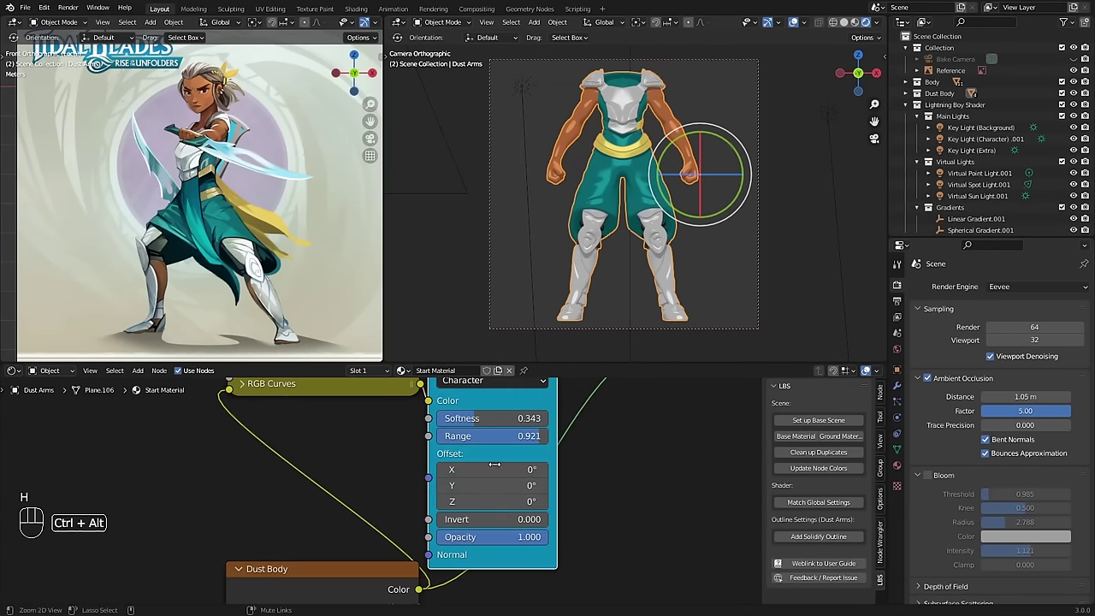
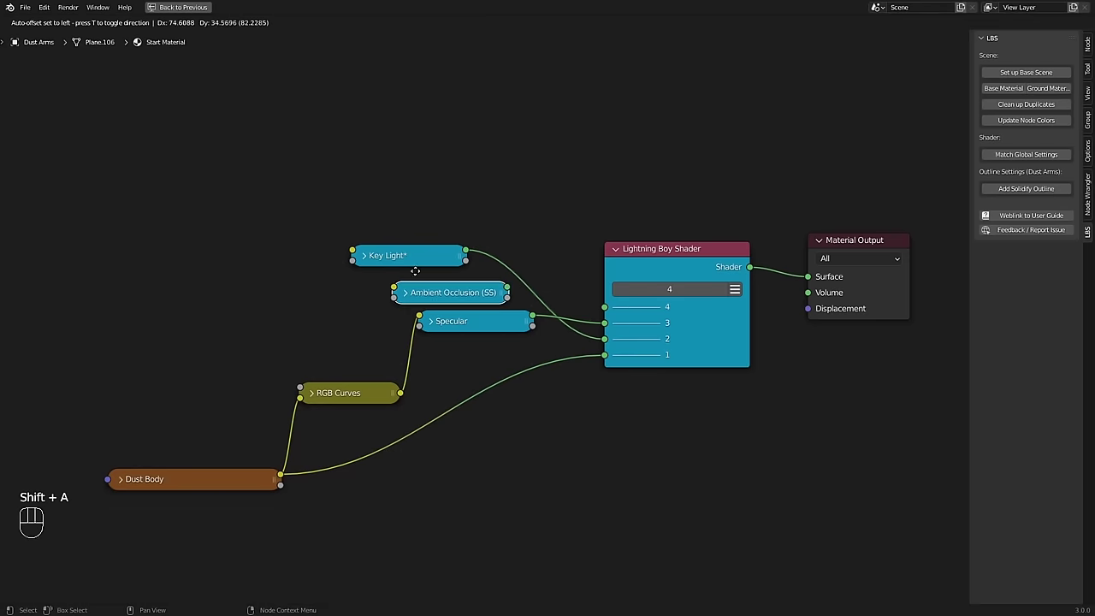
Step: Drop the collapsed Key Light node into place among the Dust Arms shader nodes and restore the layout
left_click_drag(531, 203, 526, 244)
left_click(487, 207)
key("ctrl+space")
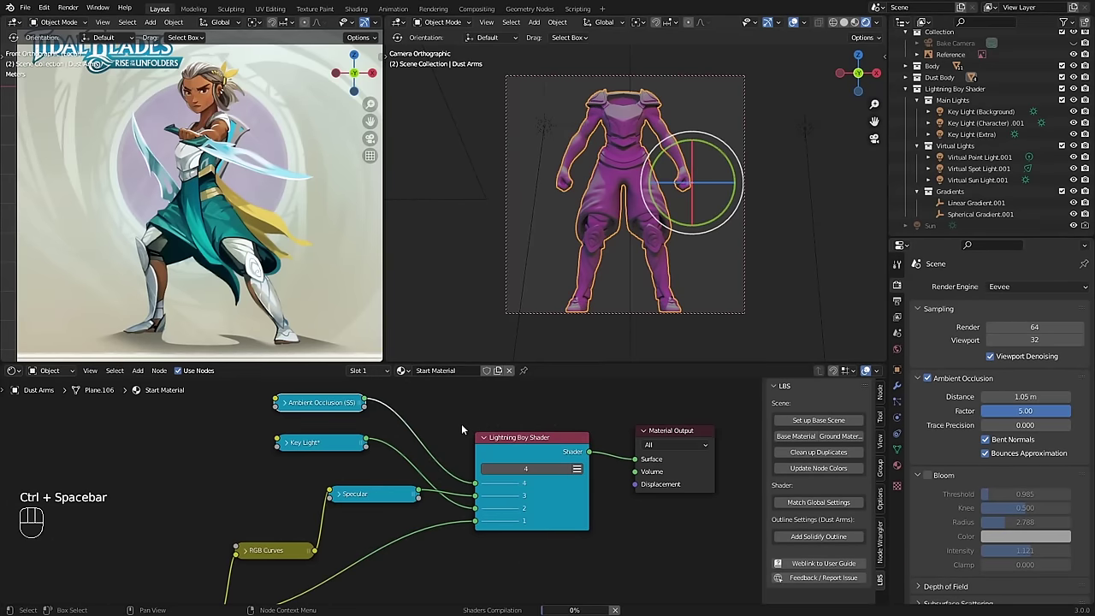
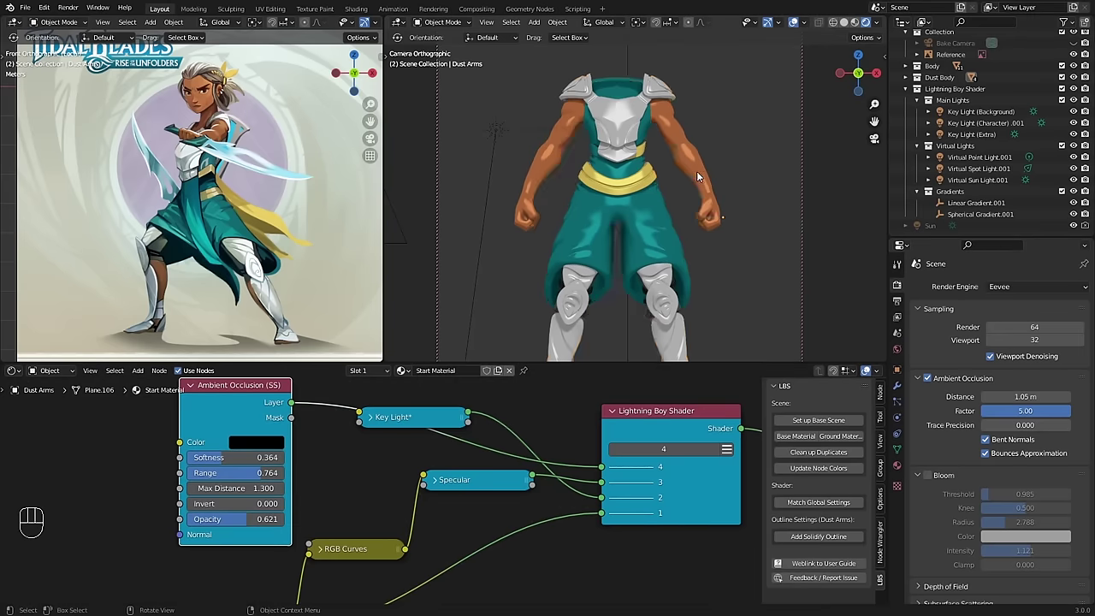
Step: Give Dust Arms Dust Body and Dust Arm material slots and enter Edit Mode to assign them
left_click(904, 468)
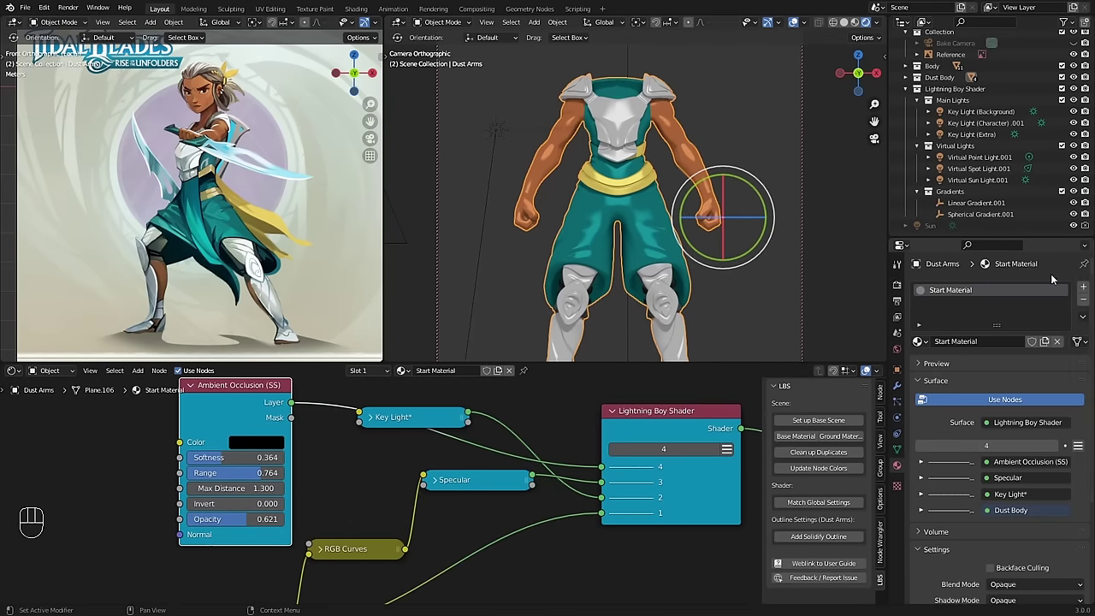
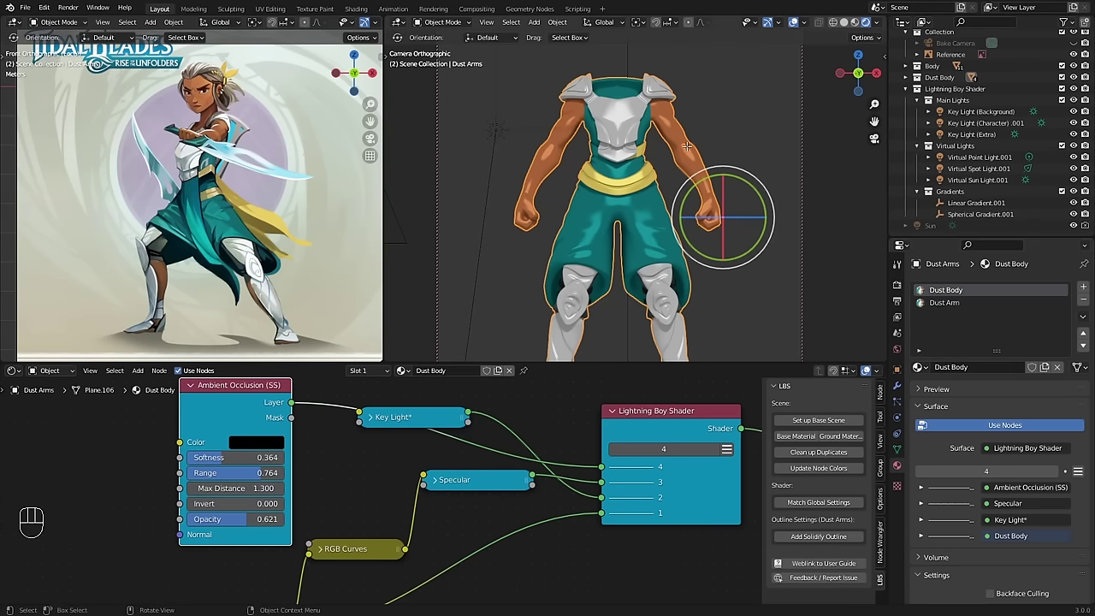
key("Tab")
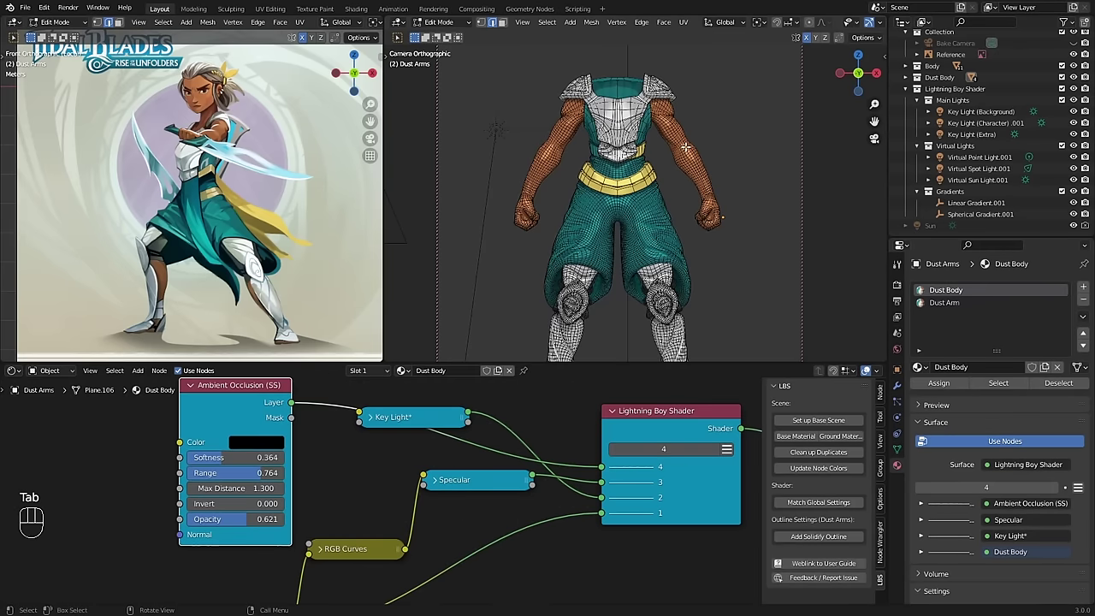
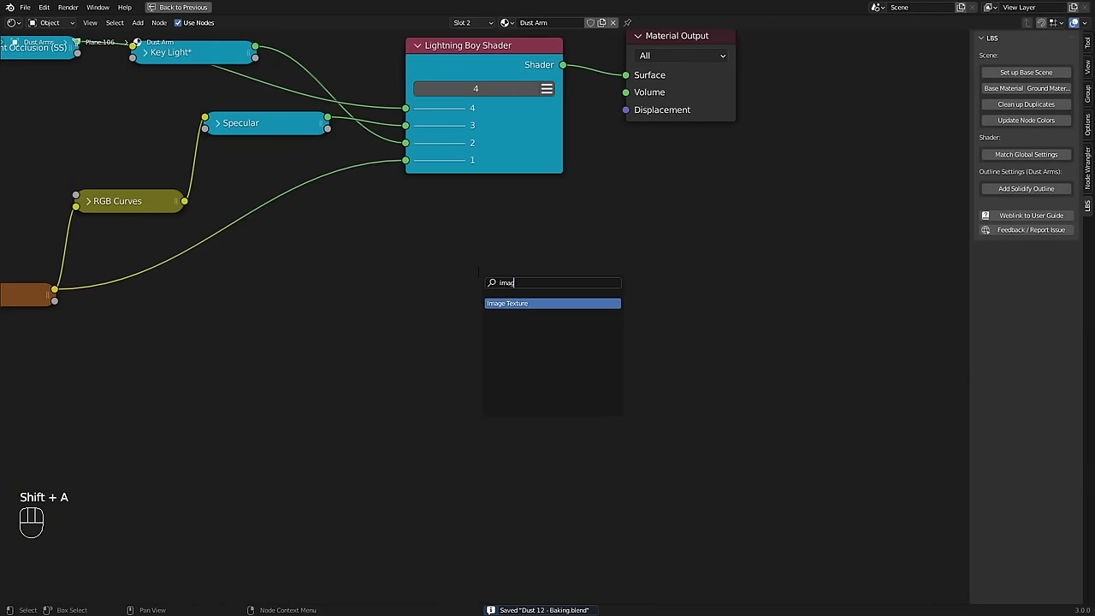
Step: Place an Image Texture node in the Dust Arm material holding a new Baked Texture image
left_click_drag(559, 343, 574, 461)
key("BackSpace")
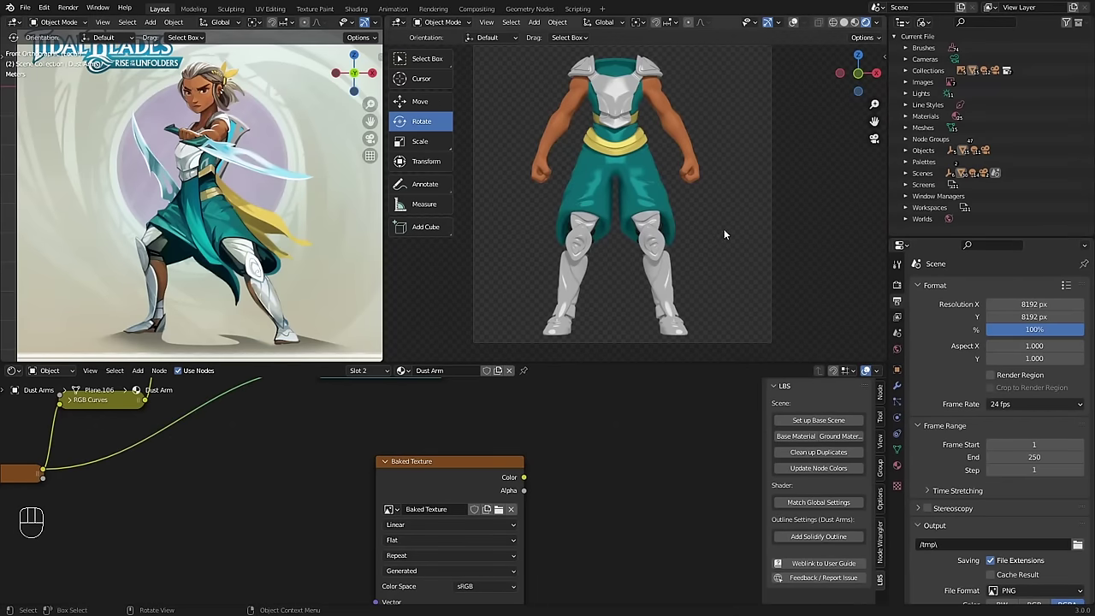
middle_click(680, 225)
key("ctrl+space")
middle_click(671, 312)
left_click_drag(682, 316, 680, 323)
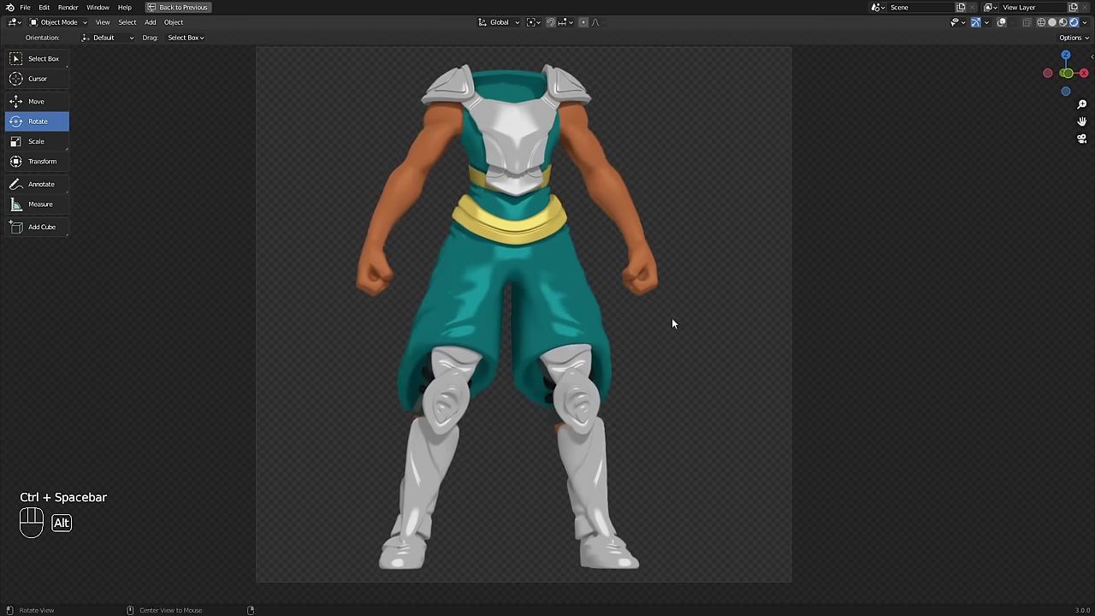
left_click_drag(666, 323, 681, 322)
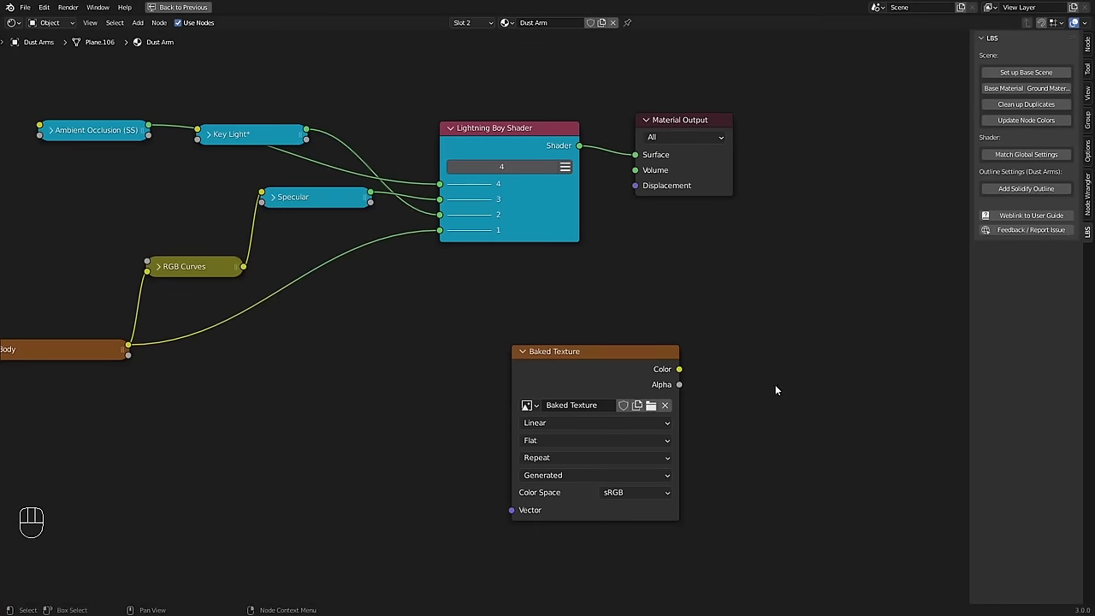
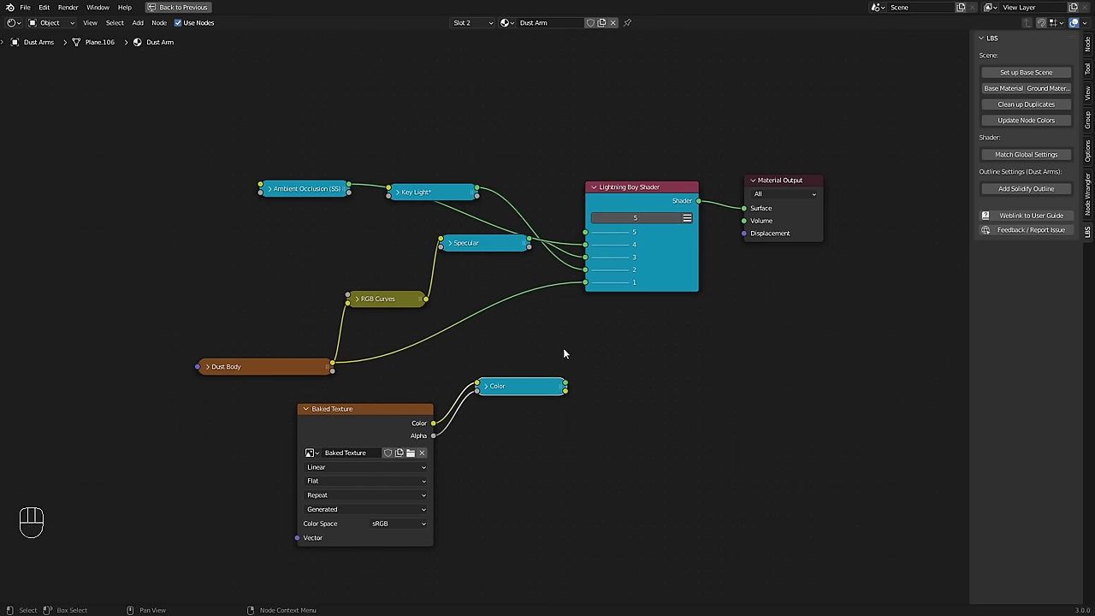
Step: Link the Baked Texture-fed Color node into LBS layer 5 and collapse the texture node near Specular
left_click_drag(569, 387, 528, 302)
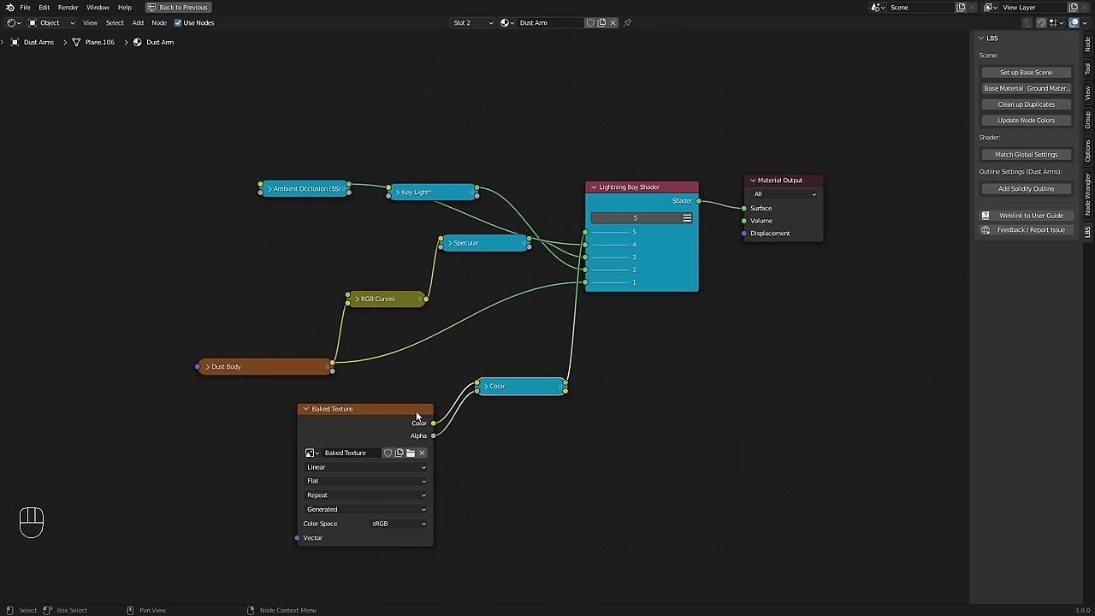
key("h")
left_click_drag(531, 434, 439, 399)
middle_click(450, 398)
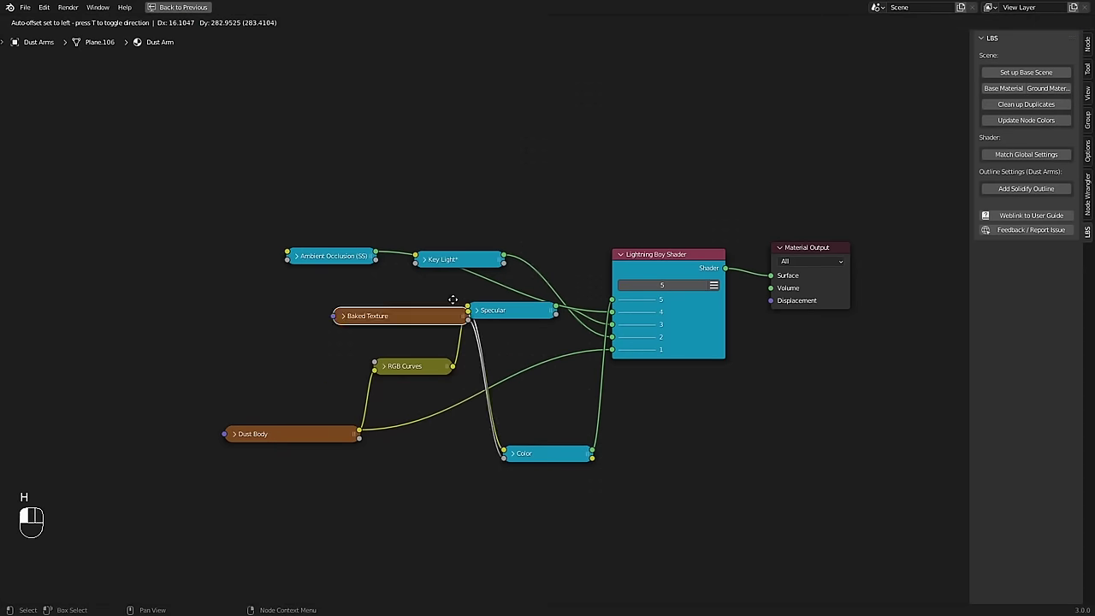
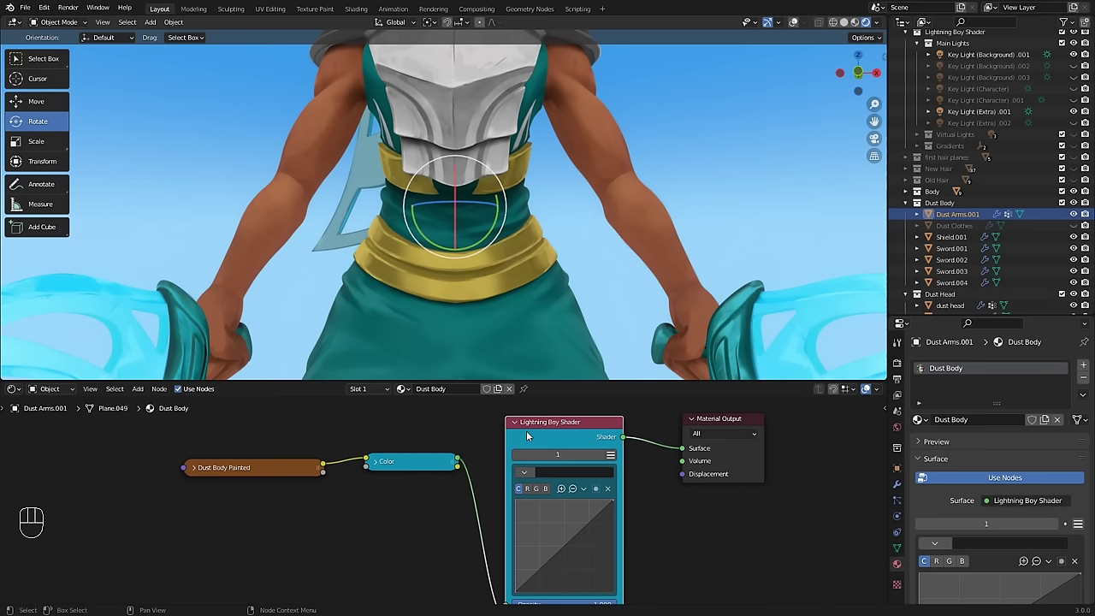
Step: Add an RGB Curves node before the Color node and bend its combined curve to darken the skin
left_click(531, 435)
key("Tab")
middle_click(470, 503)
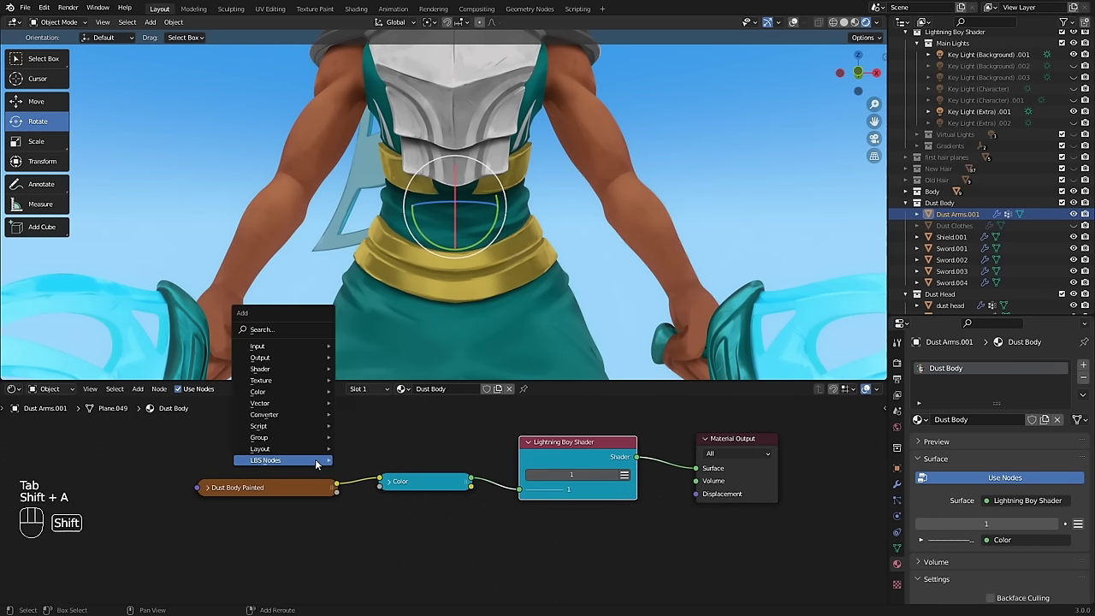
key("shift+a")
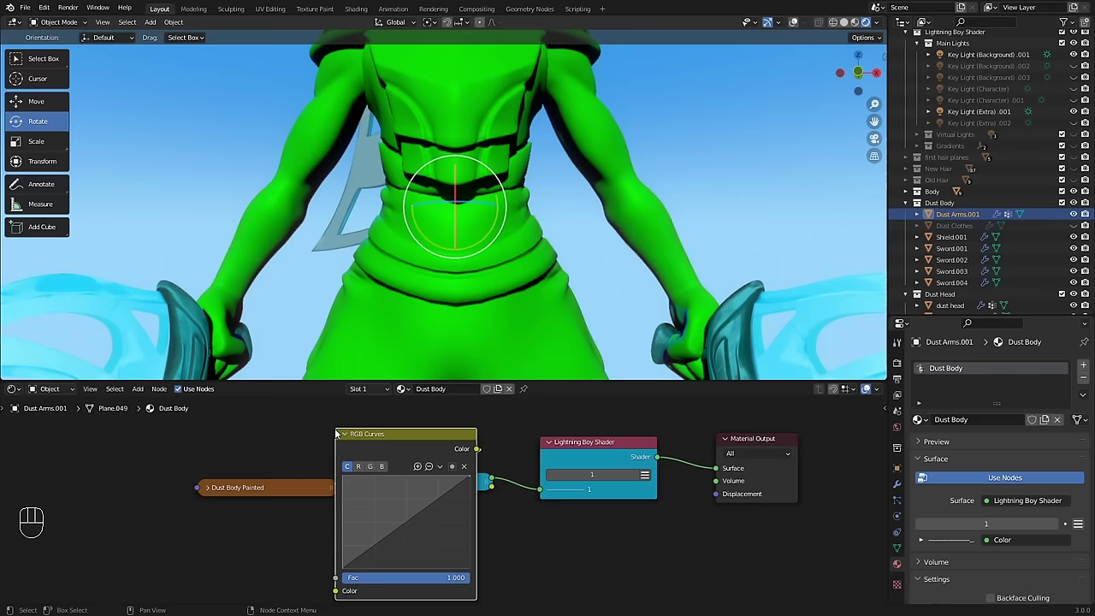
middle_click(363, 533)
left_click(430, 531)
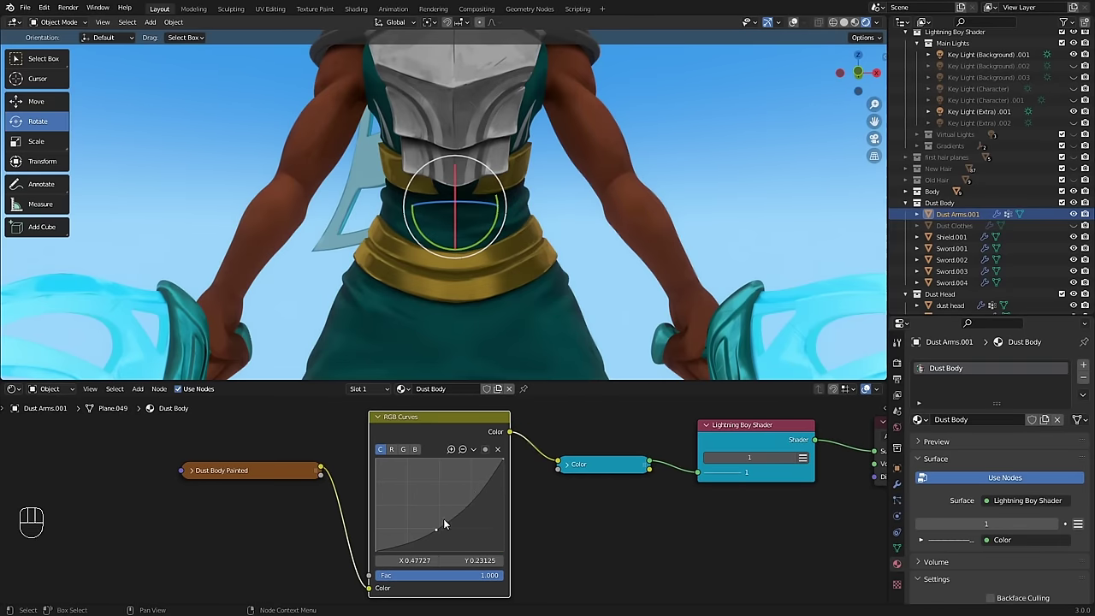
left_click_drag(486, 488, 474, 476)
left_click_drag(440, 530, 461, 493)
left_click(474, 471)
middle_click(509, 274)
middle_click(539, 271)
middle_click(542, 278)
left_click(471, 471)
left_click_drag(430, 531, 463, 486)
left_click(468, 475)
Step: Reshape the red channel curve and bend the blue channel into an S shape
left_click(441, 515)
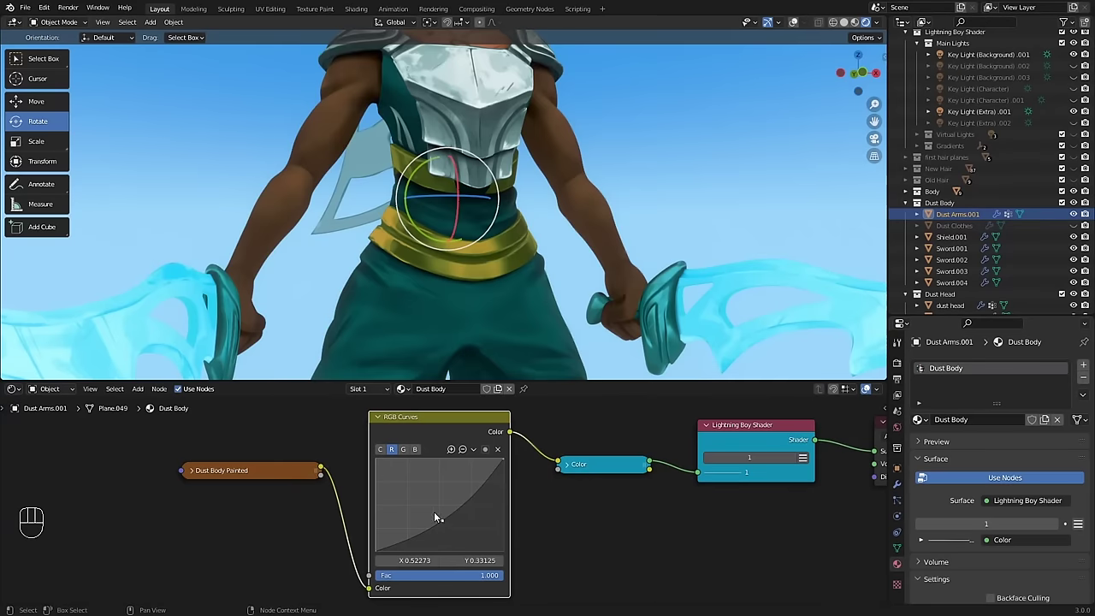
left_click(449, 528)
left_click(451, 532)
left_click_drag(426, 459, 440, 467)
left_click_drag(483, 483, 465, 478)
left_click(421, 513)
left_click_drag(422, 519, 454, 492)
left_click(469, 473)
left_click(461, 469)
left_click(421, 522)
left_click(417, 519)
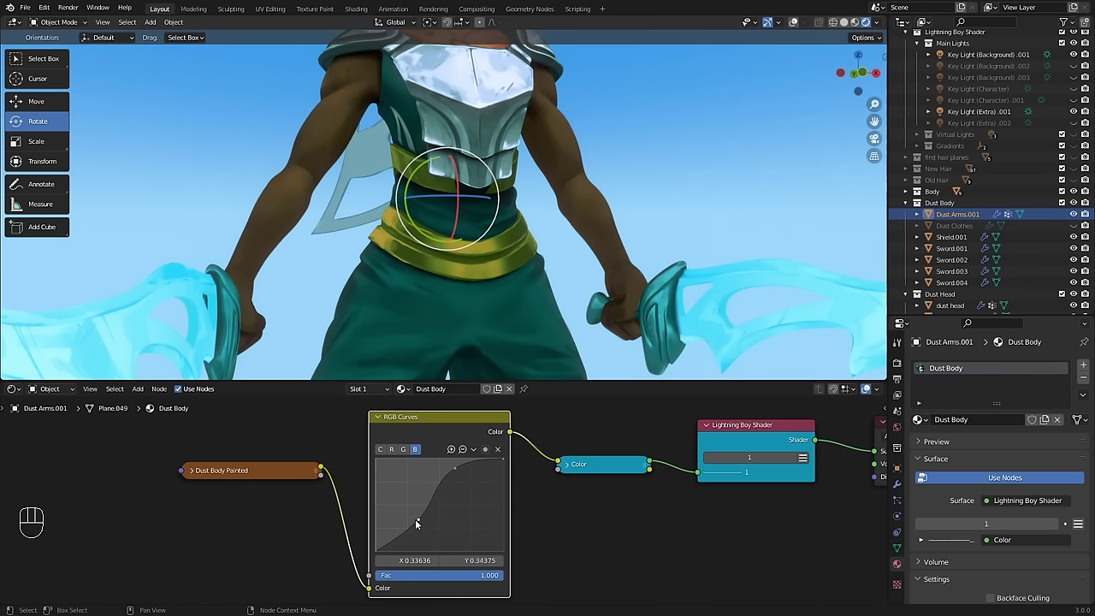
left_click(420, 522)
middle_click(564, 231)
Step: Connect the Spherical Gradient node to LBS layer 2 and move its empty over the character's body
left_click(381, 454)
key("shift+a")
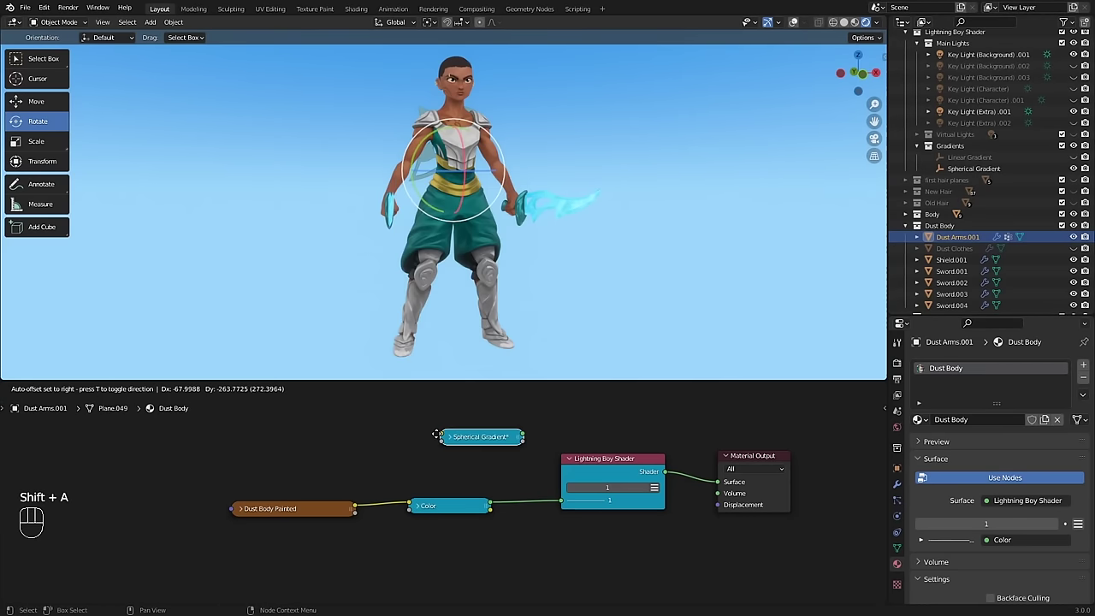
left_click_drag(651, 494, 572, 490)
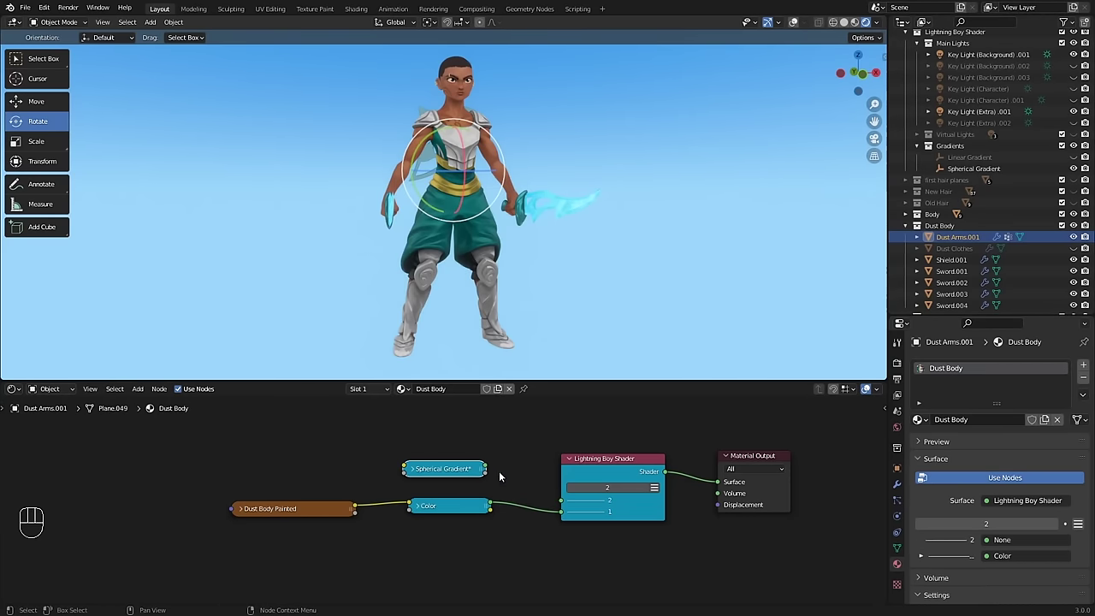
left_click_drag(490, 469, 565, 506)
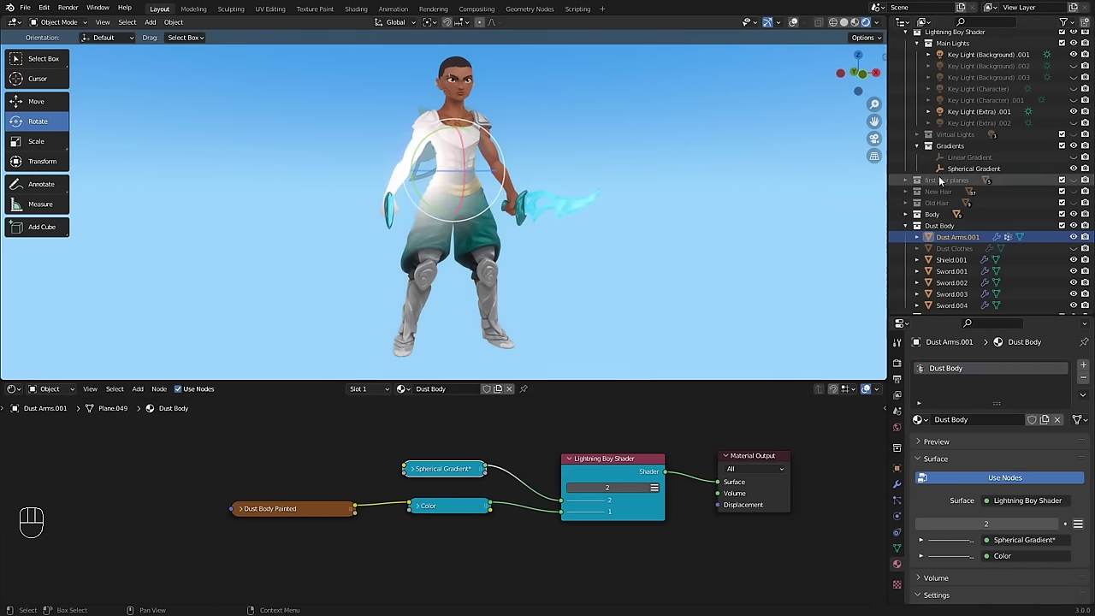
left_click(962, 173)
key("g")
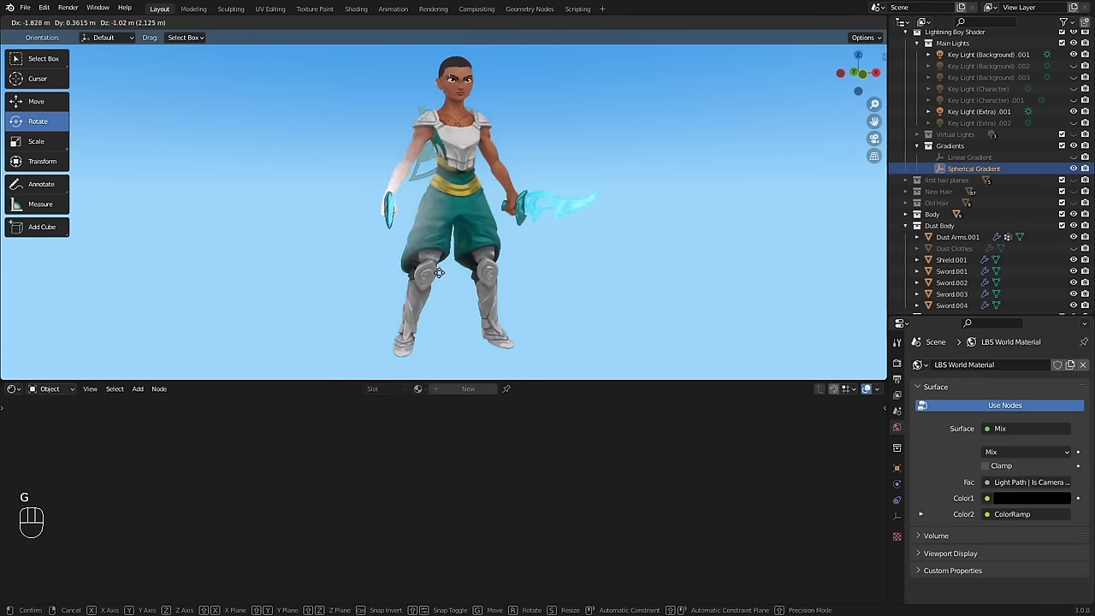
left_click(478, 231)
left_click_drag(518, 228, 559, 220)
left_click_drag(528, 220, 533, 226)
left_click_drag(482, 239, 451, 309)
left_click_drag(330, 466, 323, 512)
left_click(315, 514)
key("shift+a")
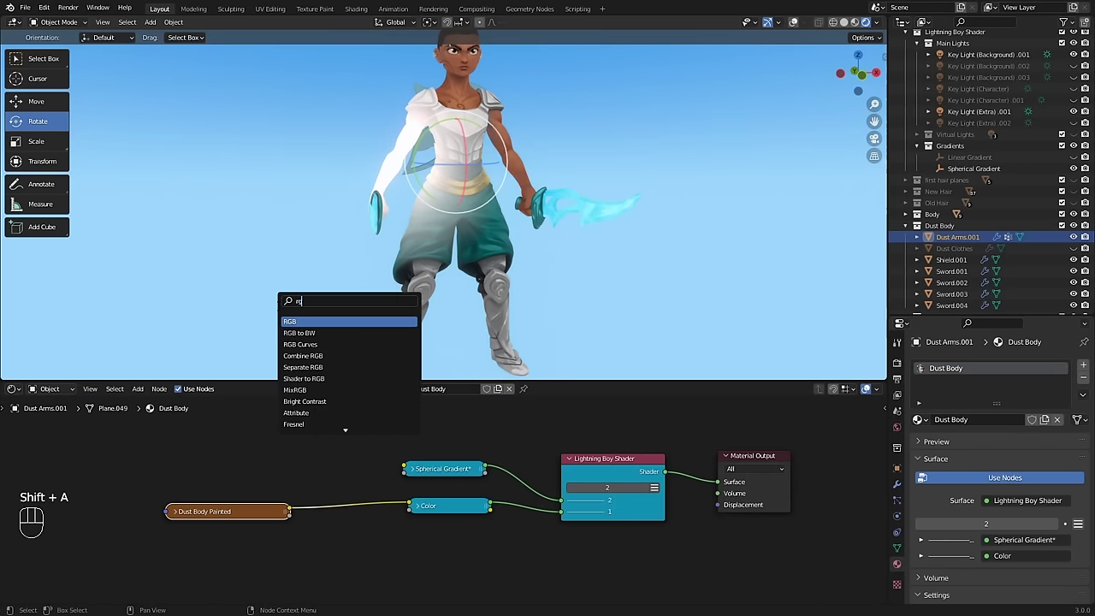
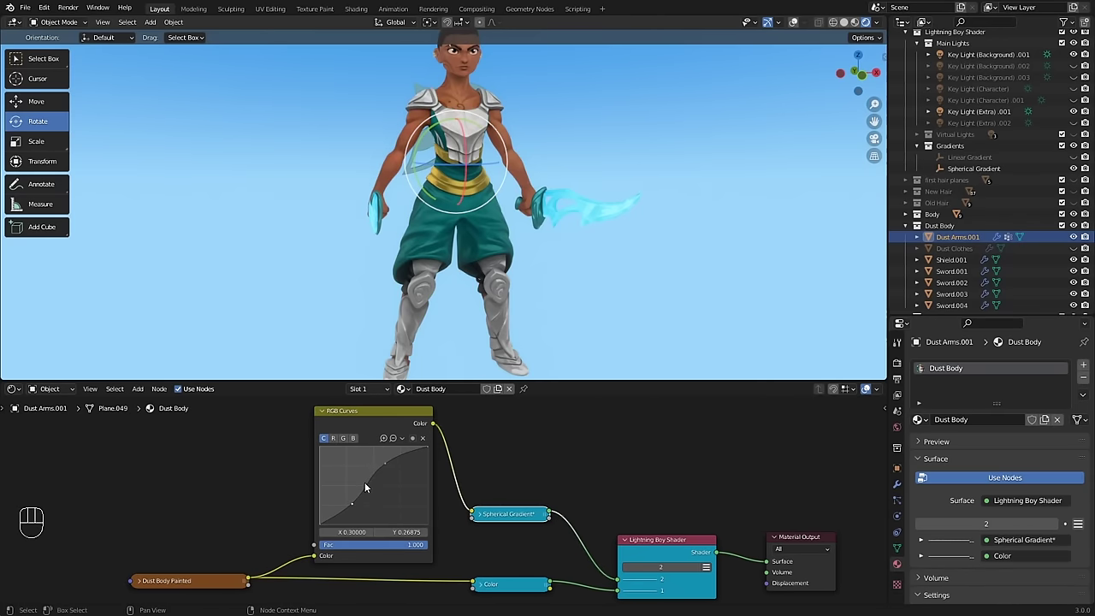
Step: Soften the spherical gradient's falloff curve, raising a point to brighten it
left_click_drag(389, 465, 427, 454)
left_click(384, 466)
left_click_drag(355, 507, 350, 493)
left_click_drag(350, 493, 346, 480)
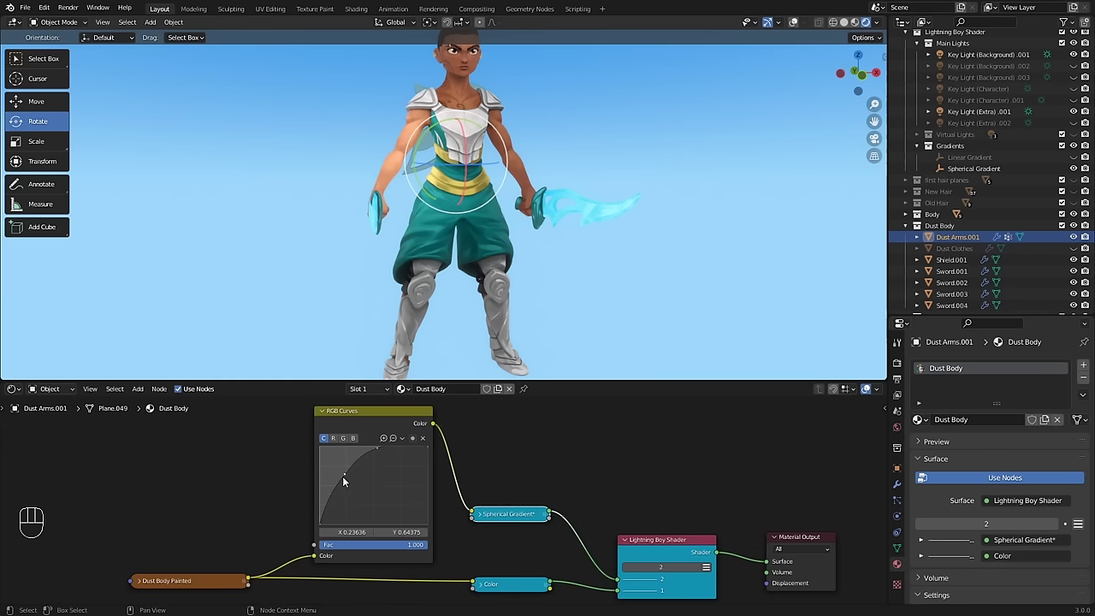
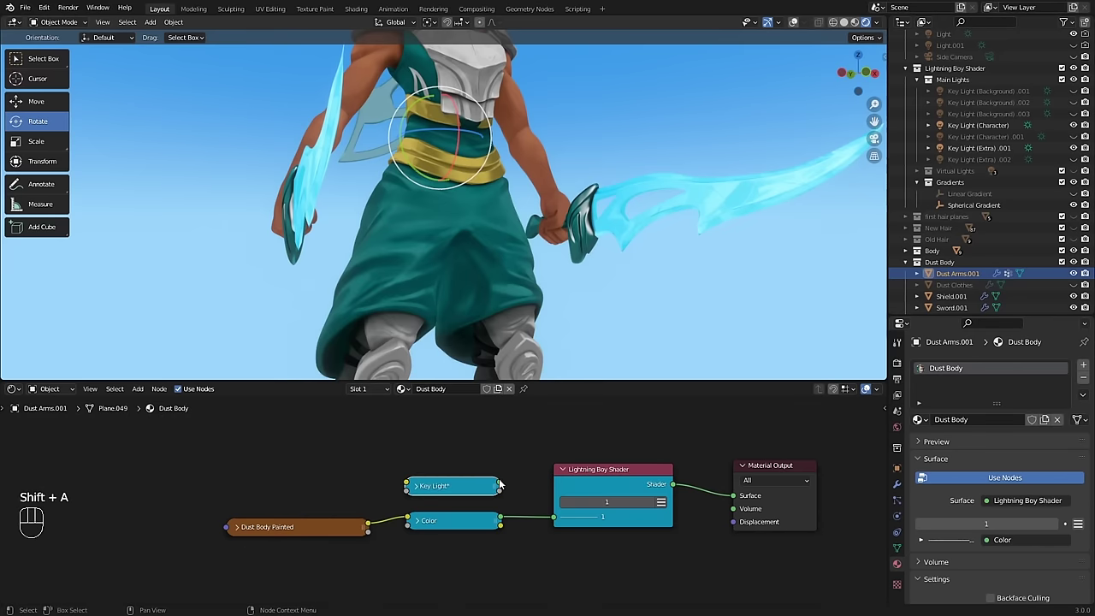
Step: Plug the Key Light node into a new LBS layer and expand it to set it to Character
left_click_drag(655, 502, 510, 490)
left_click_drag(513, 488, 490, 501)
left_click_drag(472, 494, 459, 486)
key("alt+h")
middle_click(520, 562)
left_click_drag(470, 499, 475, 493)
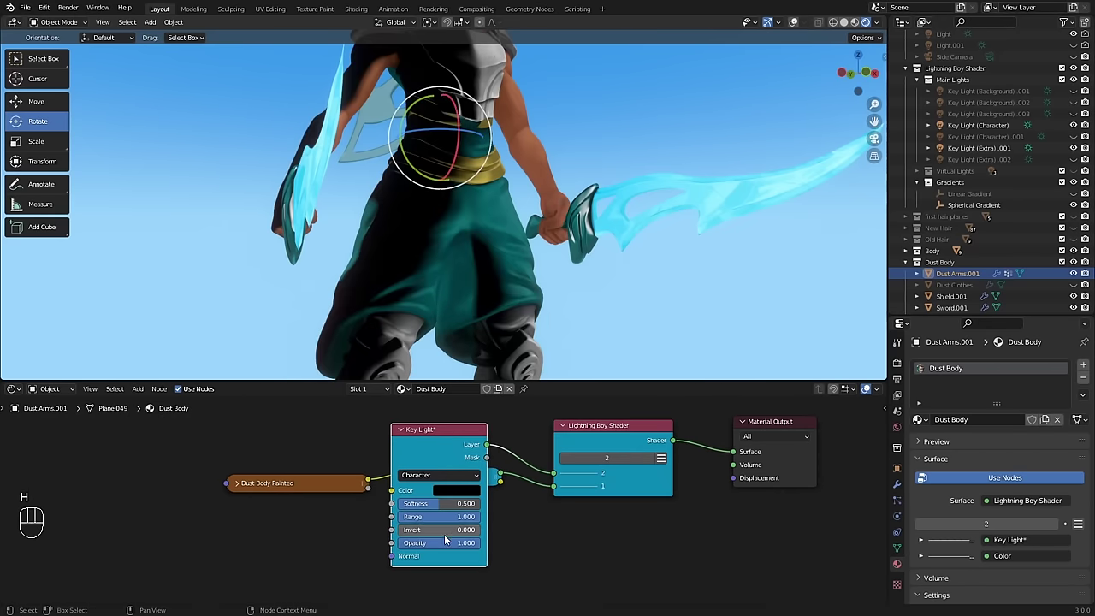
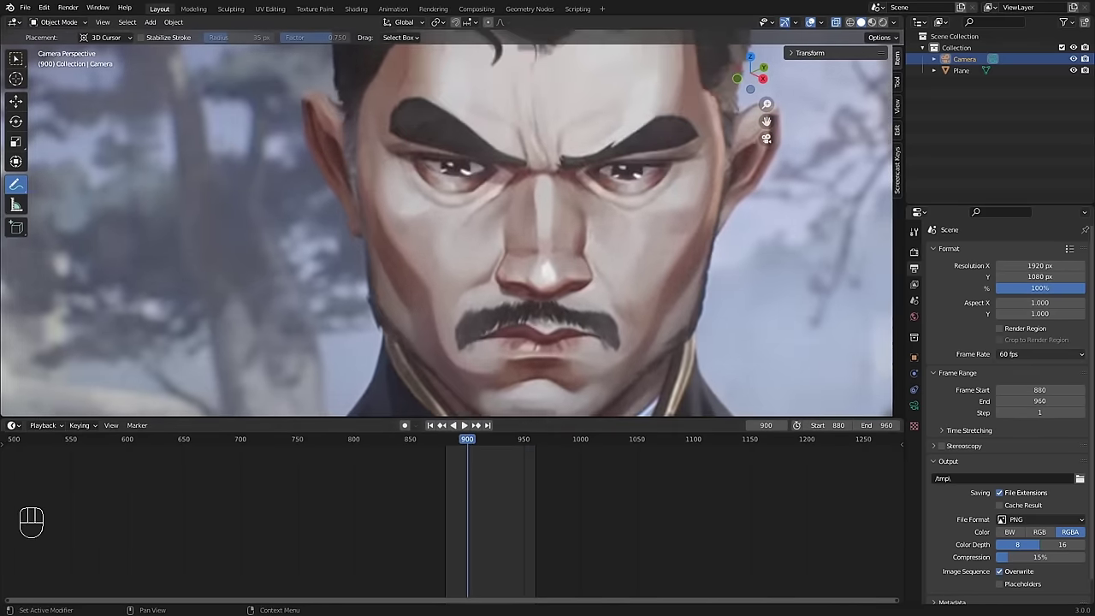
Step: Scrub the portrait shot, sketch notes over its face, then return to Dust Body and list the LBS nodes
key("ctrl+z")
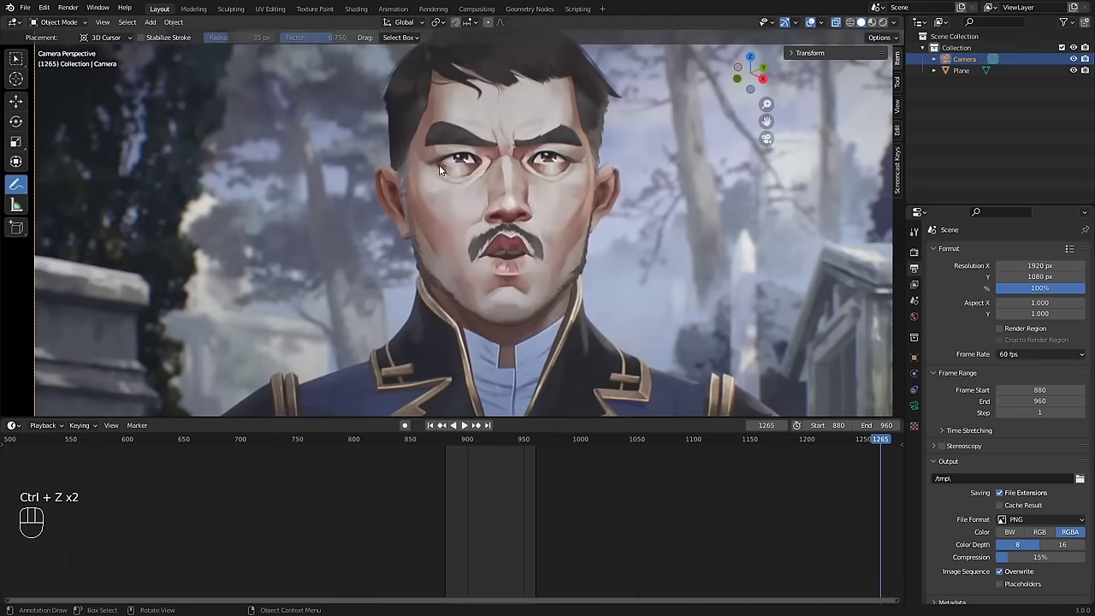
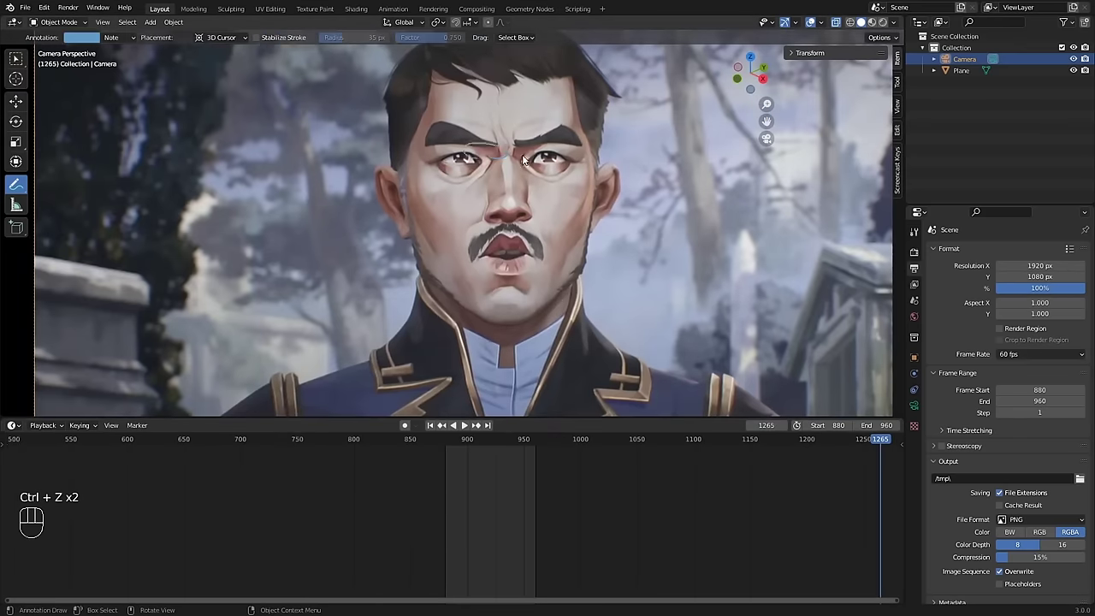
left_click(547, 163)
key("ctrl+z")
left_click_drag(520, 441, 509, 438)
key("Delete")
left_click_drag(453, 473, 432, 463)
key("shift+a")
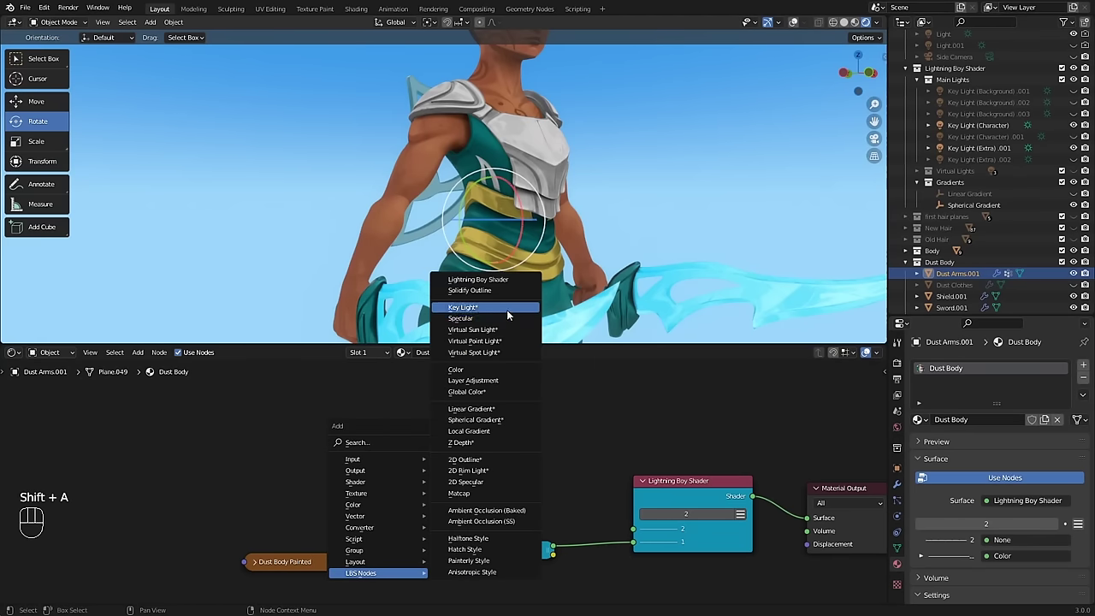
Step: Place a new Key Light node feeding layer 2 and bring up its colour wheel to pick a muted tint
middle_click(510, 504)
key("h")
left_click_drag(523, 468, 583, 516)
middle_click(554, 535)
left_click(509, 487)
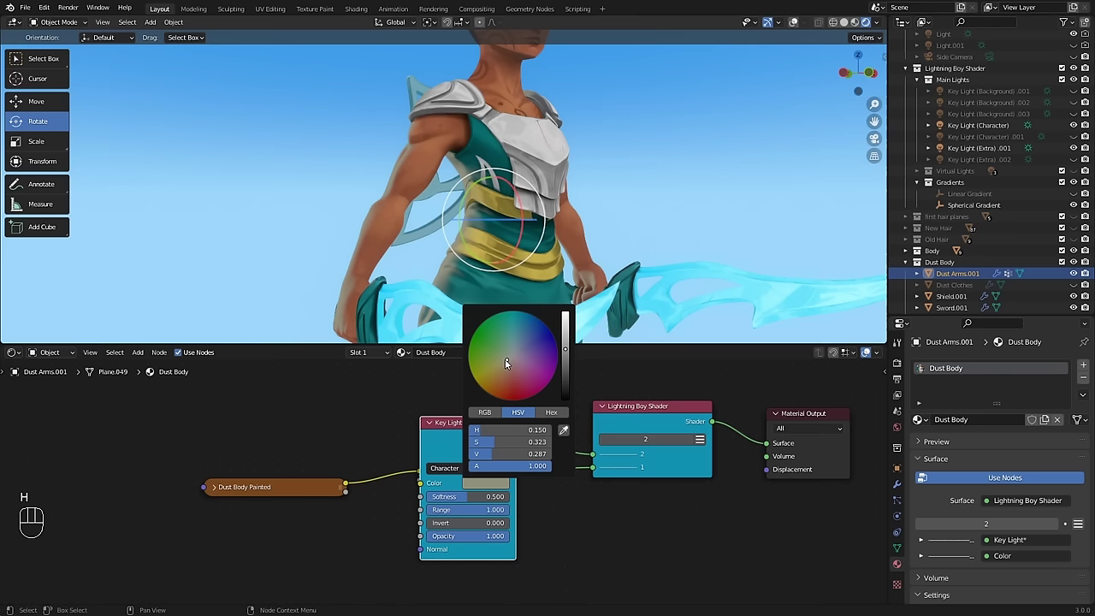
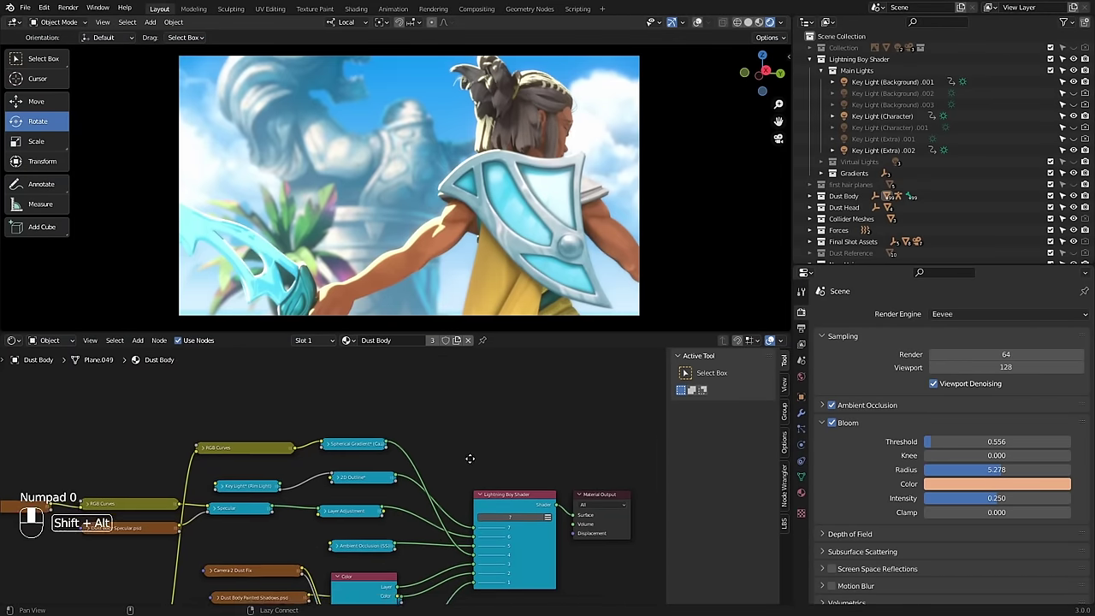
Step: Add a Color node to Dust Body's shader and an Image Texture node, then select the statue
left_click(528, 528)
key("shift+a")
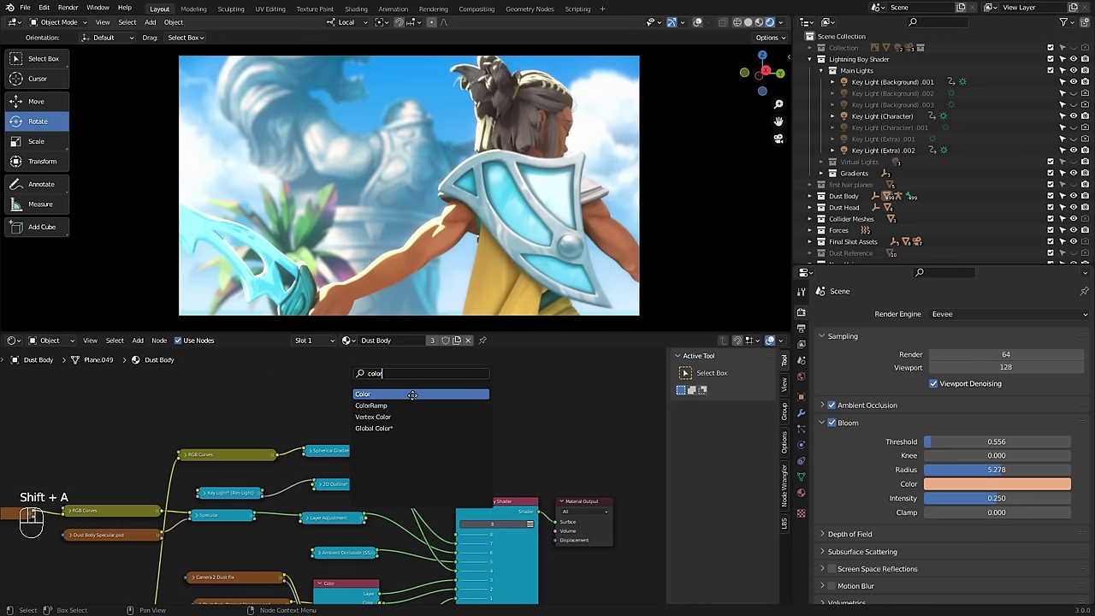
key("ctrl+space")
middle_click(546, 297)
key("shift+a")
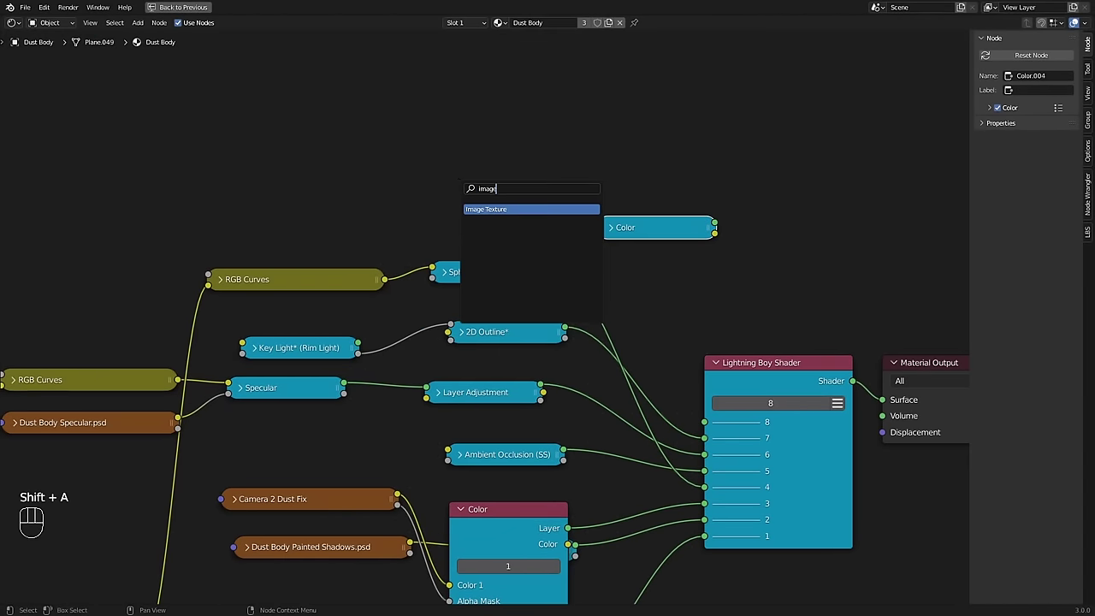
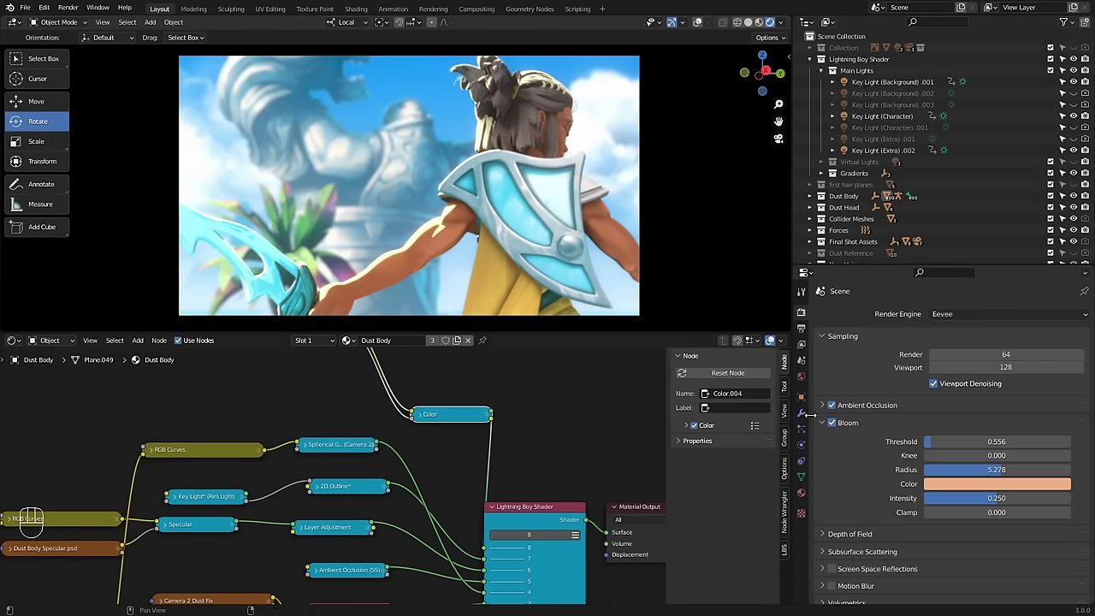
left_click(837, 427)
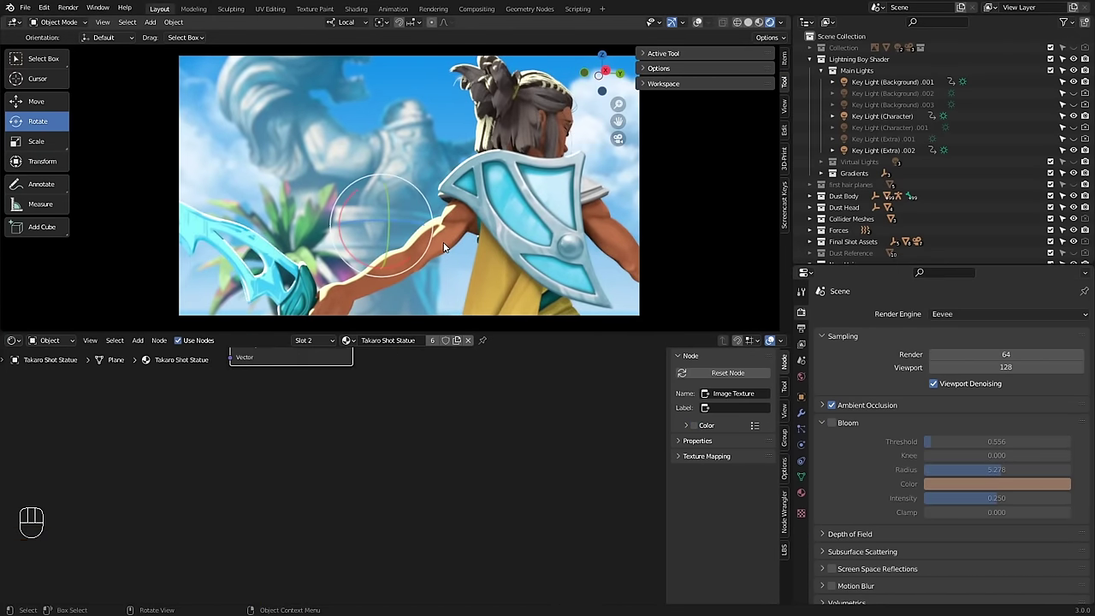
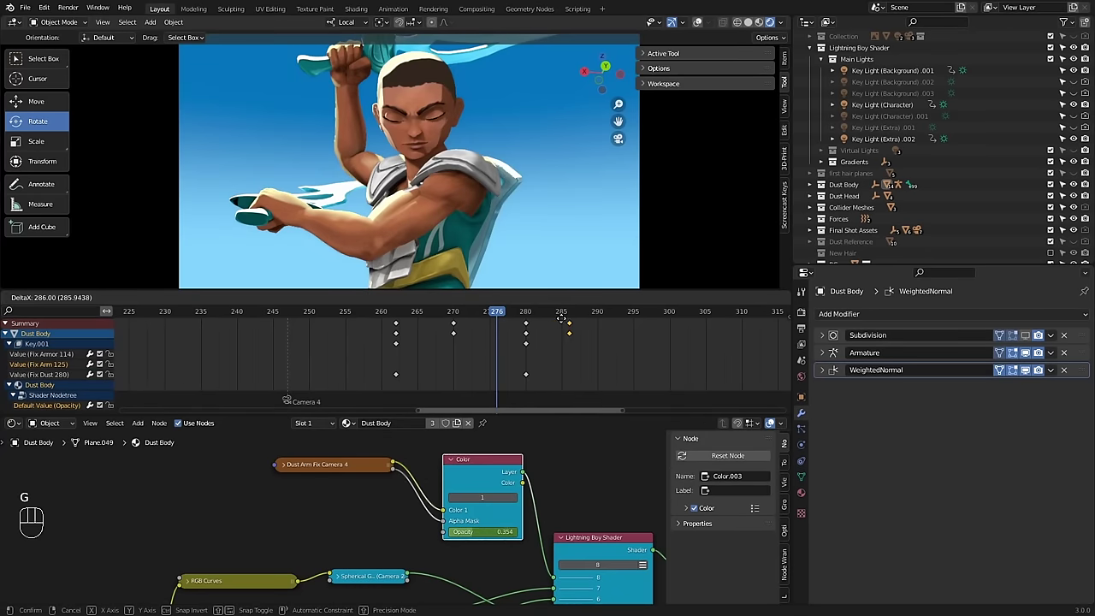
Step: Move the last fix-layer opacity keyframe from frame 285 to about 276
left_click(500, 313)
left_click_drag(493, 313, 503, 324)
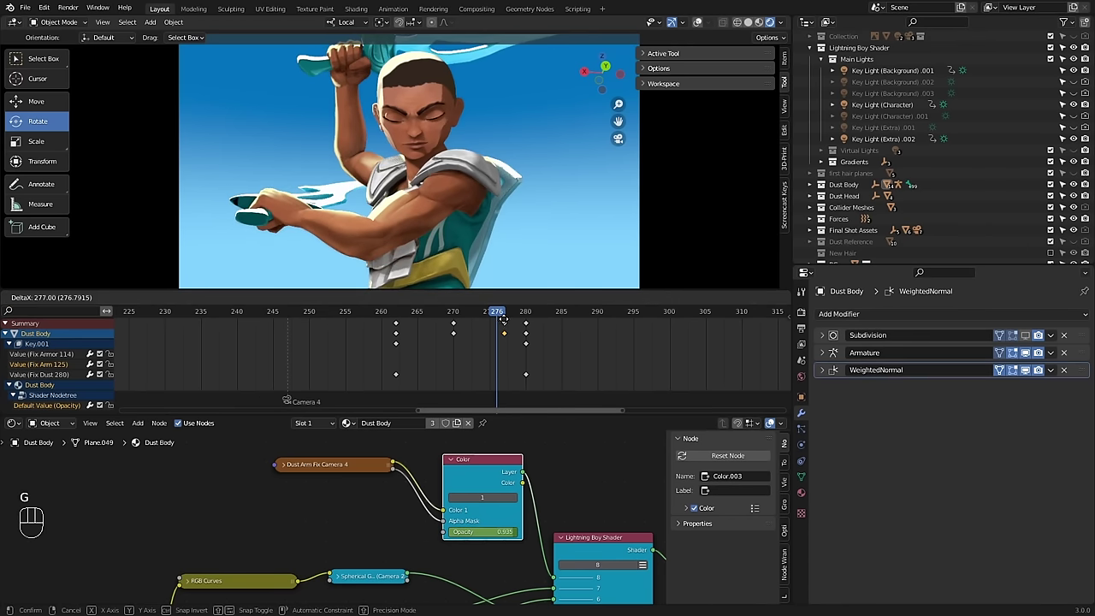
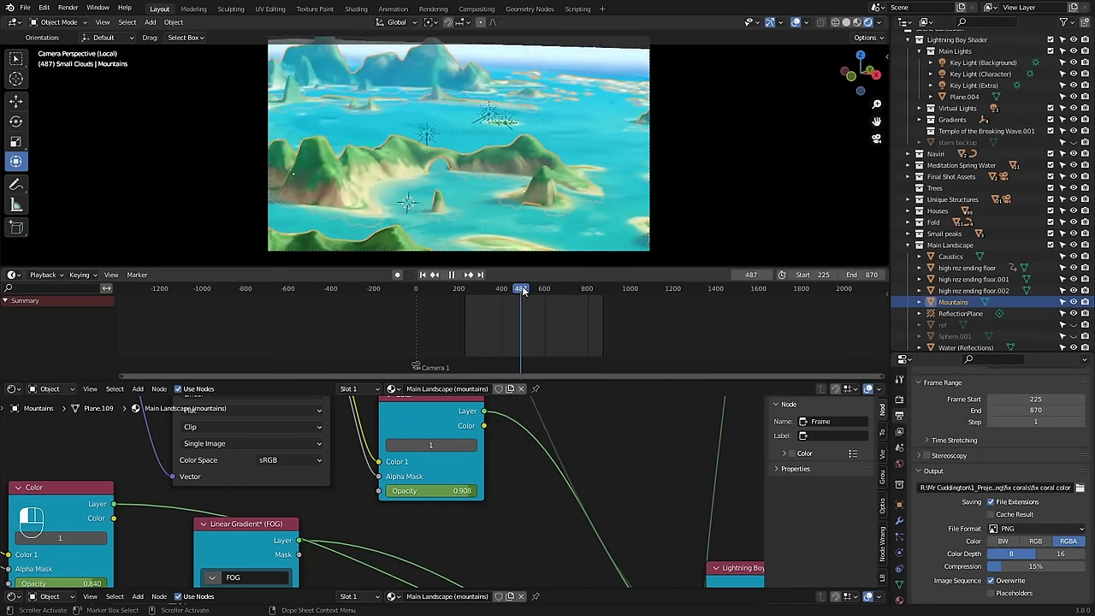
left_click_drag(463, 492, 562, 364)
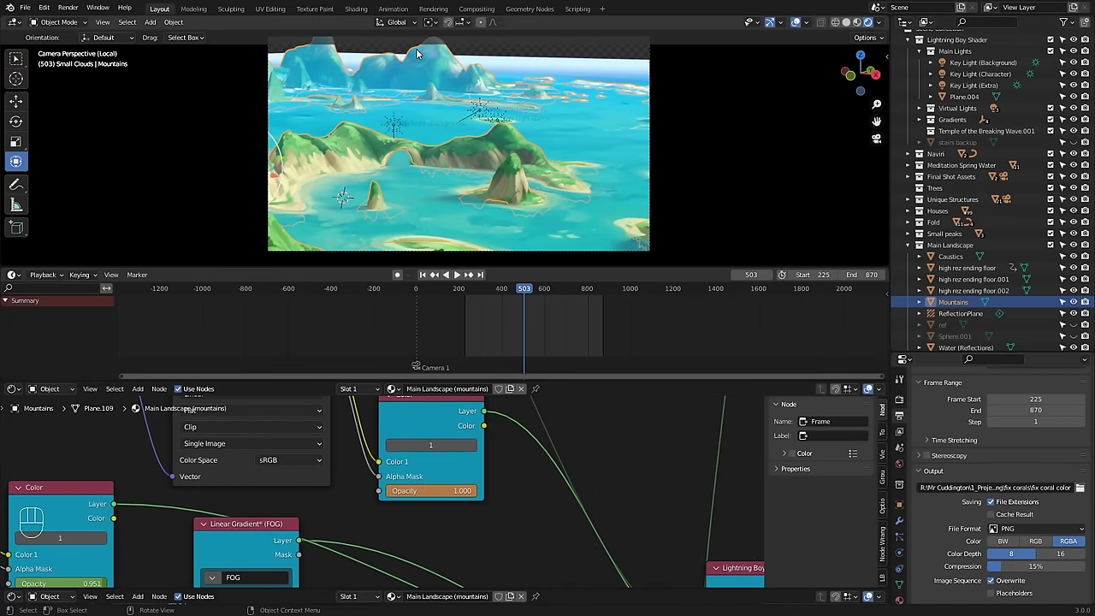